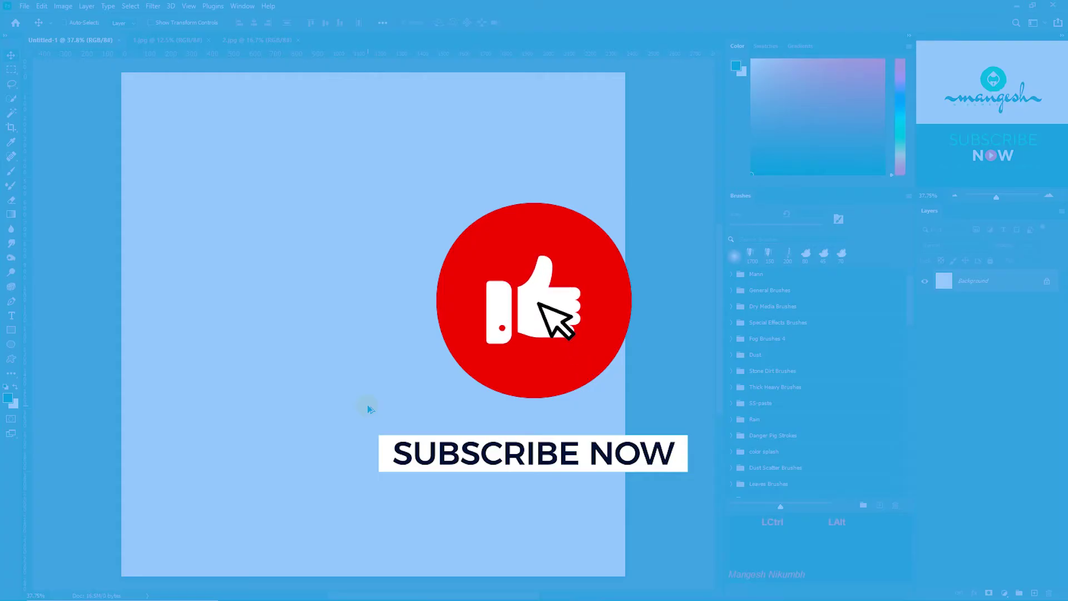
Switch to the brown handmade-paper texture image (1.jpg) beside the blank 8×8-inch document.
key("ctrl+alt+i")
key("F12")
left_click(560, 270)
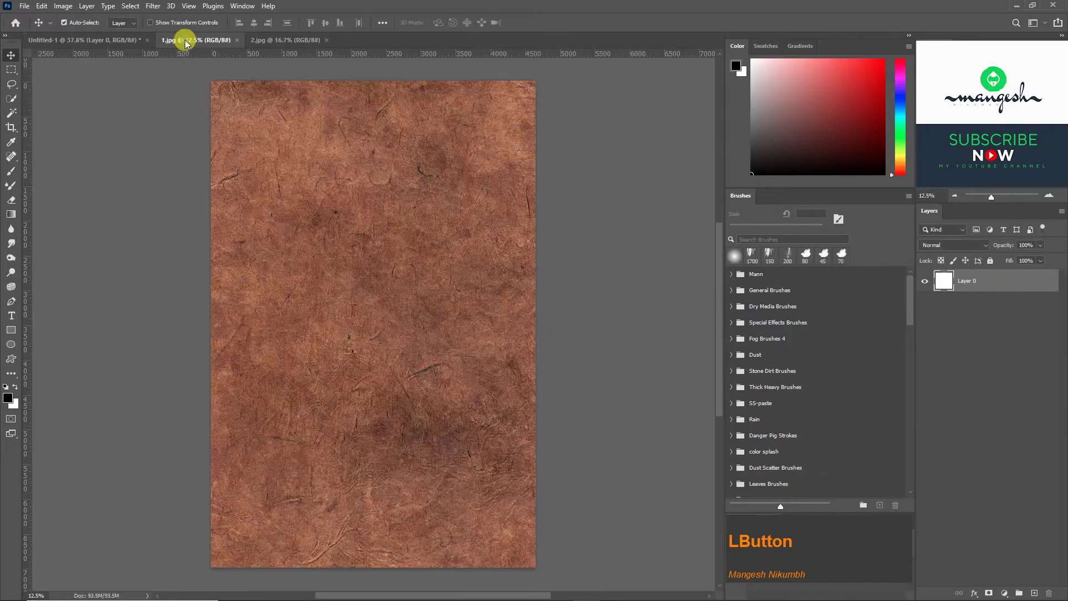
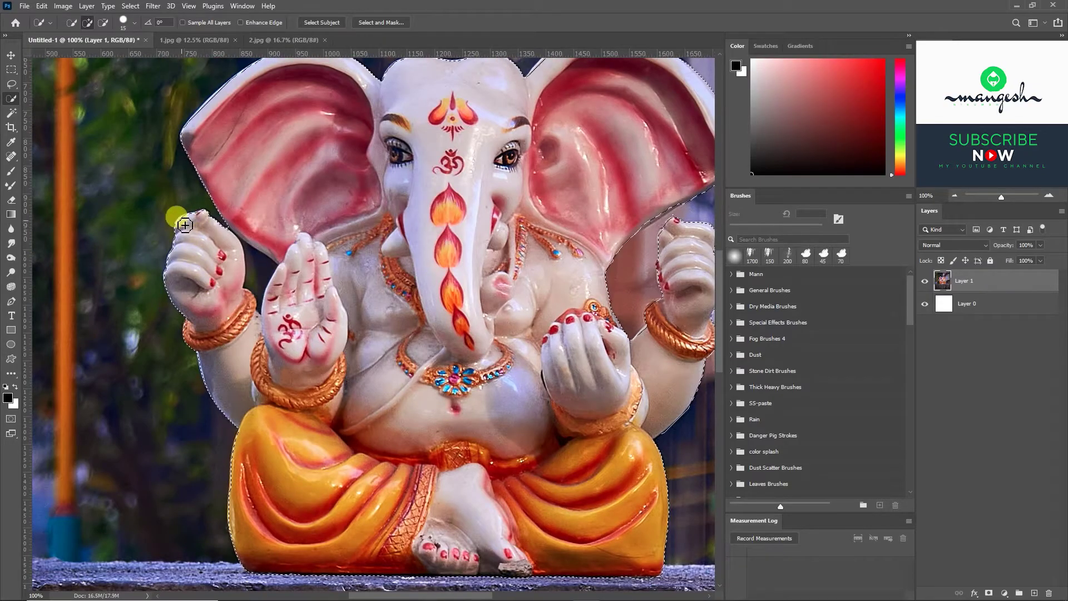
Zoom out to see the whole Ganesha photo while selecting the idol and ledge.
key("ctrl+-")
key("space")
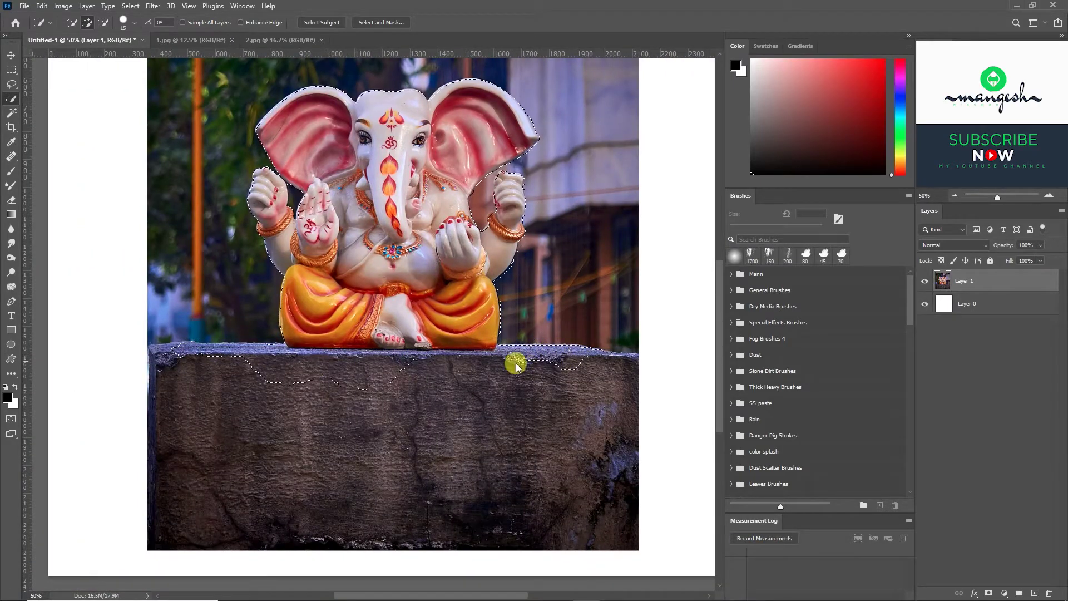
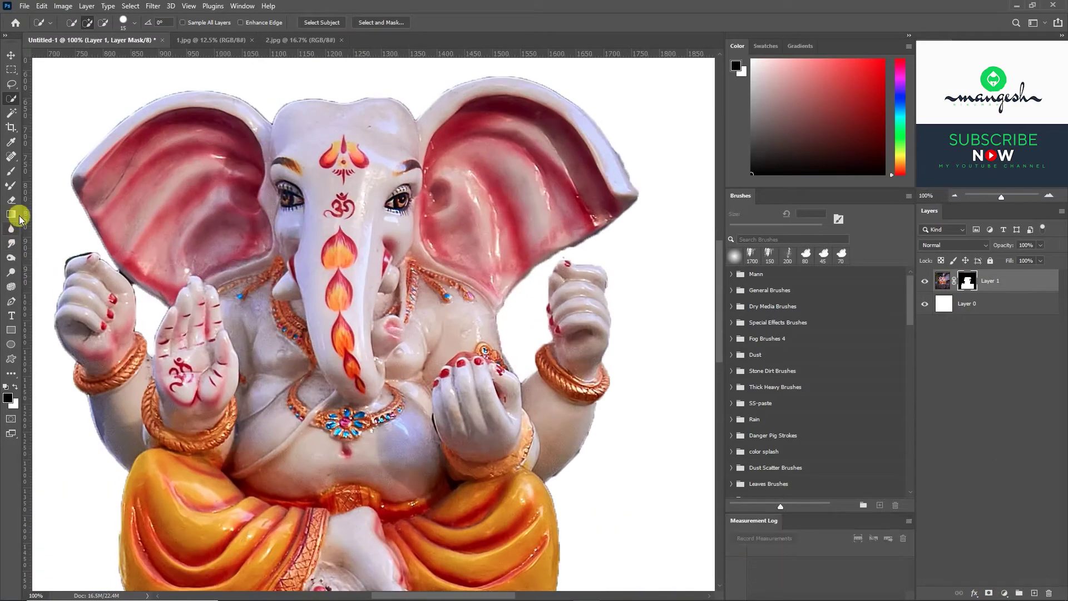
Refine the mask edges around the ears with a Soft Round brush at 0% smoothing.
left_click(12, 177)
key("Escape")
left_click(736, 296)
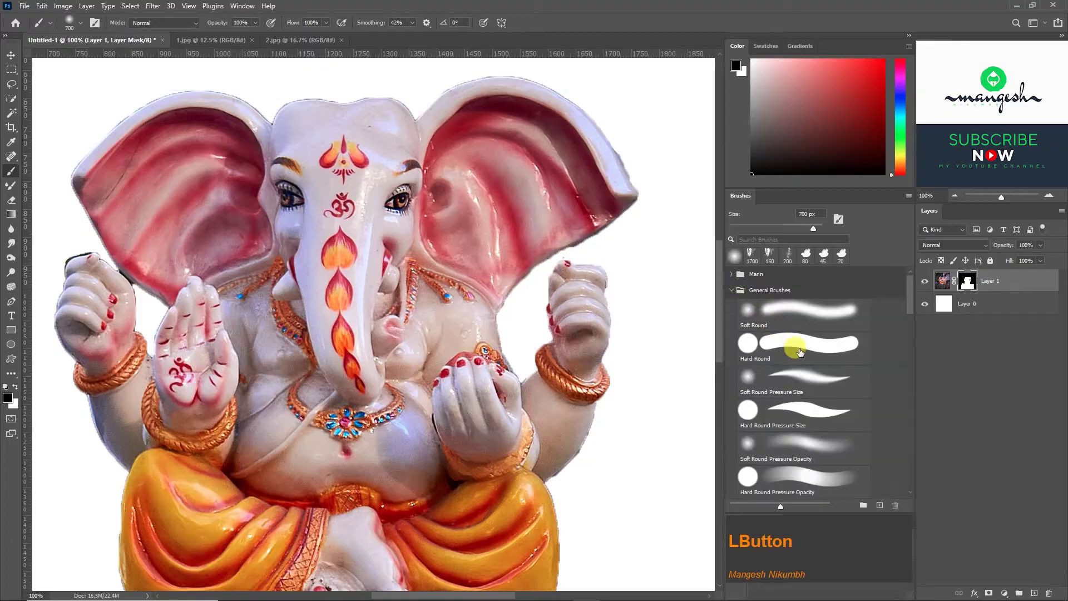
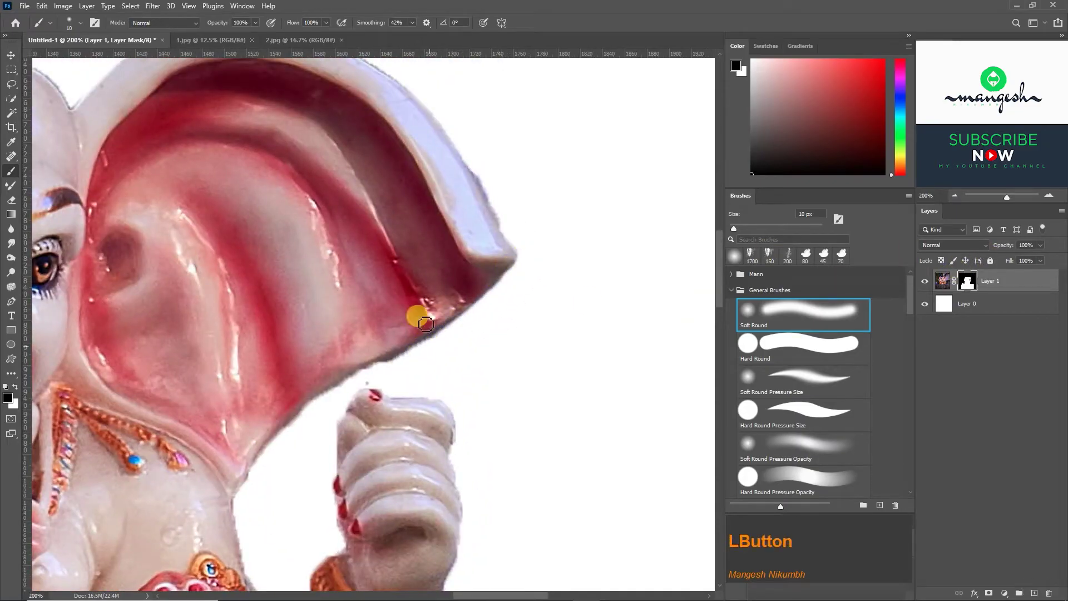
left_click(418, 33)
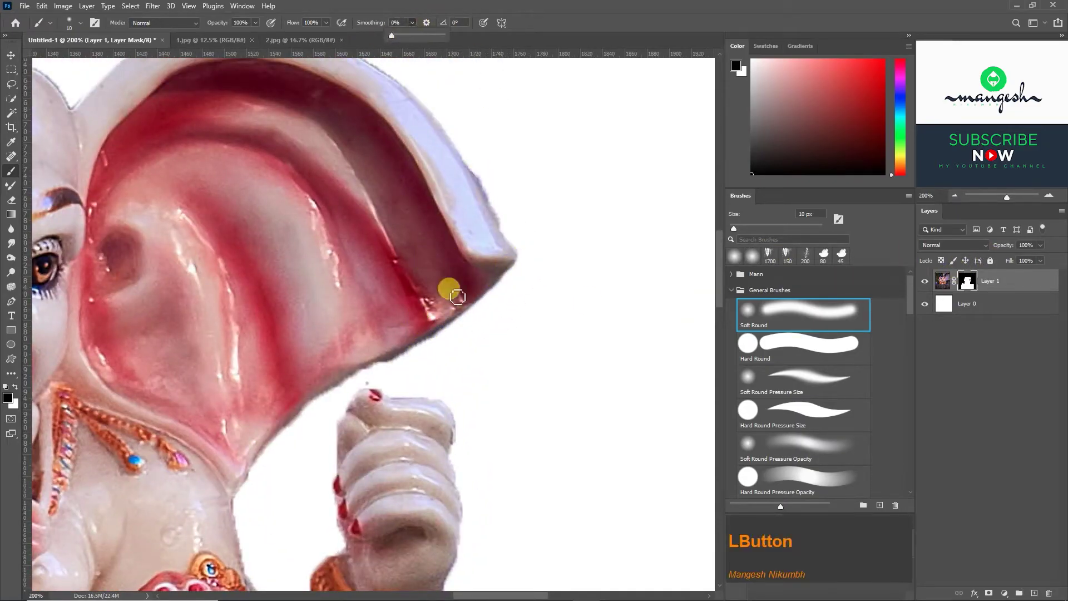
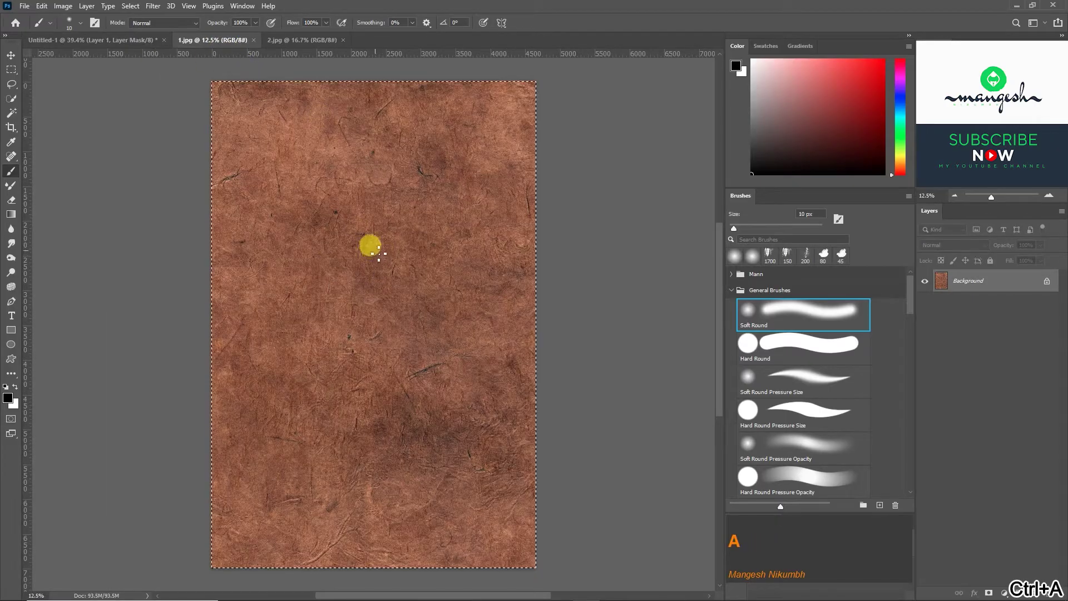
Paste the paper texture into the poster document as Layer 2 below the idol.
type("abv")
left_click(261, 150)
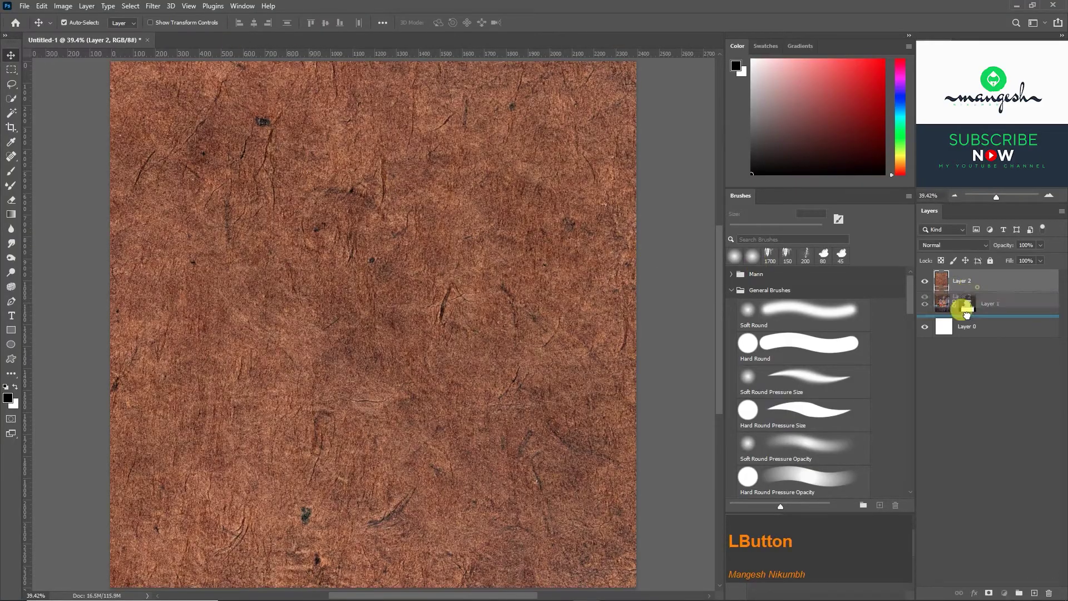
type("-")
key("ctrl+-")
type("-")
right_click(1031, 316)
left_click(951, 288)
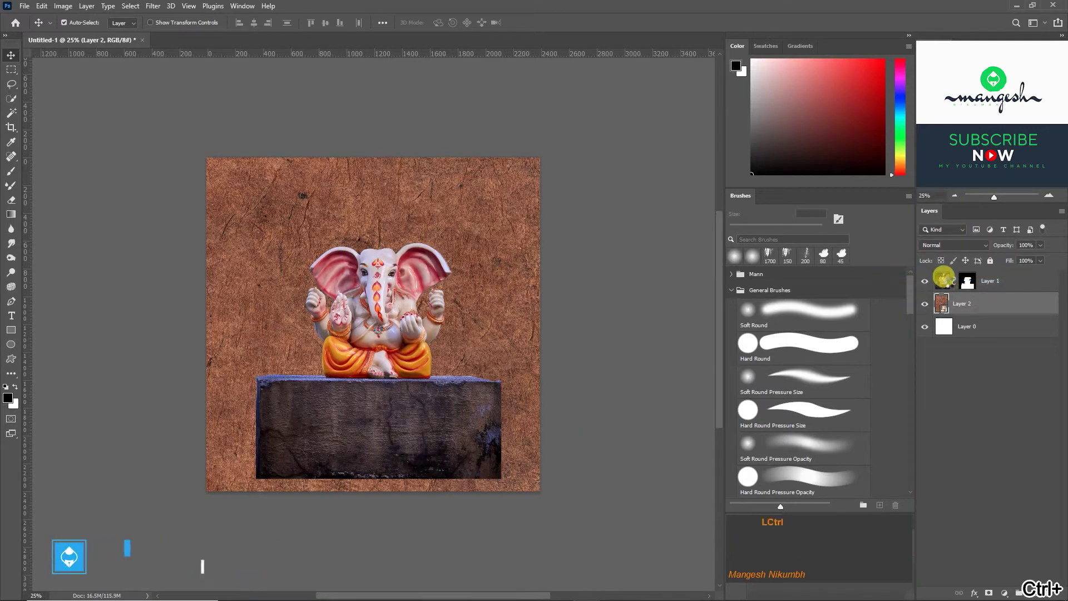
Scale the texture from its centre to fill the canvas and confirm.
type("t")
key("ctrl+t")
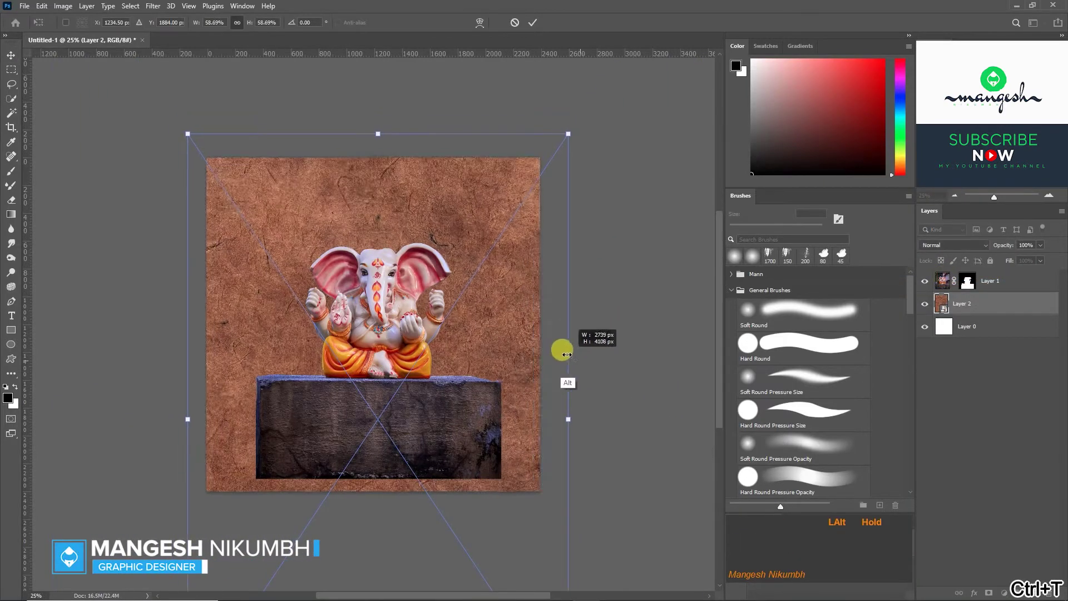
key("Return")
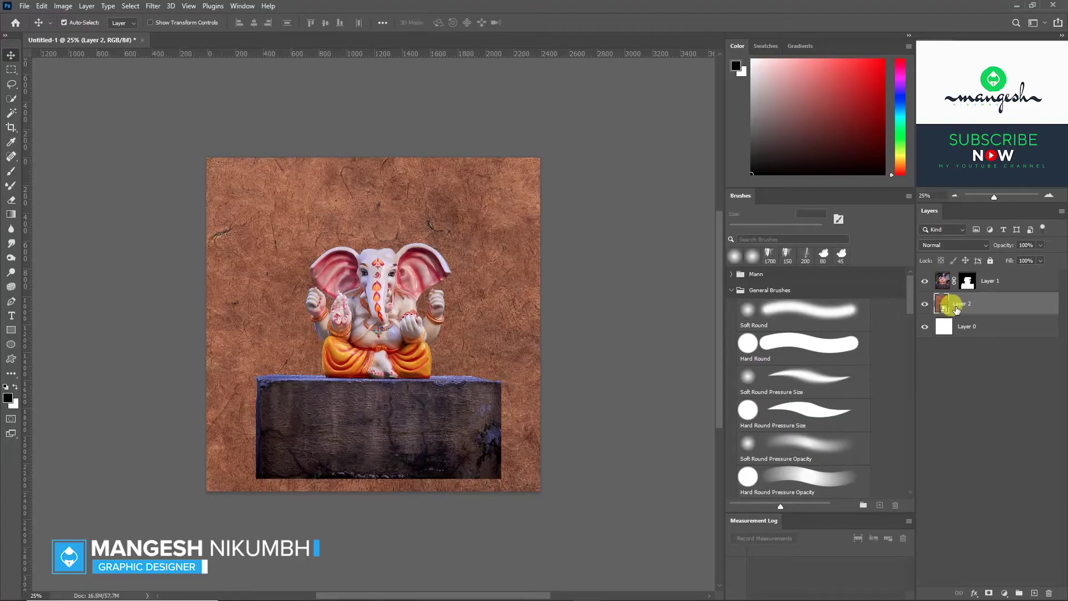
left_click(1033, 255)
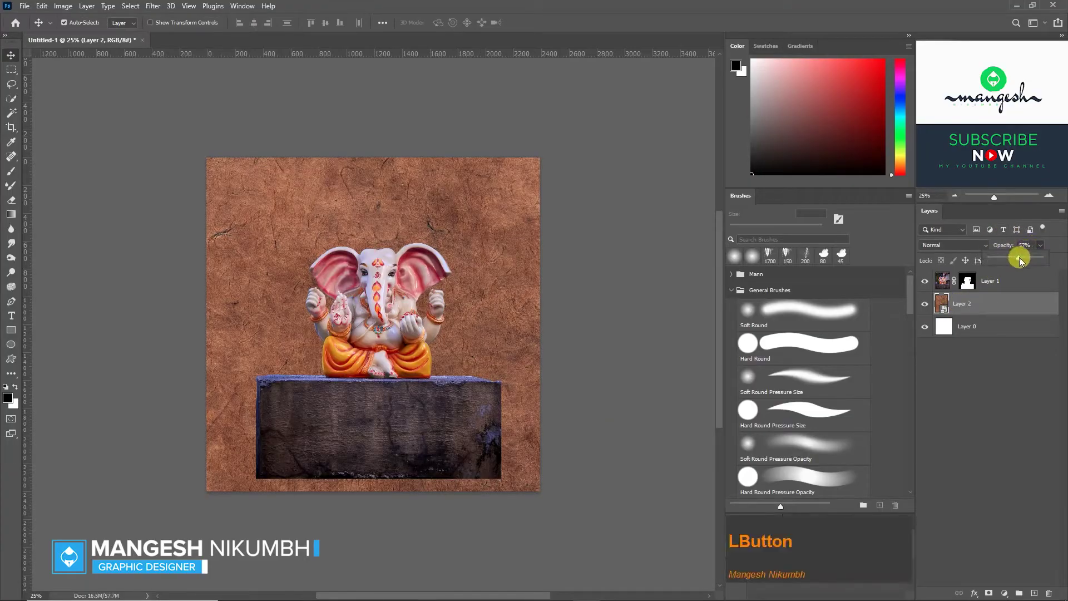
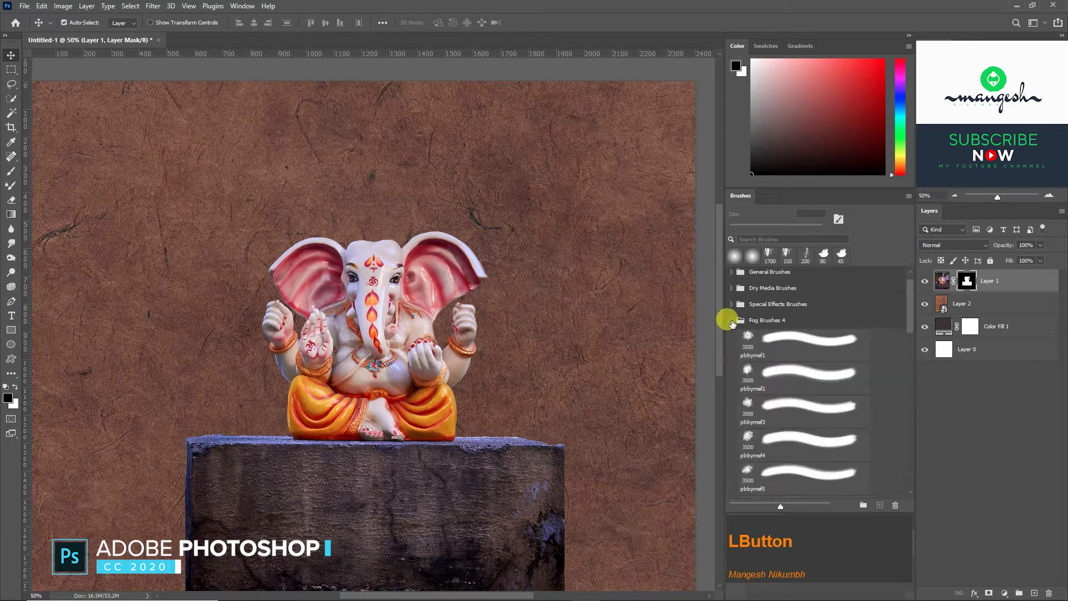
Set up a soft Fog brush with lowered flow for painting on Layer 1's mask.
key("Return")
left_click(775, 231)
key("Return")
type("]]]]]]]]]]]]")
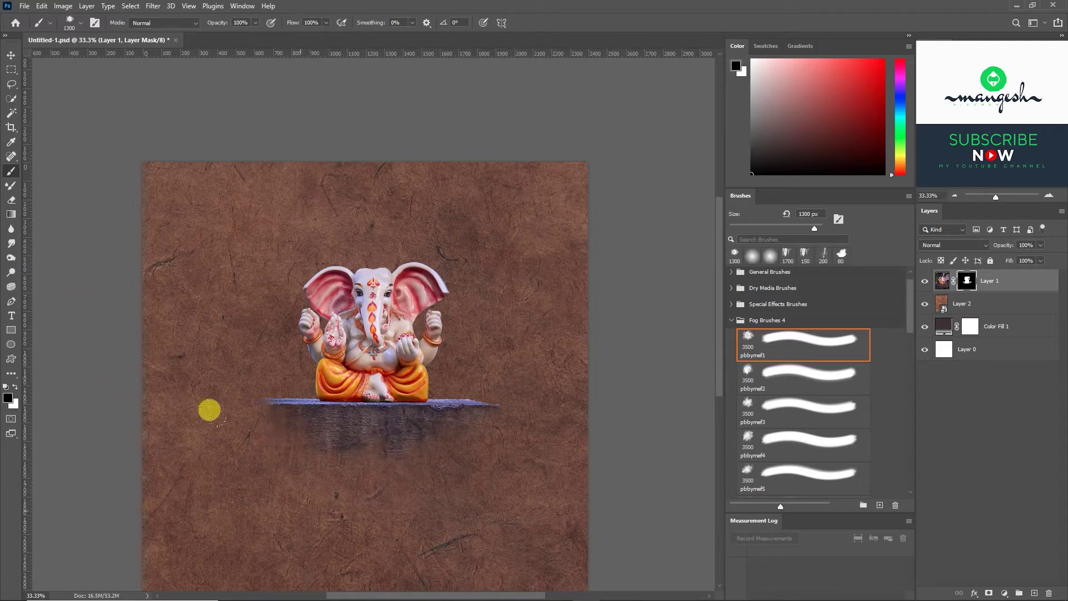
left_click(328, 34)
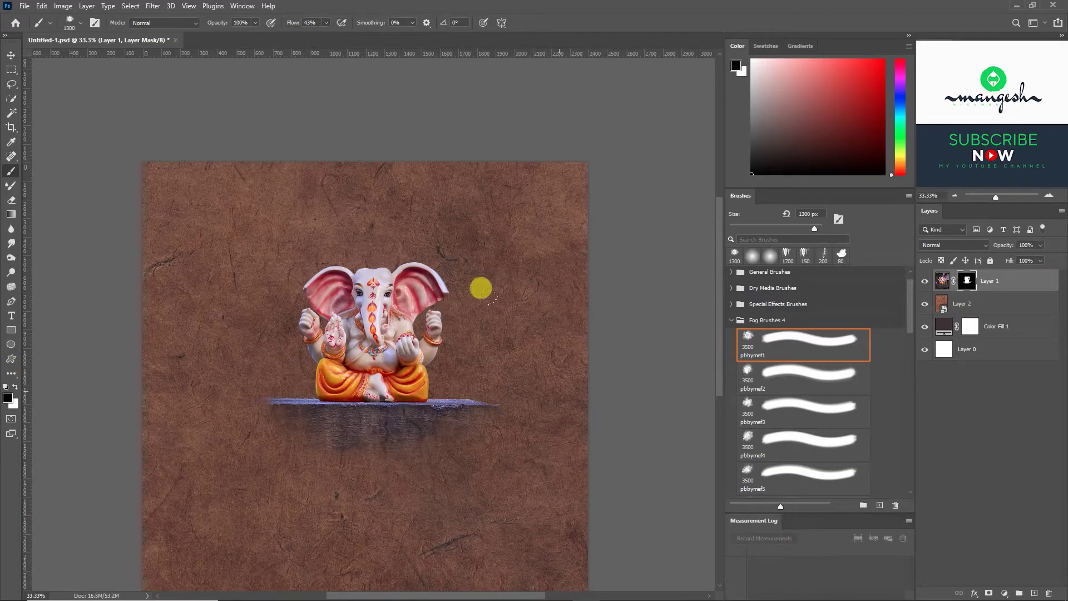
type("[[[[[[[[")
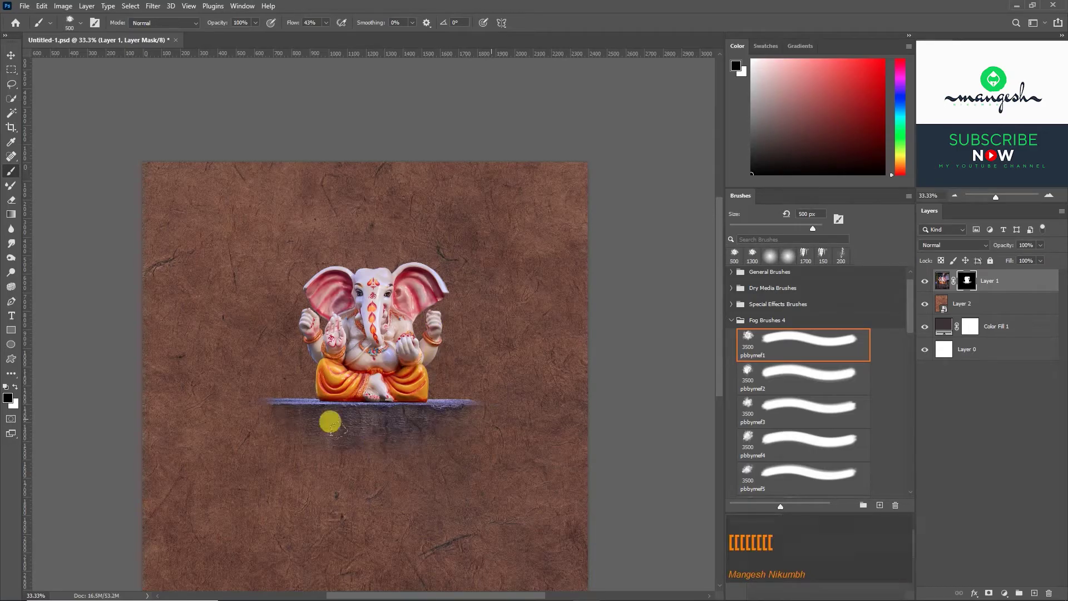
Paint black on the mask to fade the stone block softly into the paper.
key("space")
left_click(558, 371)
key("space")
key("v")
left_click(984, 306)
left_click(997, 357)
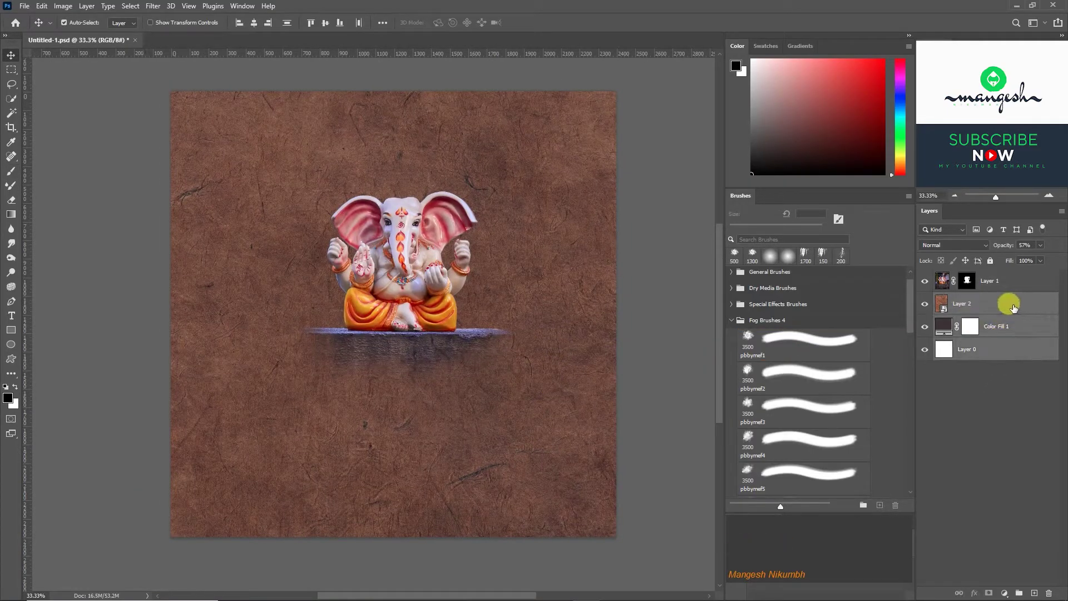
Add a reversed radial Multiply Gradient Overlay vignette to Layer 2 via Blending Options.
right_click(1010, 313)
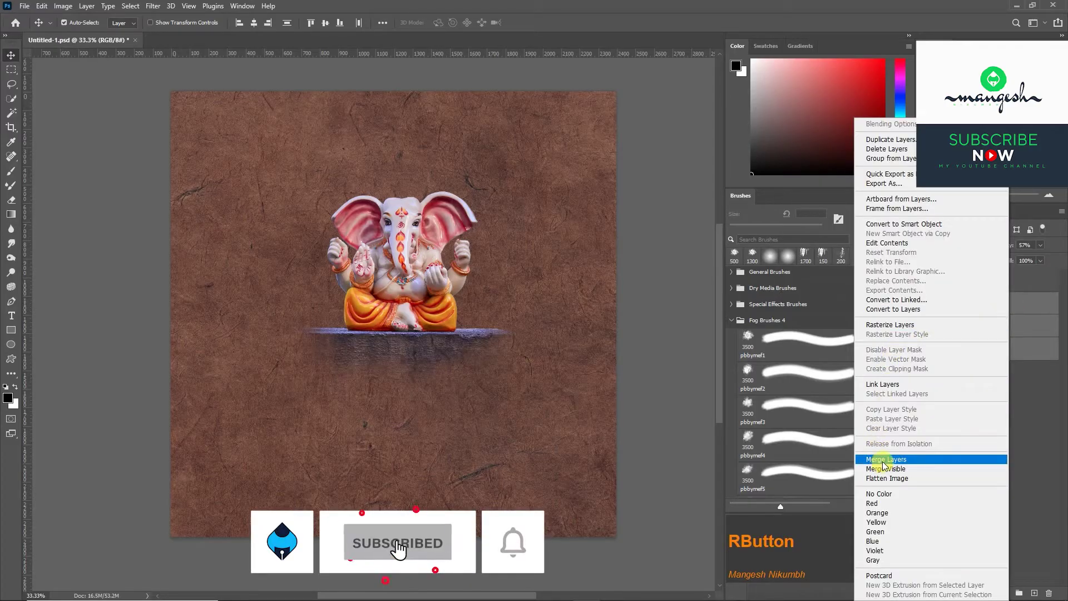
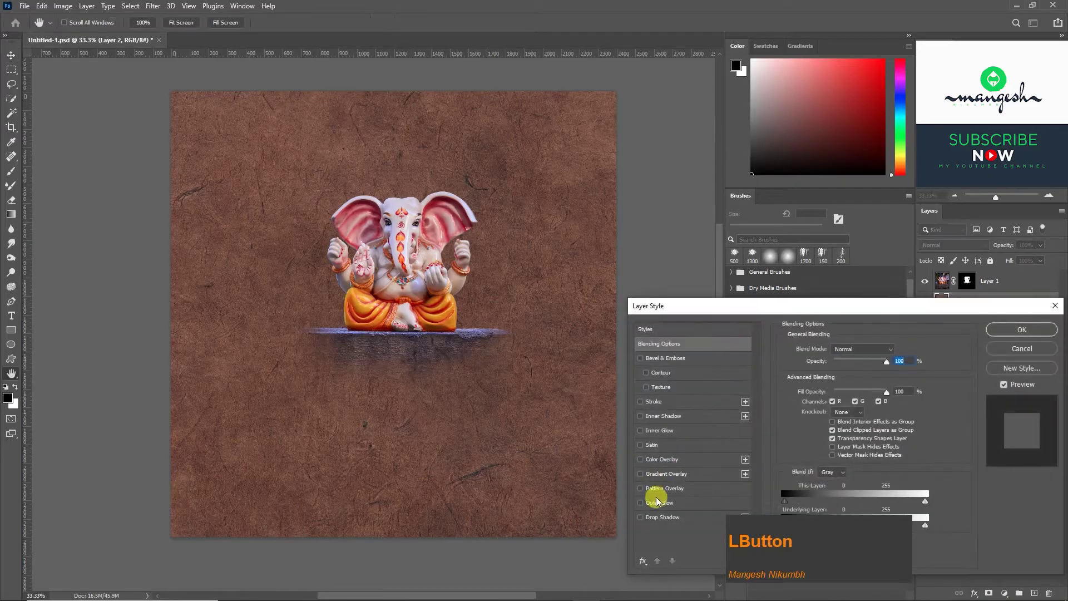
left_click(662, 480)
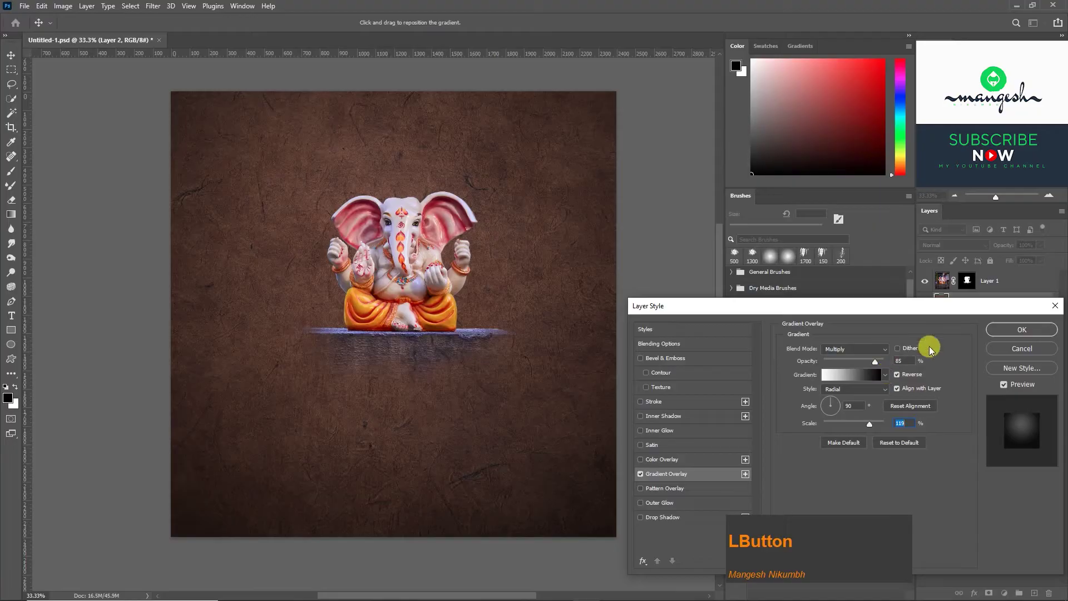
left_click(1013, 338)
Raise the paper background's contrast with a Levels adjustment.
key("ctrl+l")
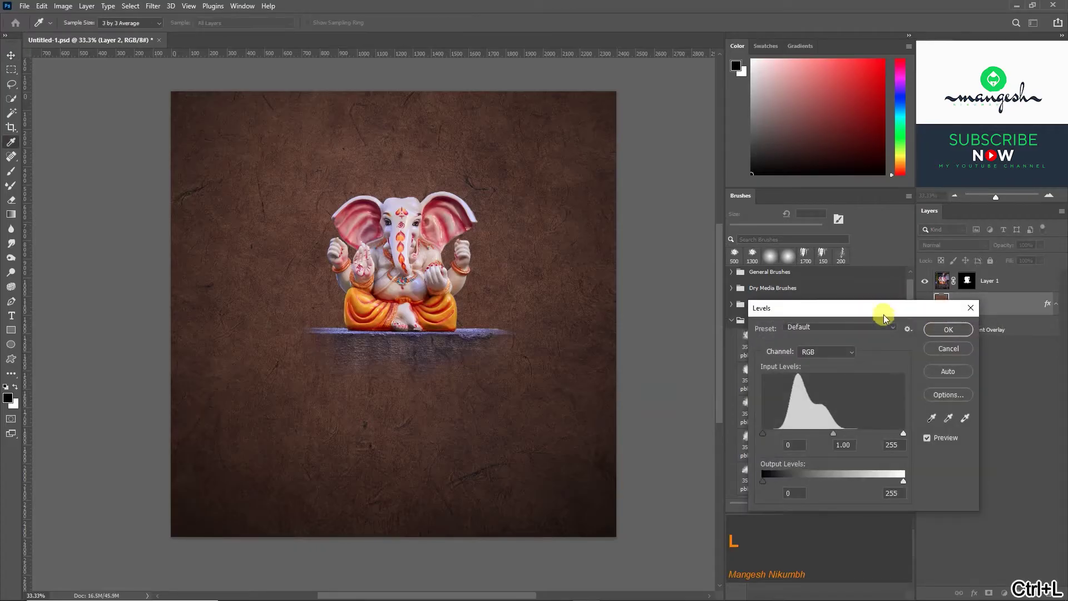
left_click(813, 341)
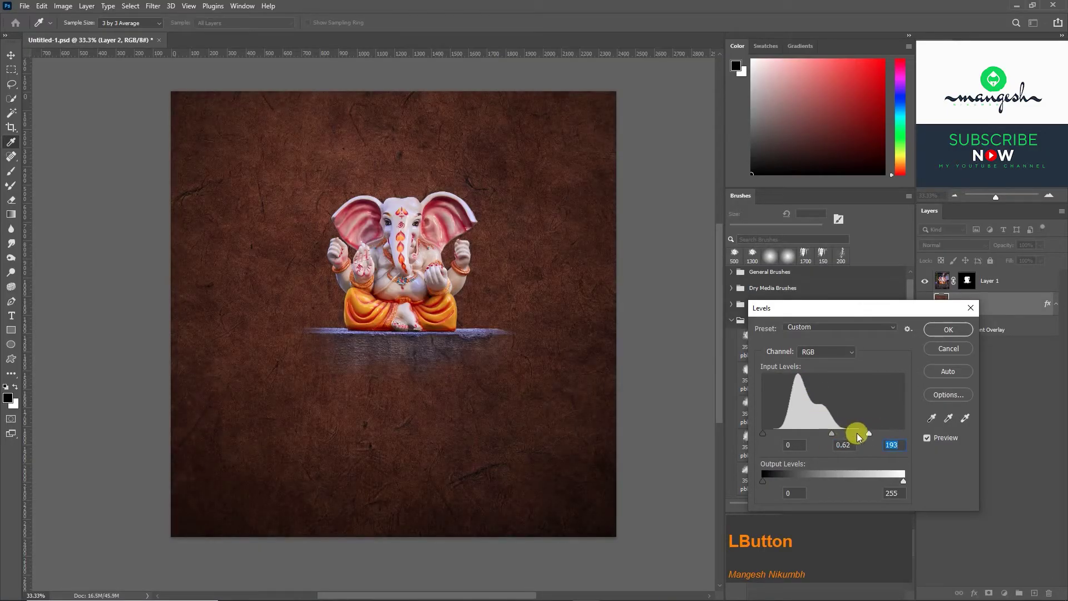
Apply Filter > Stylize > Oil Paint with raised Stylization, Cleanliness and Scale to the paper.
left_click(948, 334)
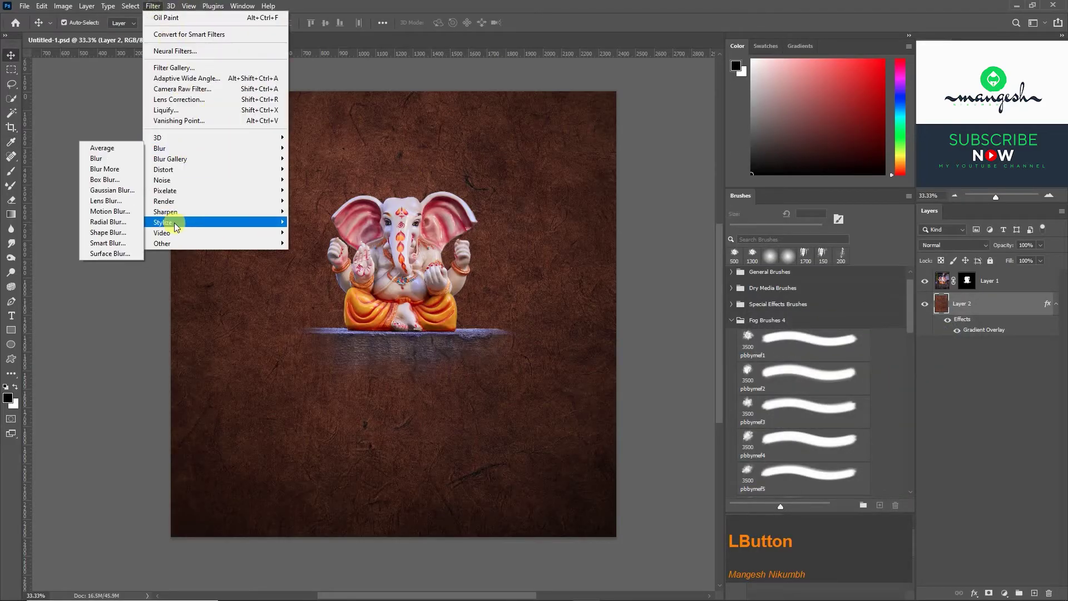
left_click(176, 227)
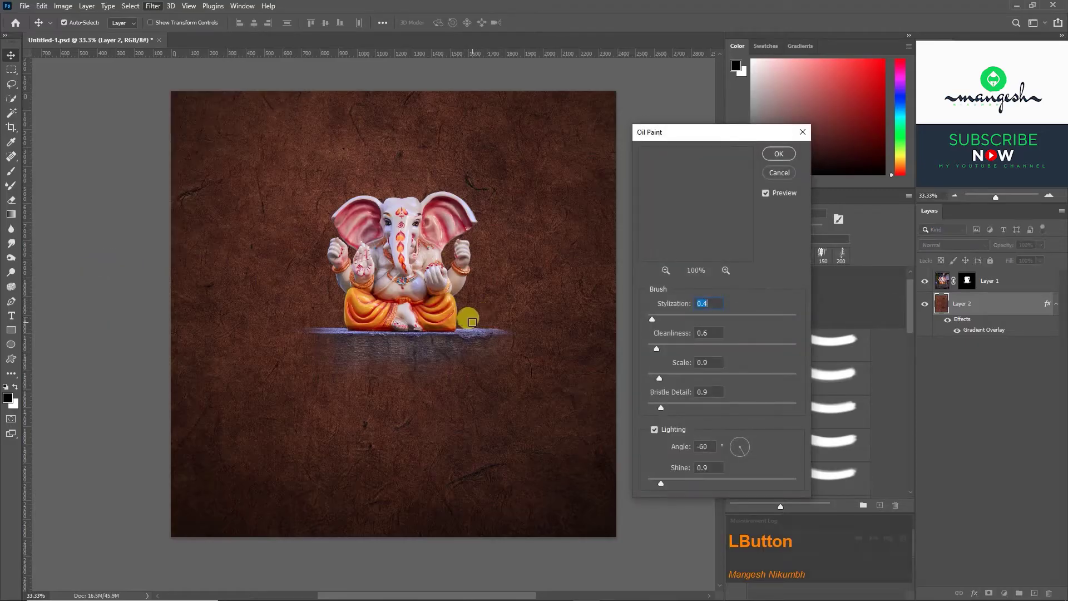
key("ctrl+=")
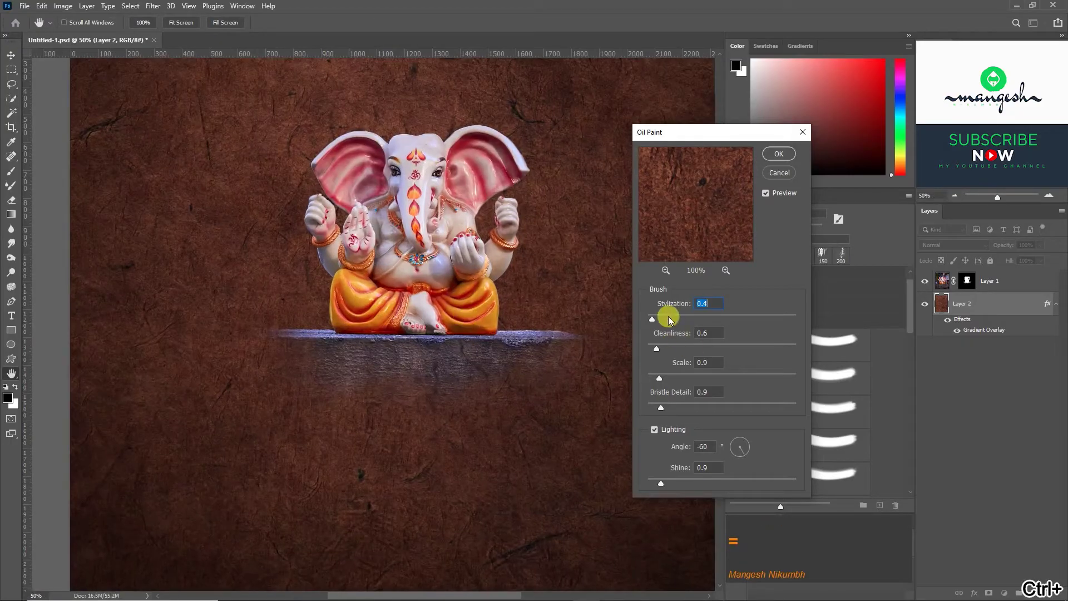
left_click(665, 321)
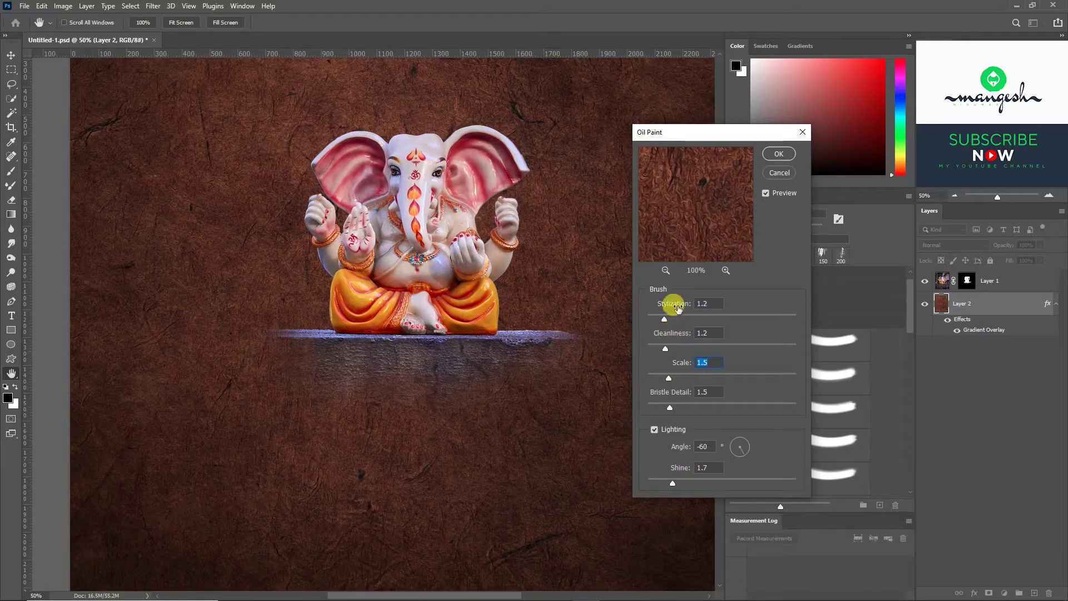
left_click(781, 162)
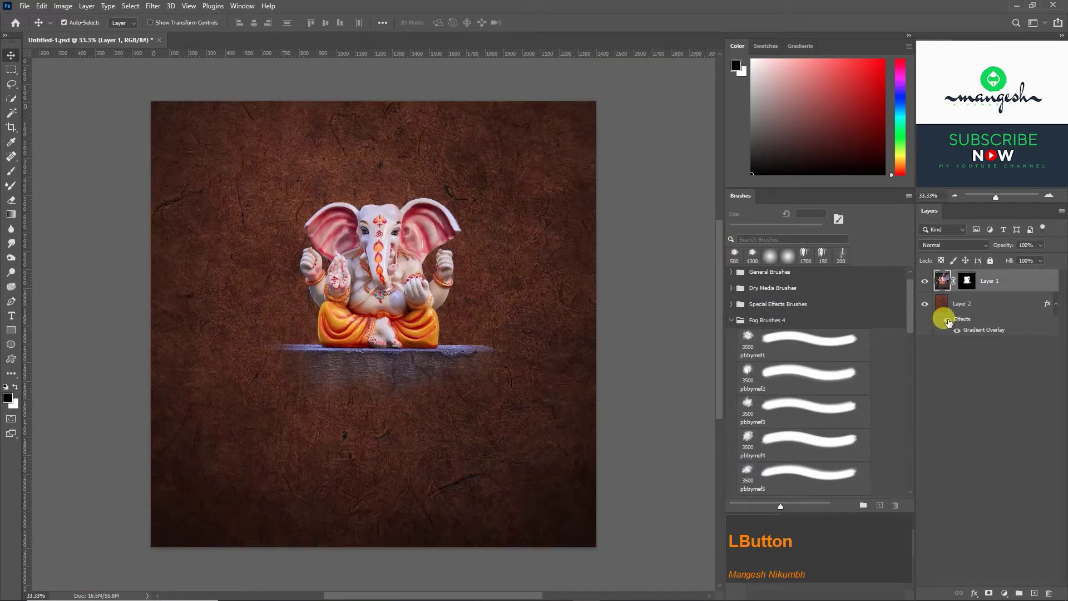
Convert the idol to a smart object and raise contrast, highlights, shadows, whites and clarity in Camera Raw.
right_click(1010, 281)
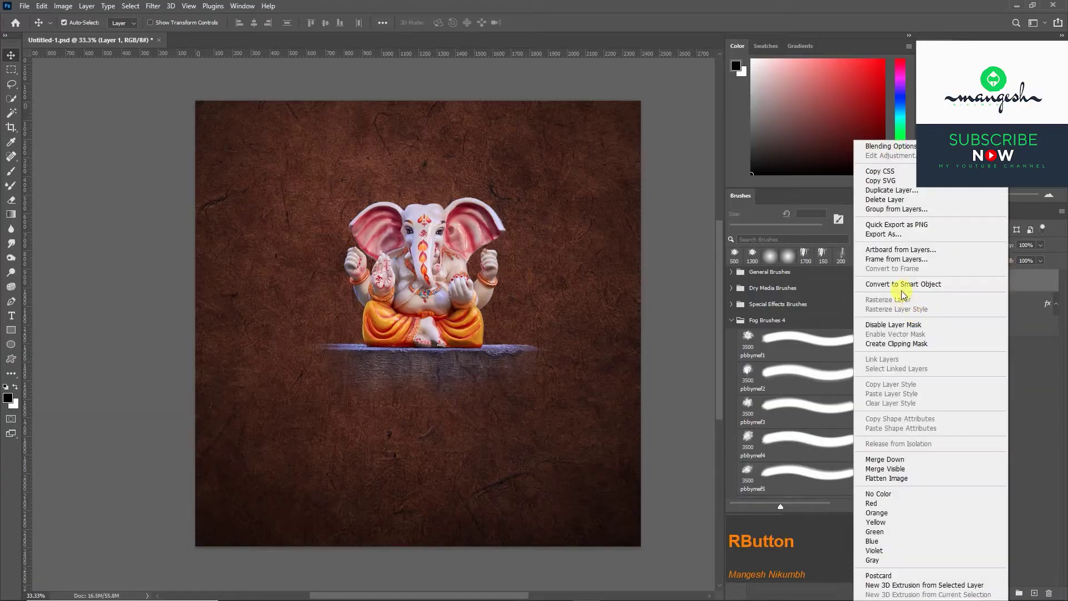
left_click(905, 290)
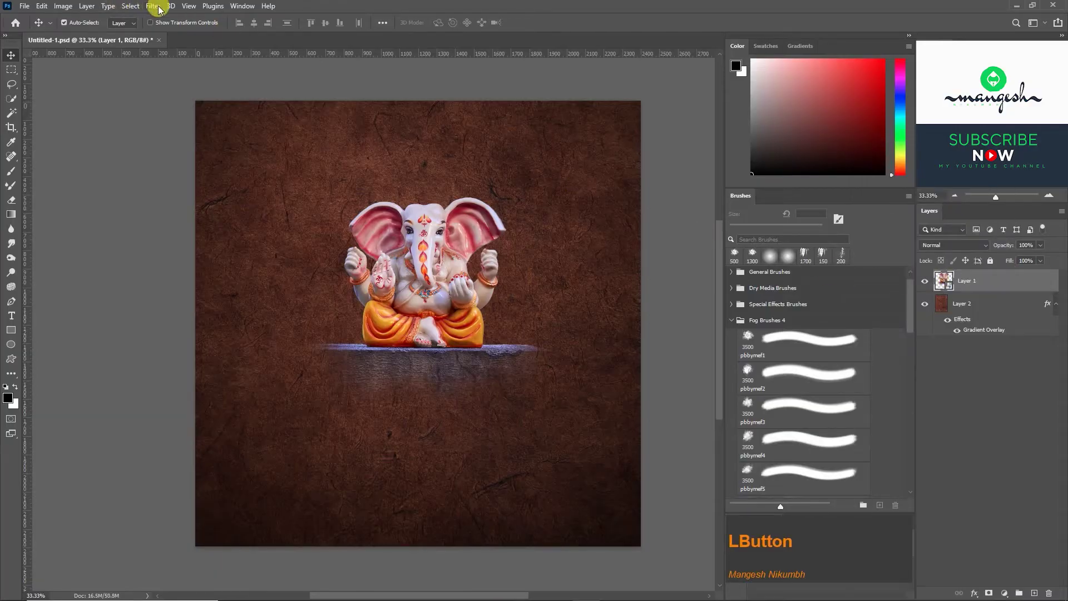
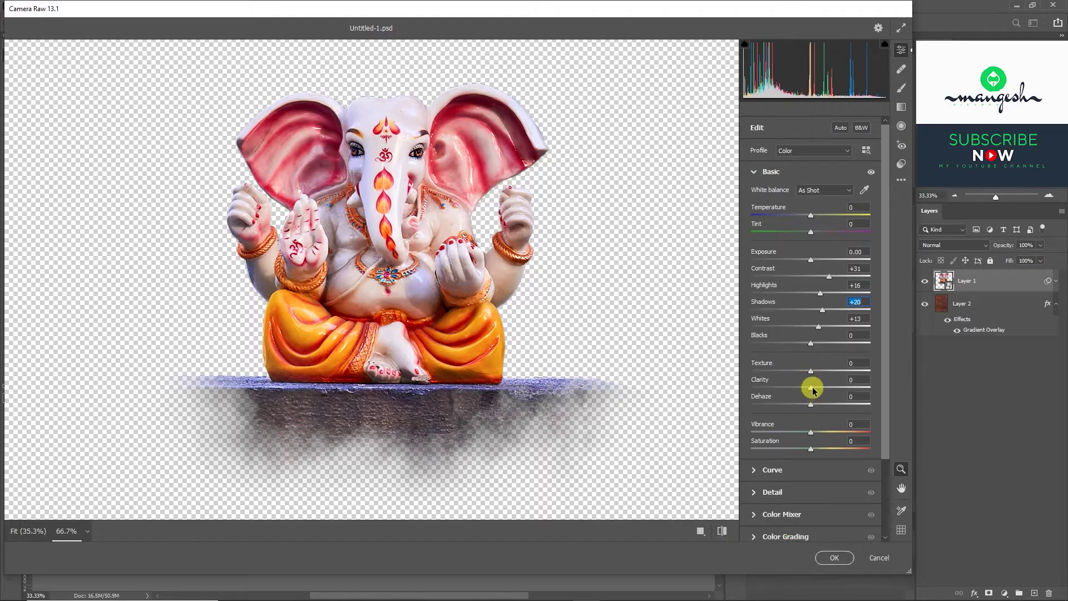
left_click(830, 389)
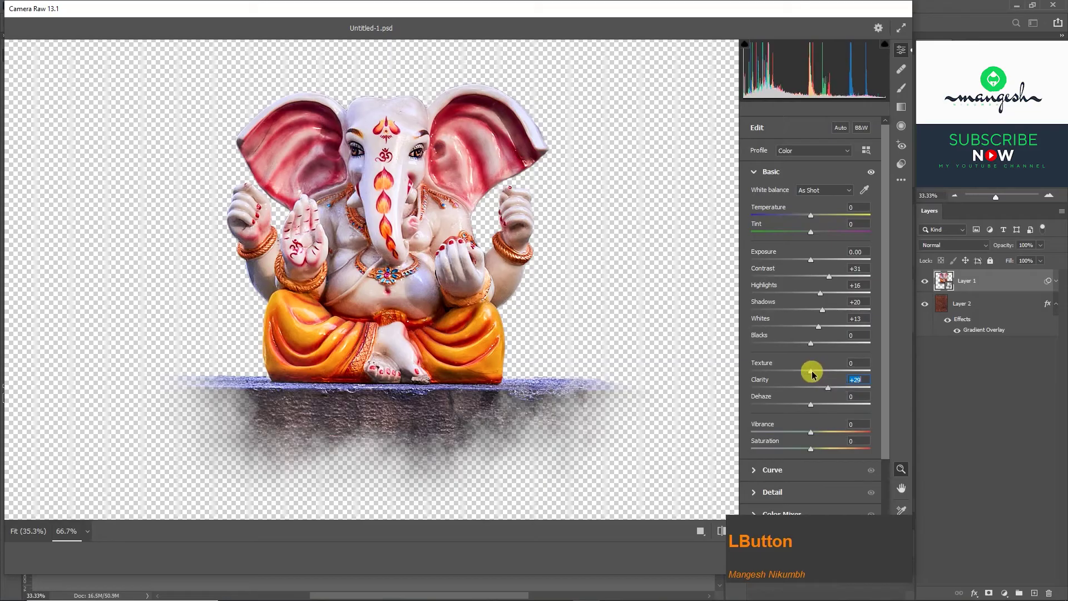
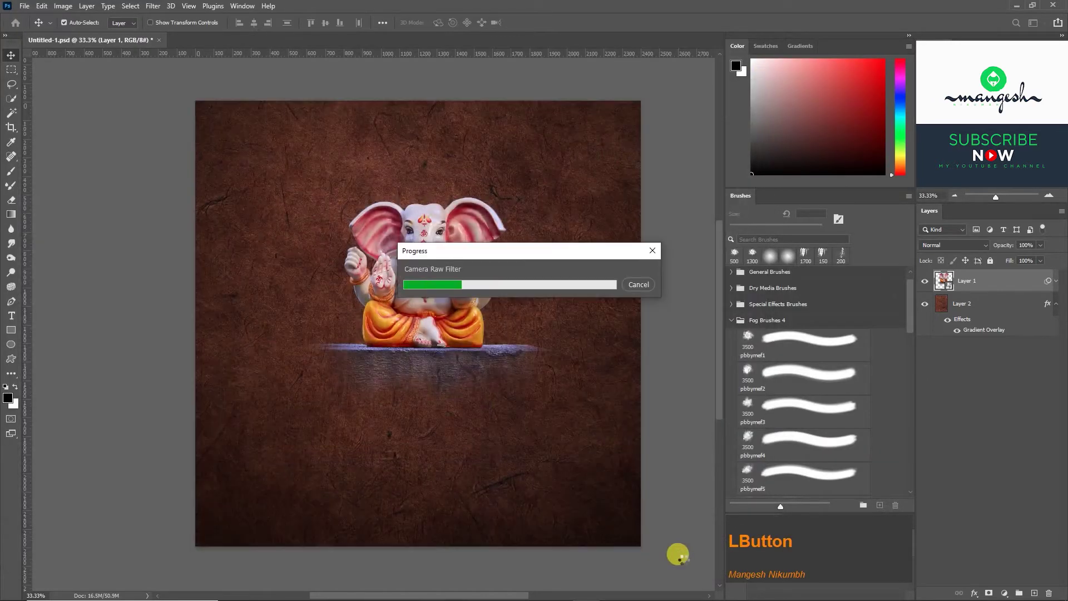
Add an empty layer beneath the idol and expand the Oil Brushes set in the Brushes panel.
left_click(987, 342)
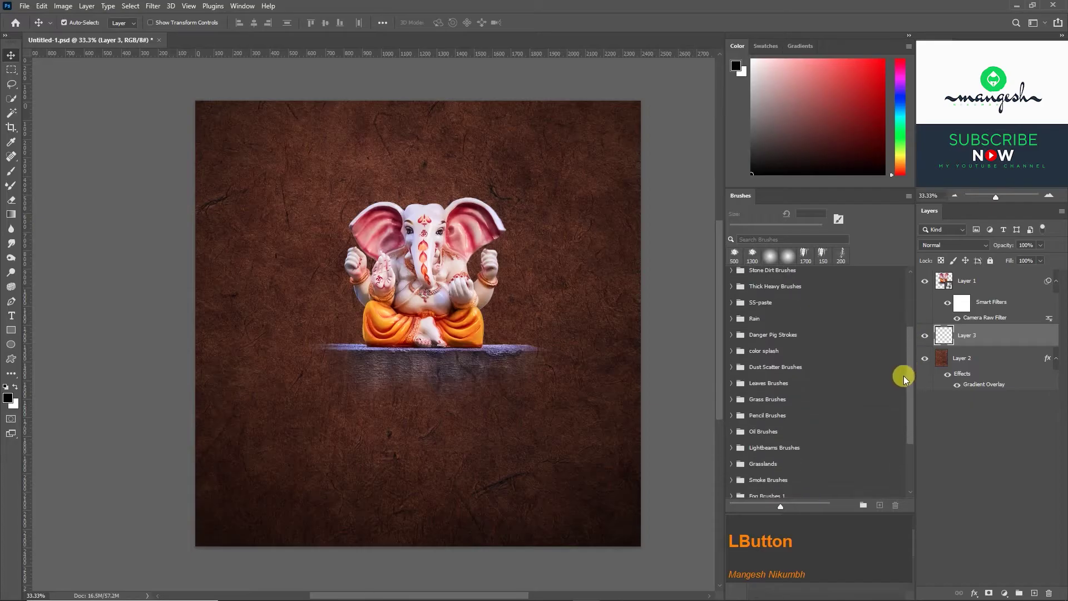
key("F12")
key("F12")
left_click(734, 374)
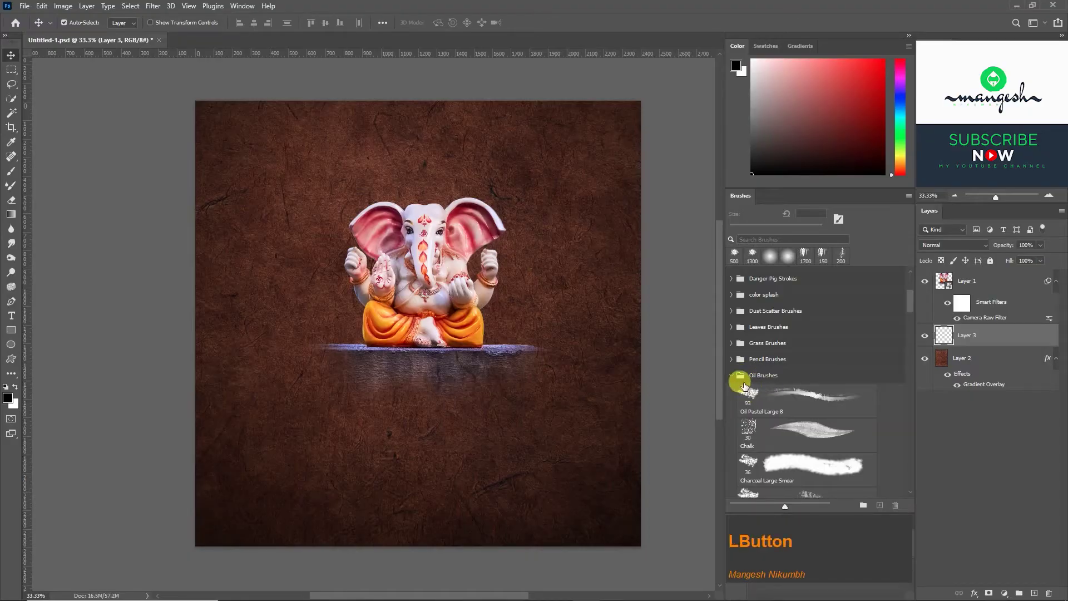
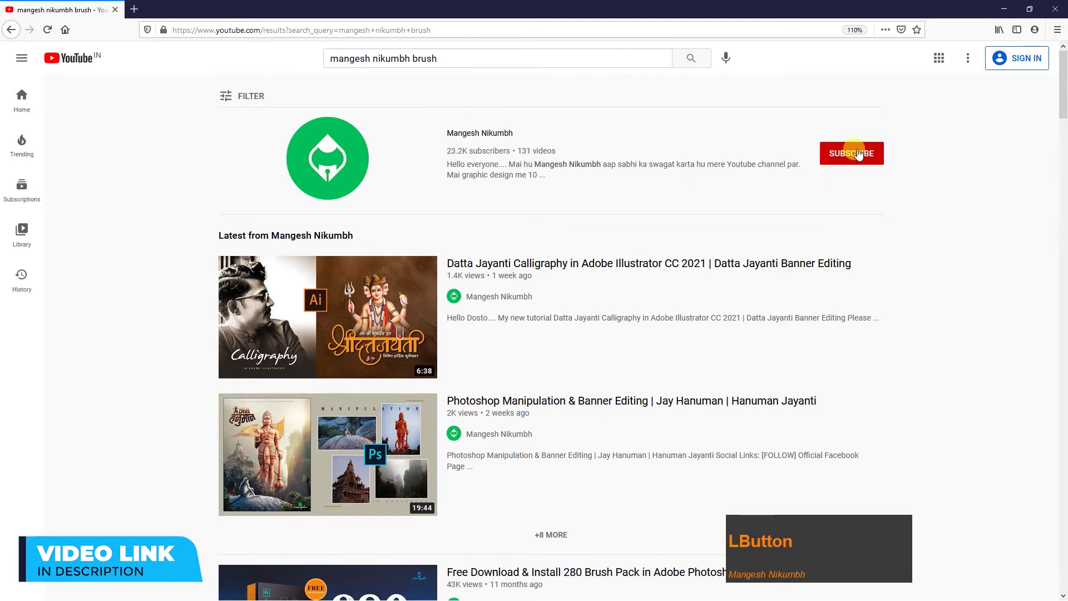
Start painting बाप्पा with Sampled Brush 19 5 in yellow-orange at full flow above the idol.
left_click(750, 295)
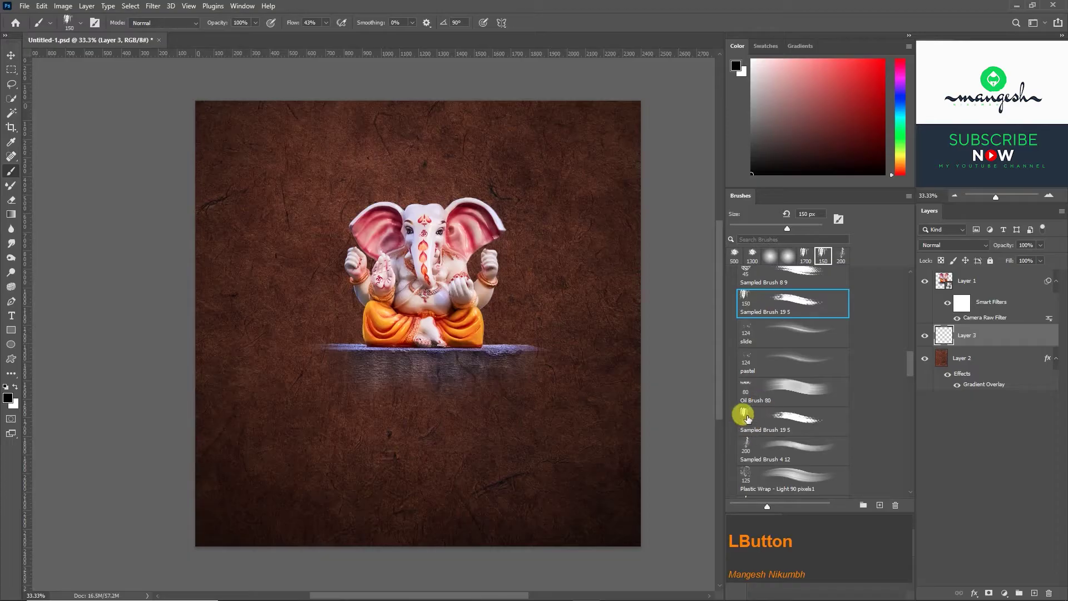
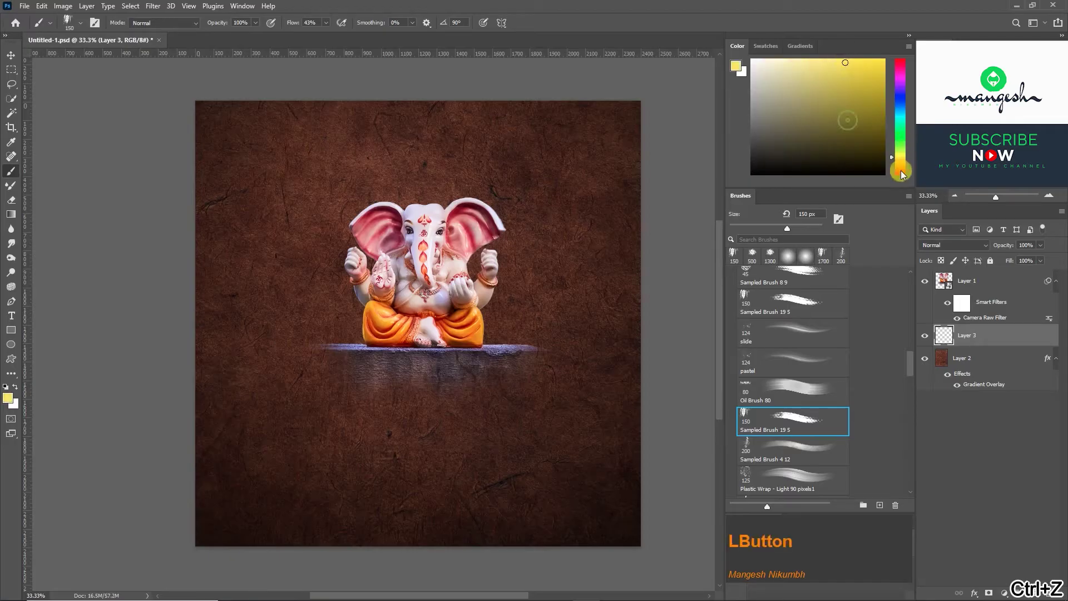
key("ctrl+z")
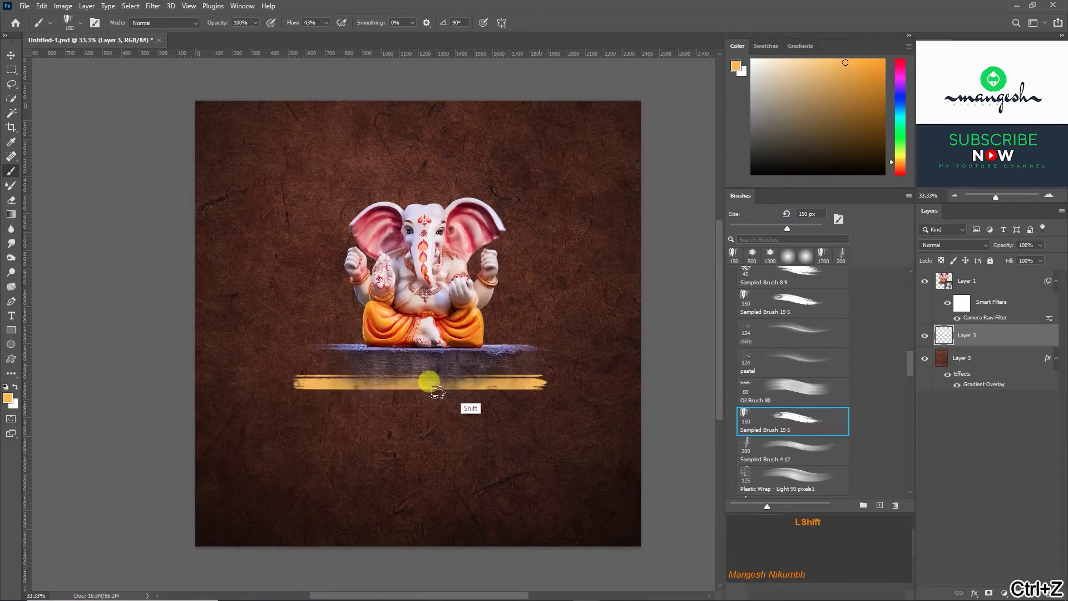
key("z")
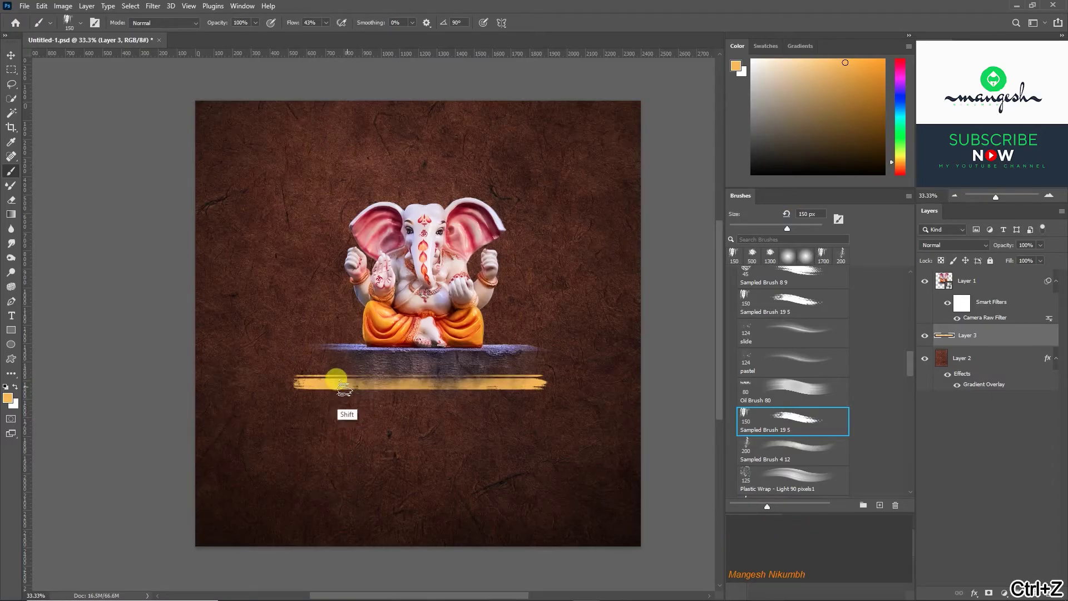
key("z")
left_click(483, 26)
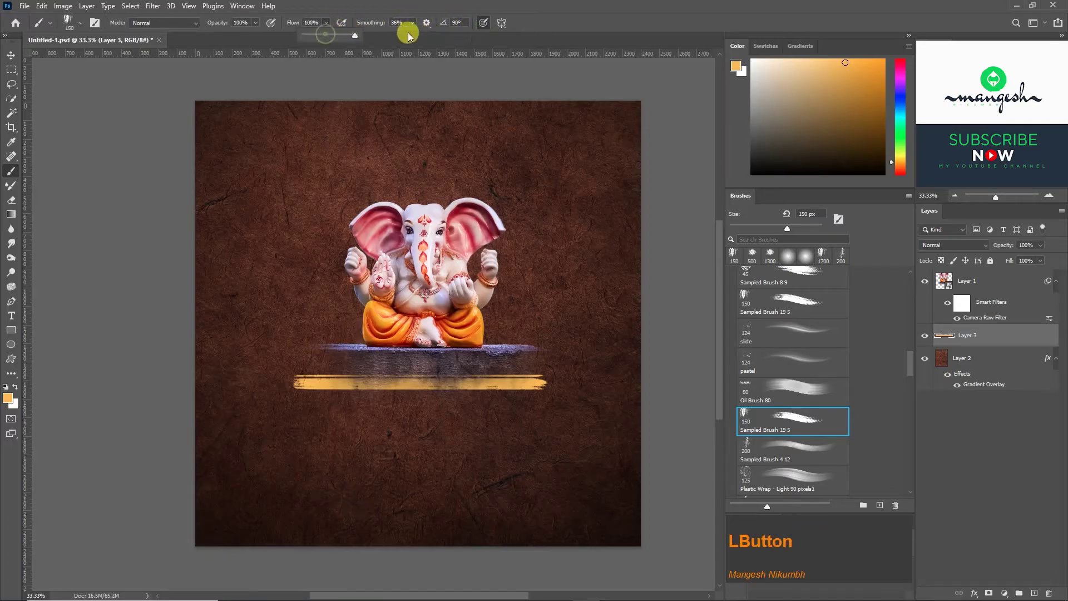
key("a")
key("Delete")
key("d")
key("Delete")
Extend the headline stroke straight across the lettering, then begin scaling it down.
key("ctrl+a")
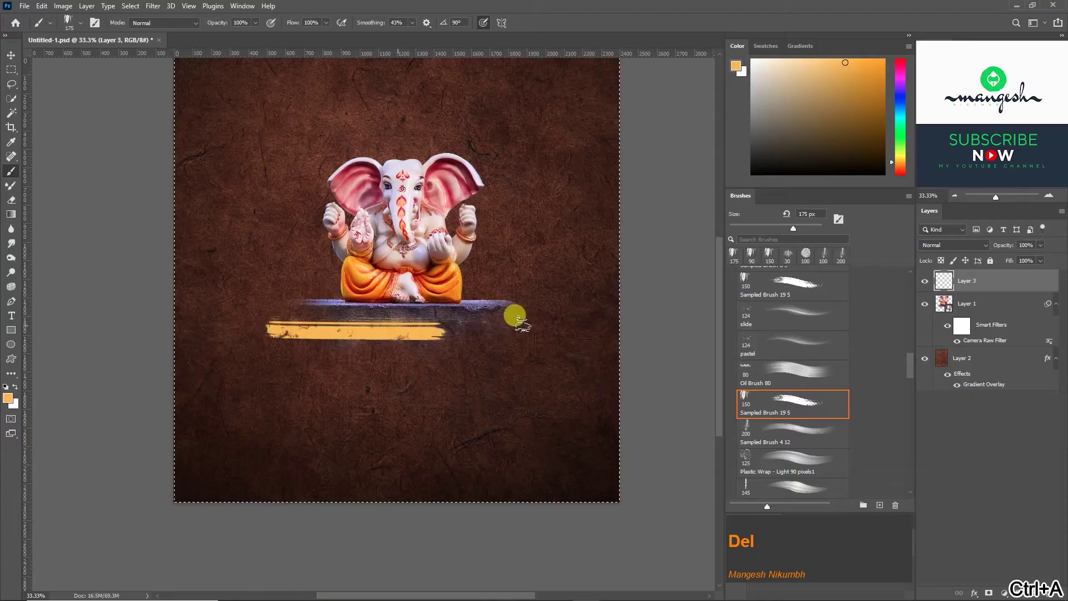
key("z")
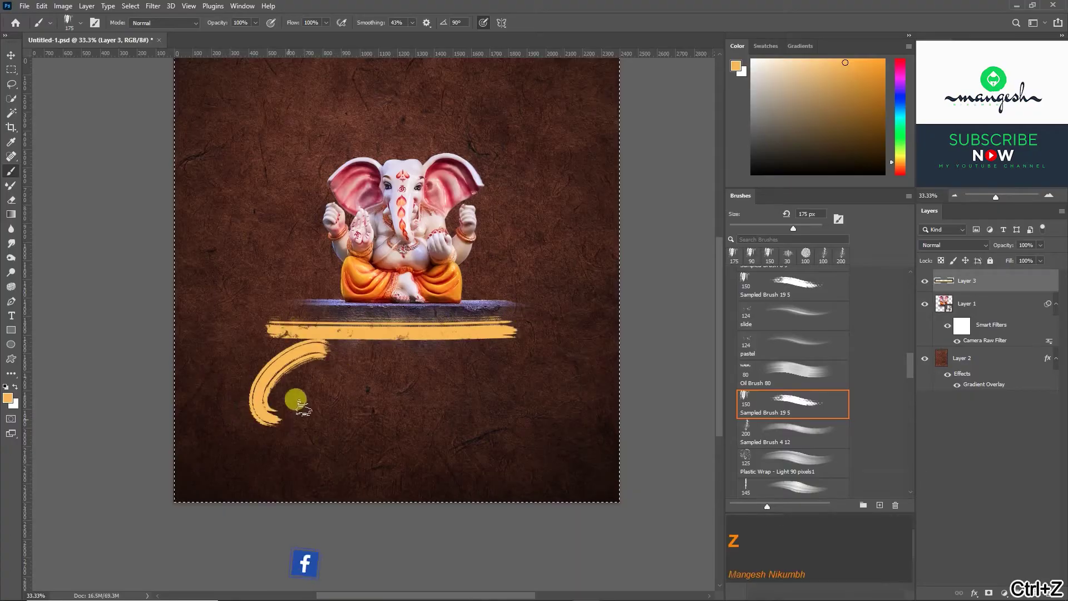
key("z")
key("z")
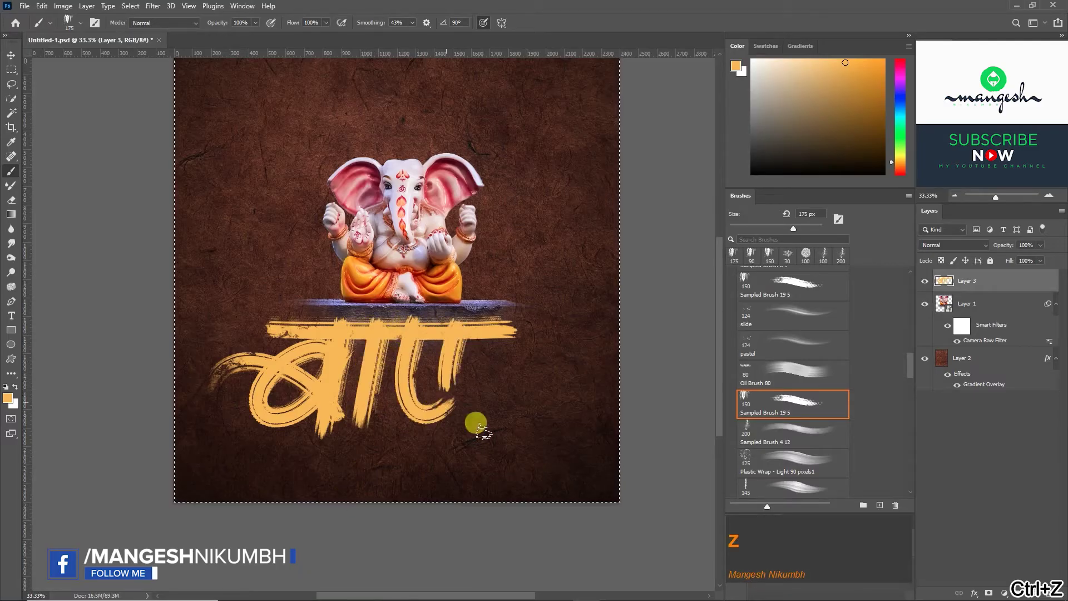
key("ctrl+z")
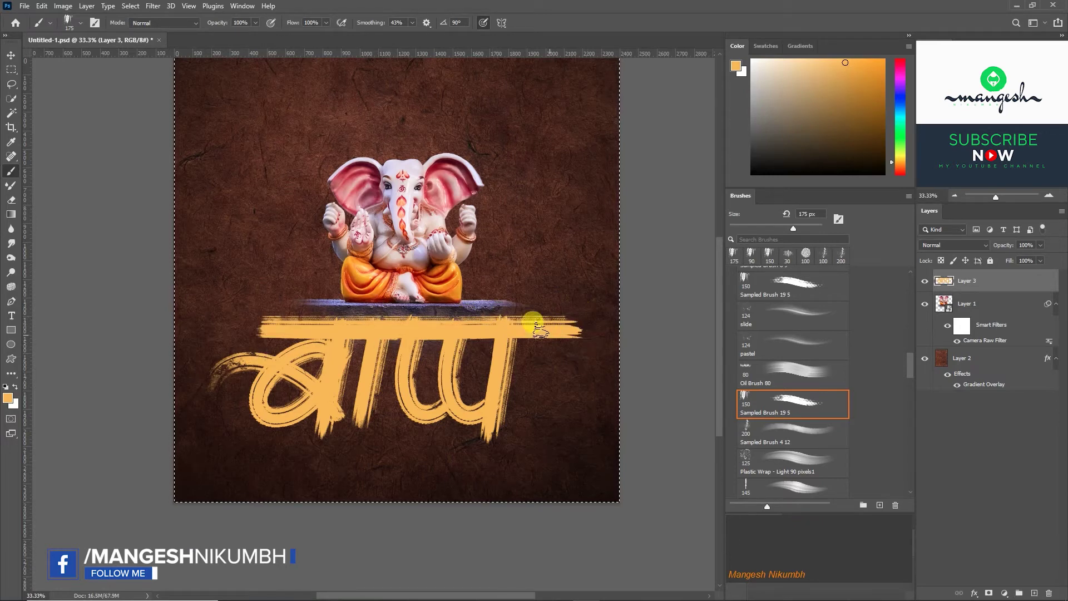
key("z")
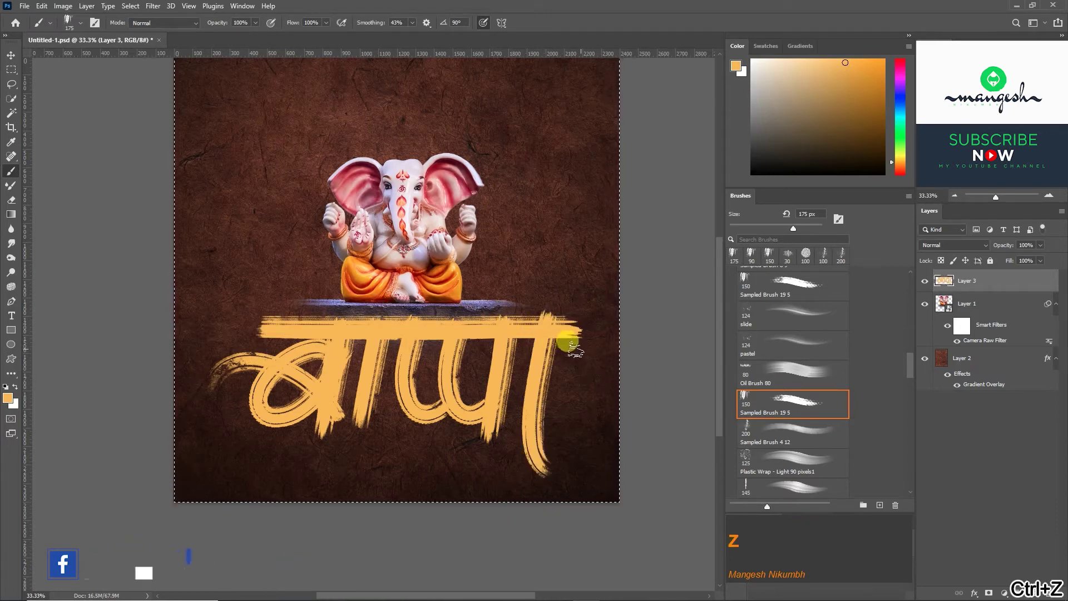
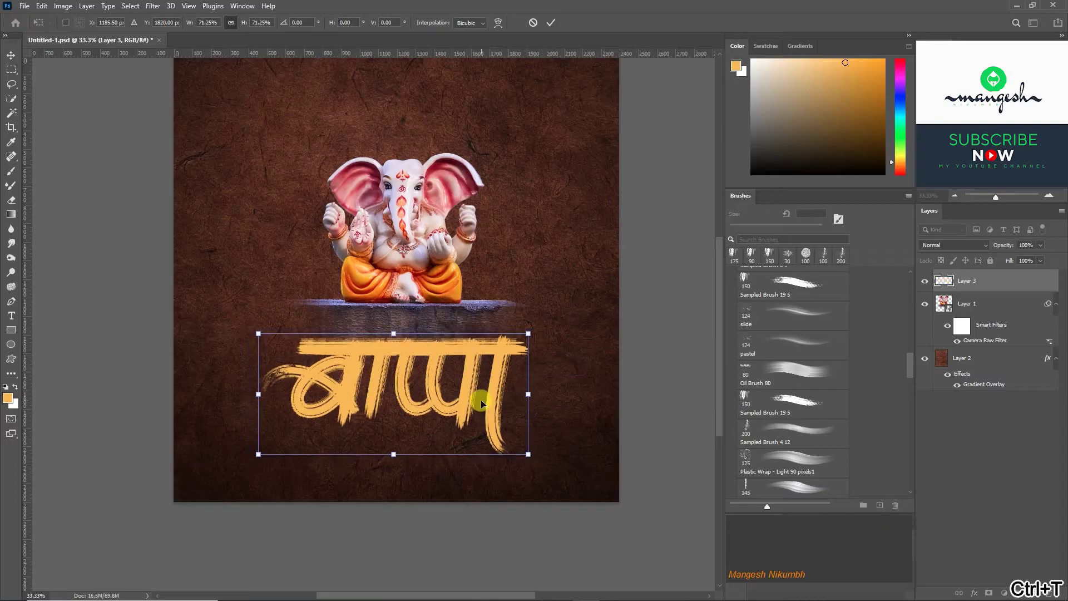
Confirm the lettering's new size and zoom in on it for cleanup.
left_click(458, 370)
key("shift+Return")
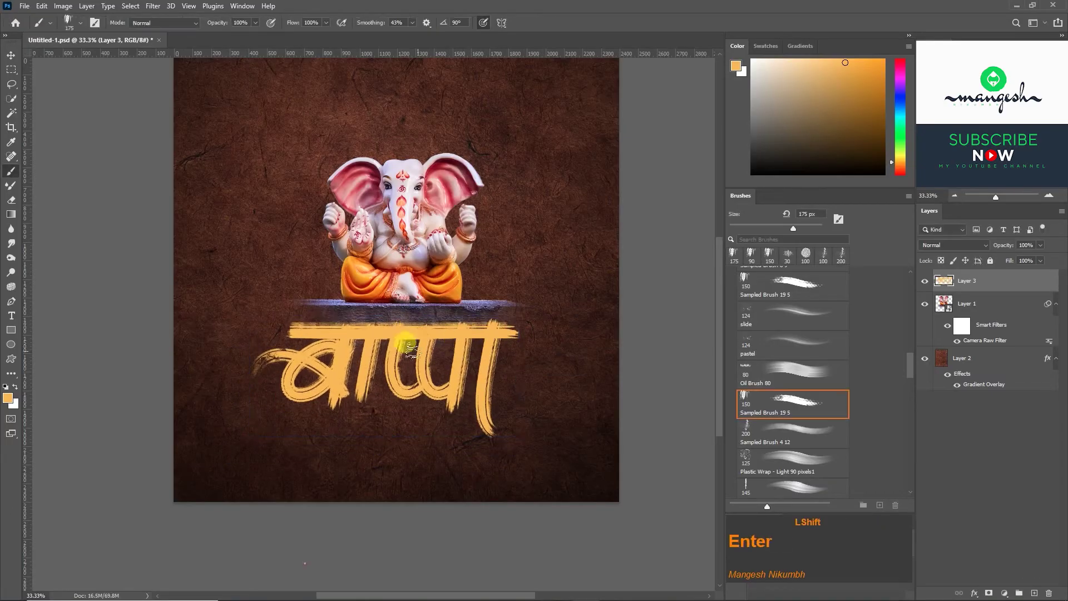
key("shift+=")
left_click(793, 433)
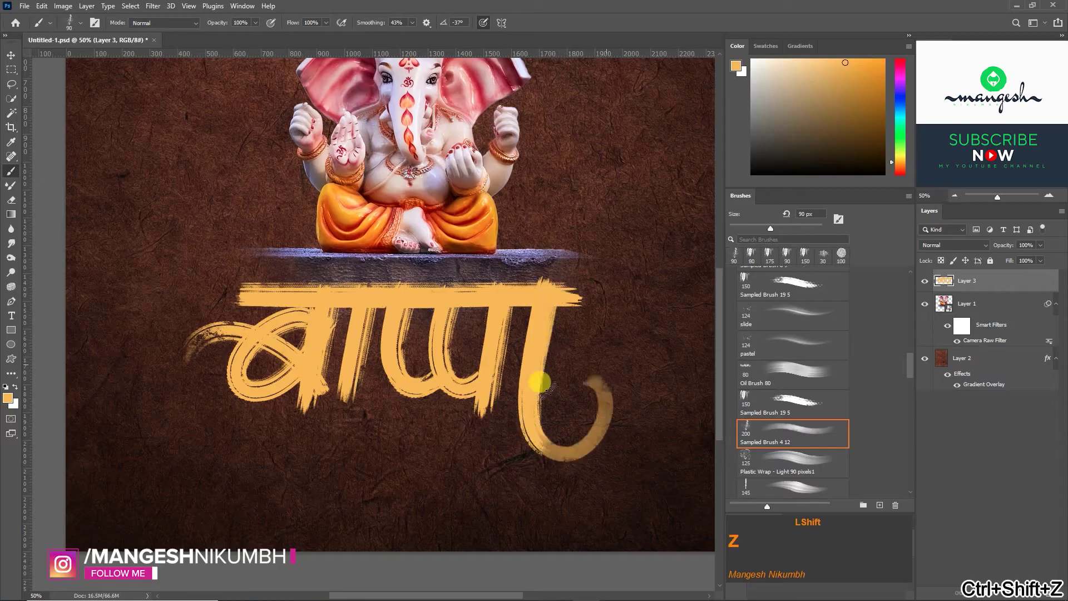
key("shift+z")
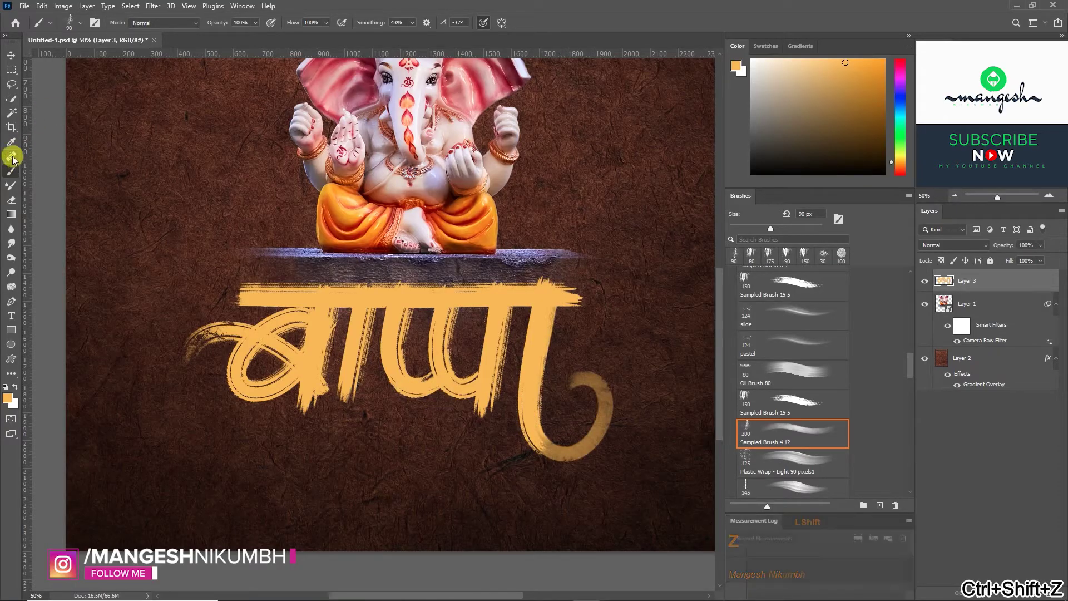
Erase stray edges of the बाप्पा lettering with a soft eraser at 100% flow.
left_click(17, 206)
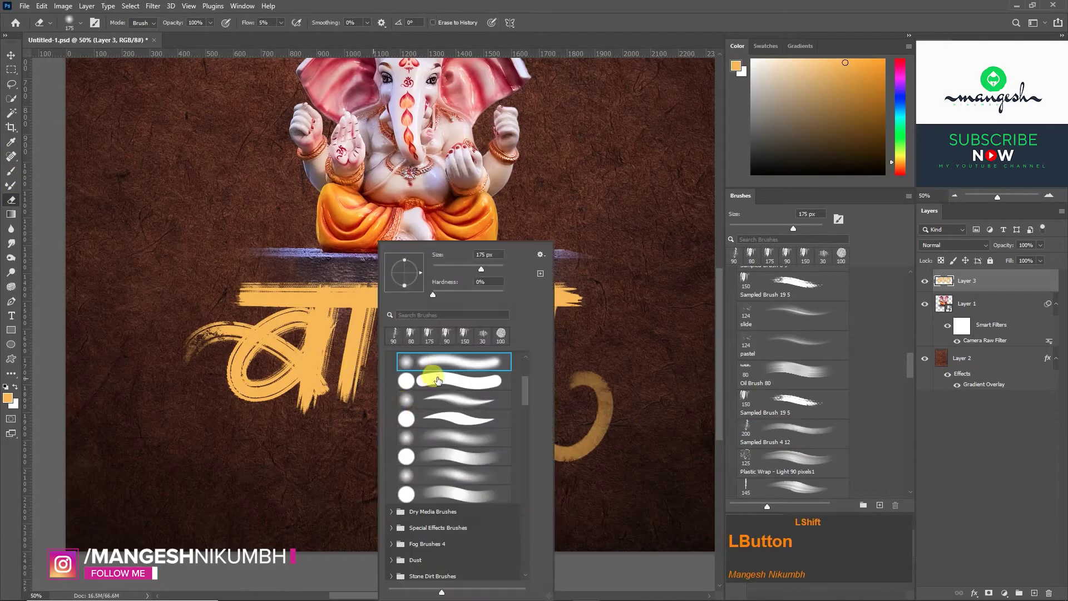
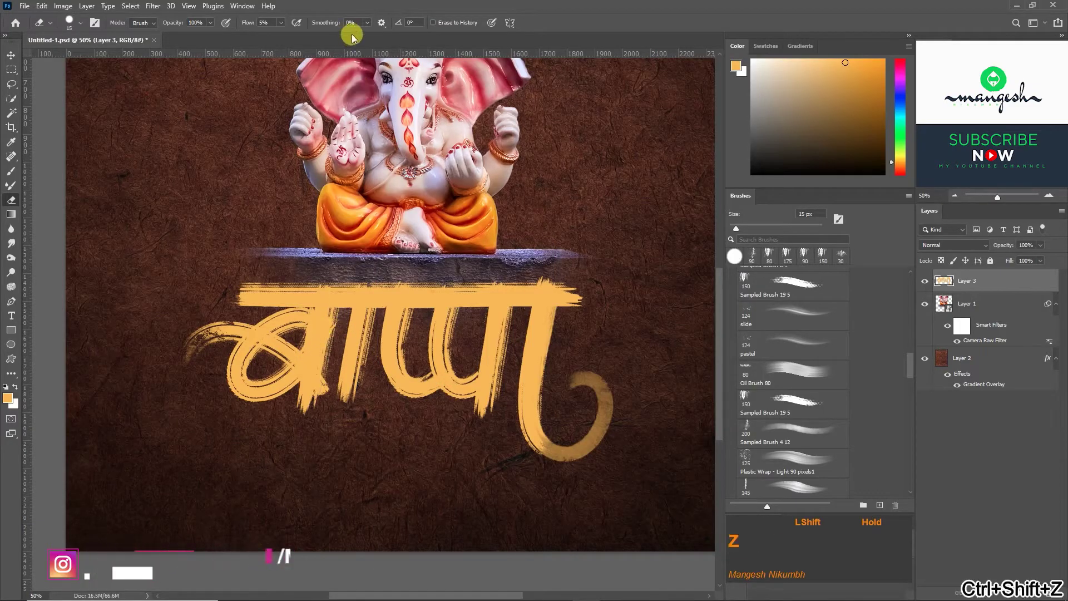
left_click(284, 31)
key("]")
type("]]]]")
key("z")
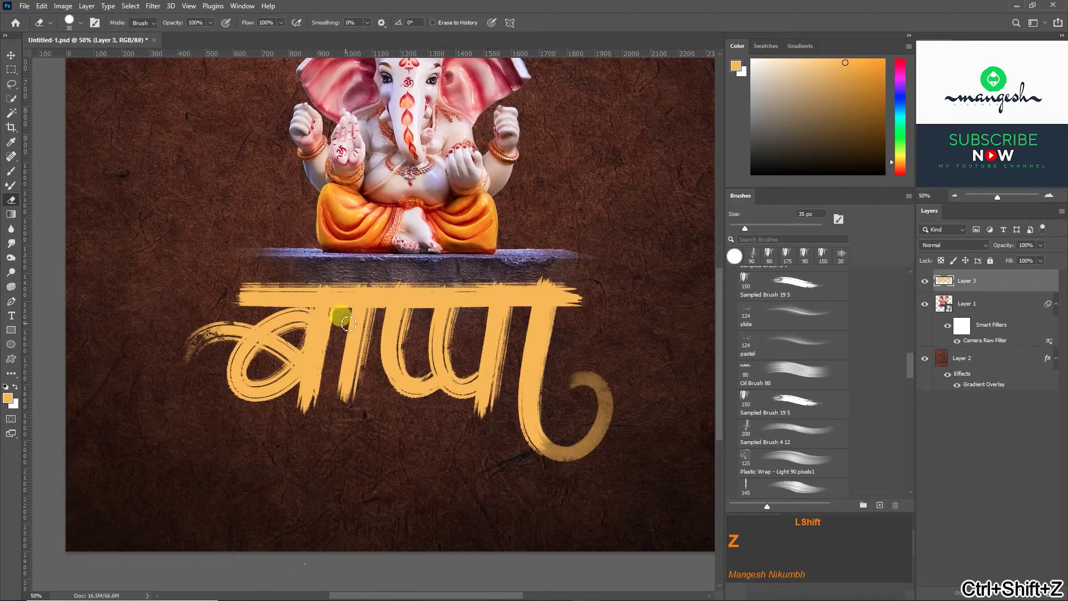
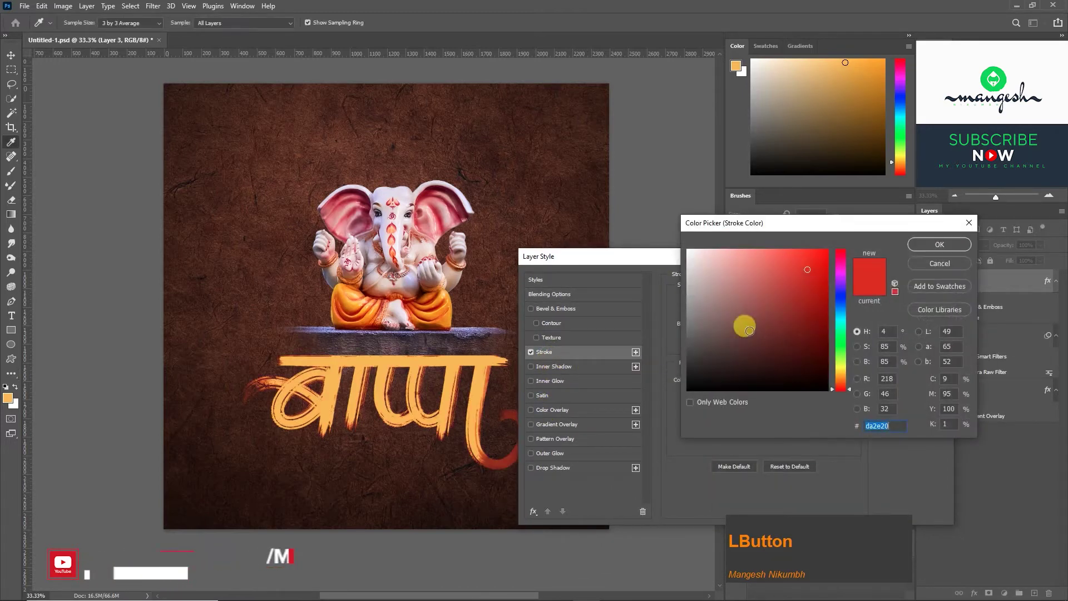
Apply a 1 px red inner Stroke at 61% opacity to the बाप्पा lettering.
key("Return")
left_click(733, 305)
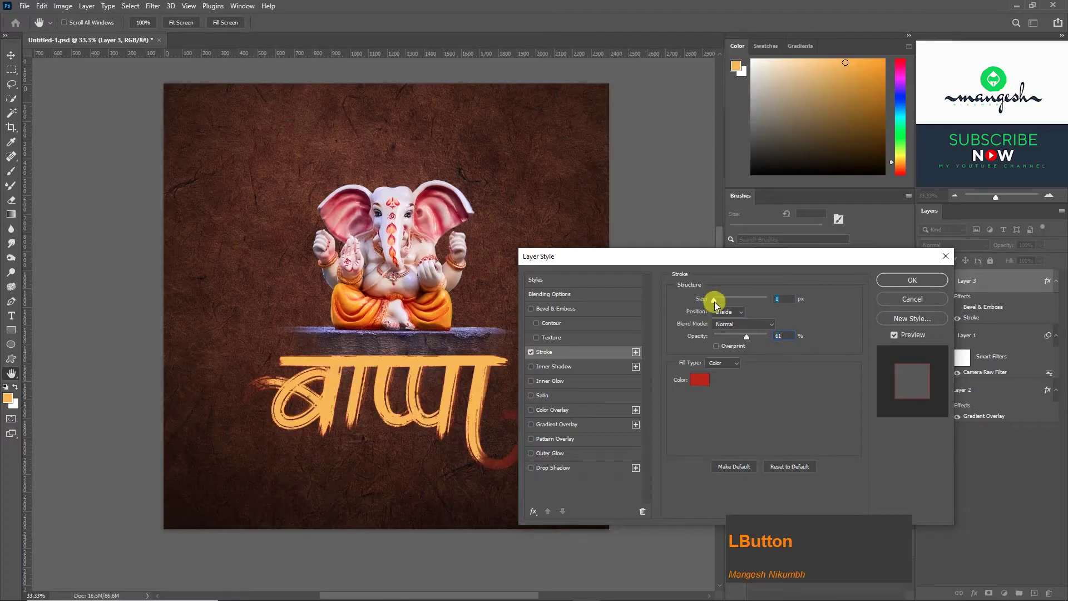
key("=")
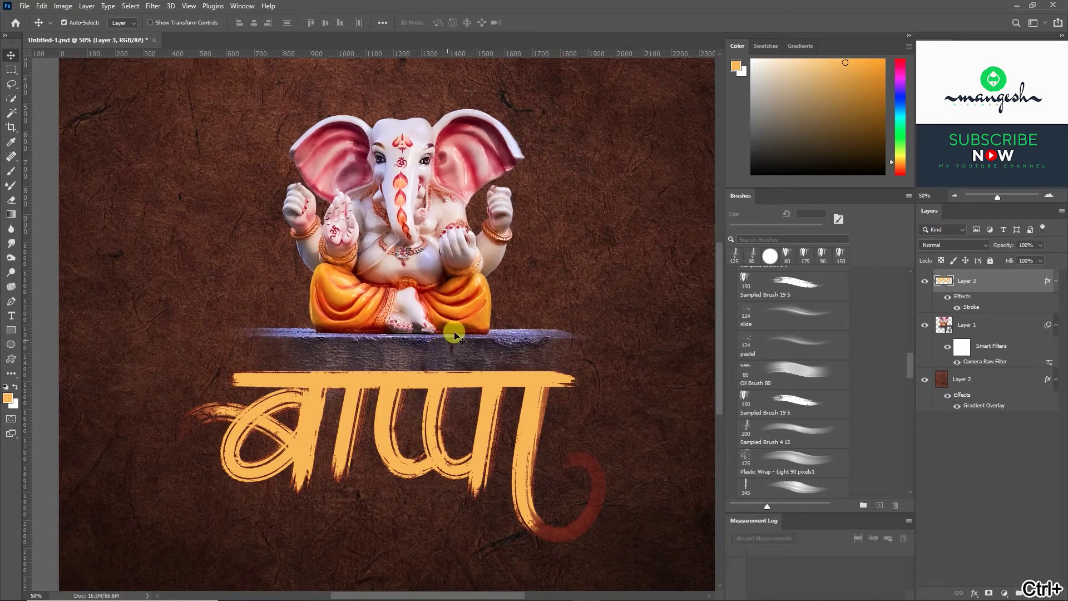
Lock Layer 3's transparent pixels and paint darker orange shading on the letters, undoing unwanted strokes.
left_click(942, 266)
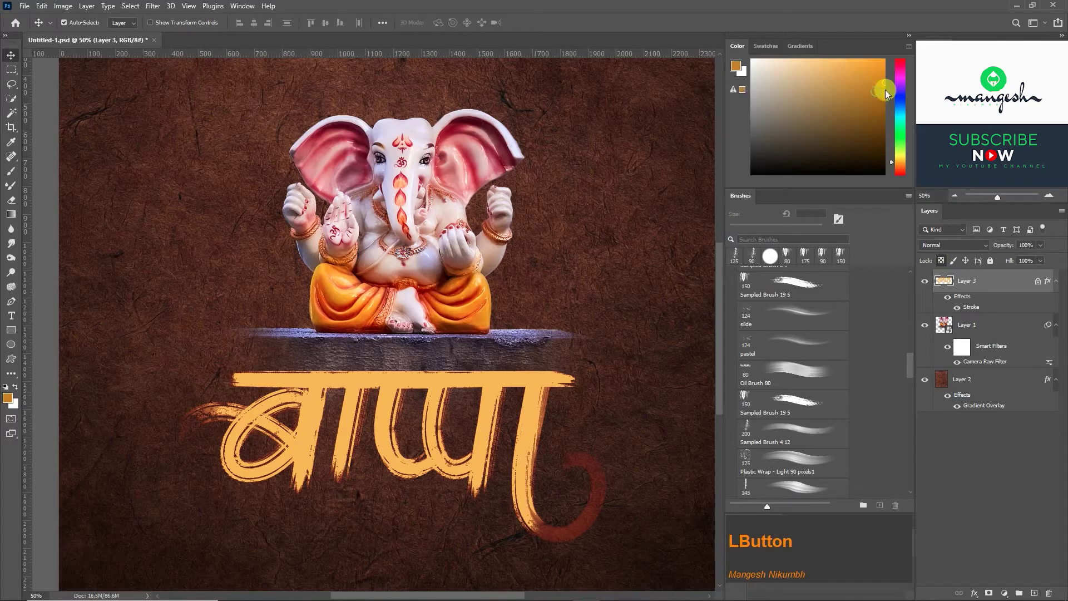
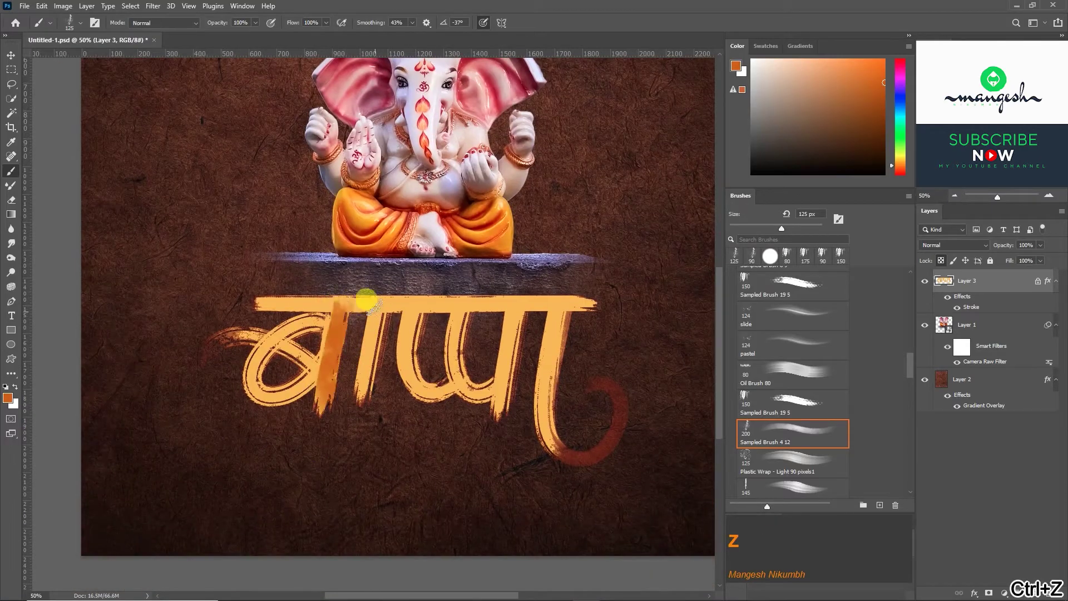
key("z")
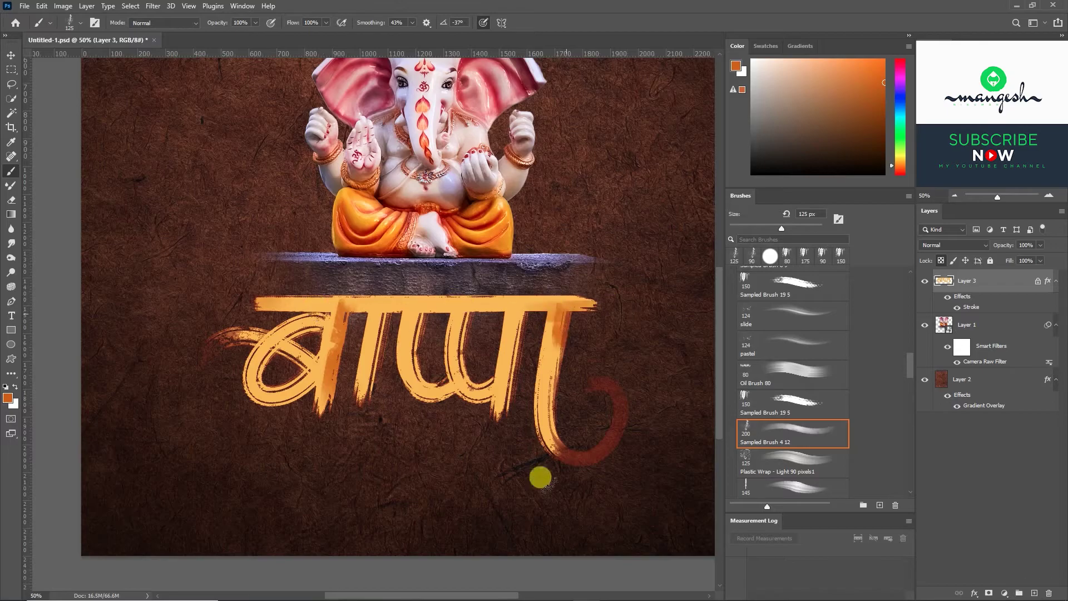
type("z")
key("ctrl+z")
type("z")
type("z")
key("ctrl+z")
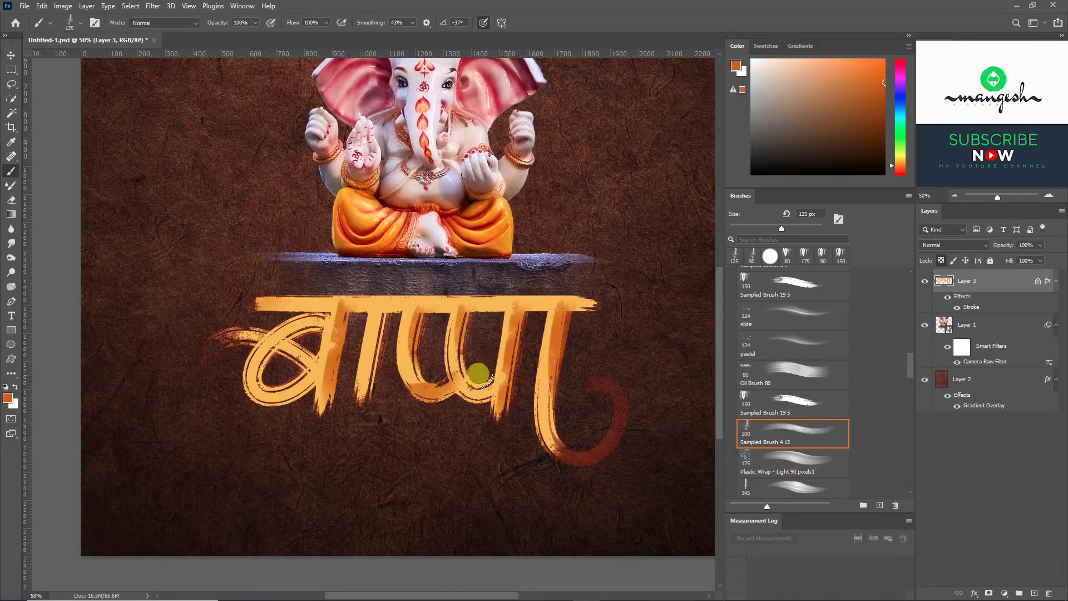
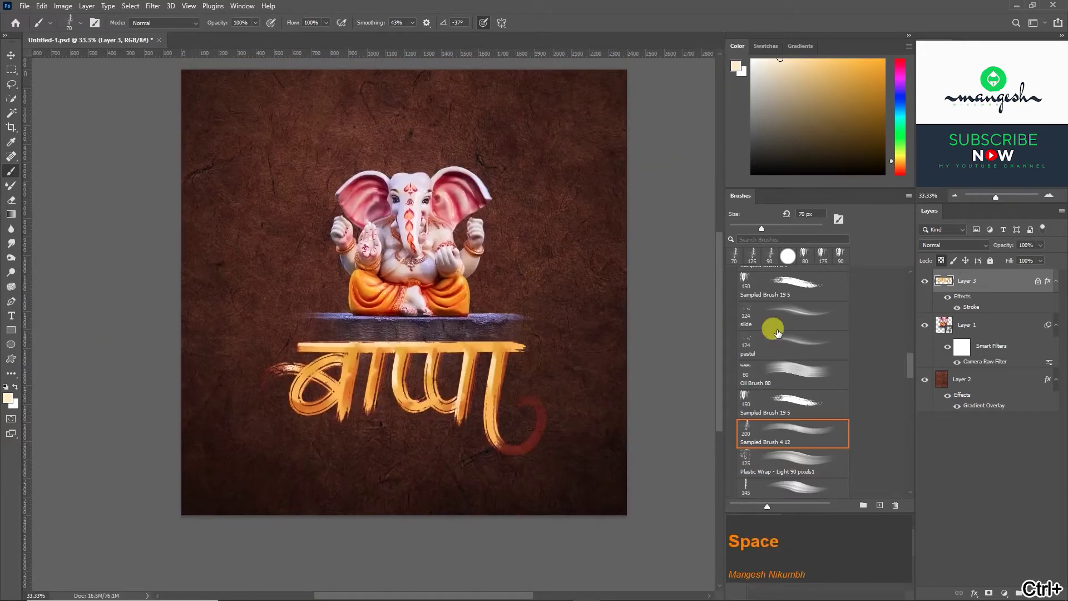
Unlock transparent pixels and paint fine pale golden highlights over the बाप्पा letters.
left_click(942, 267)
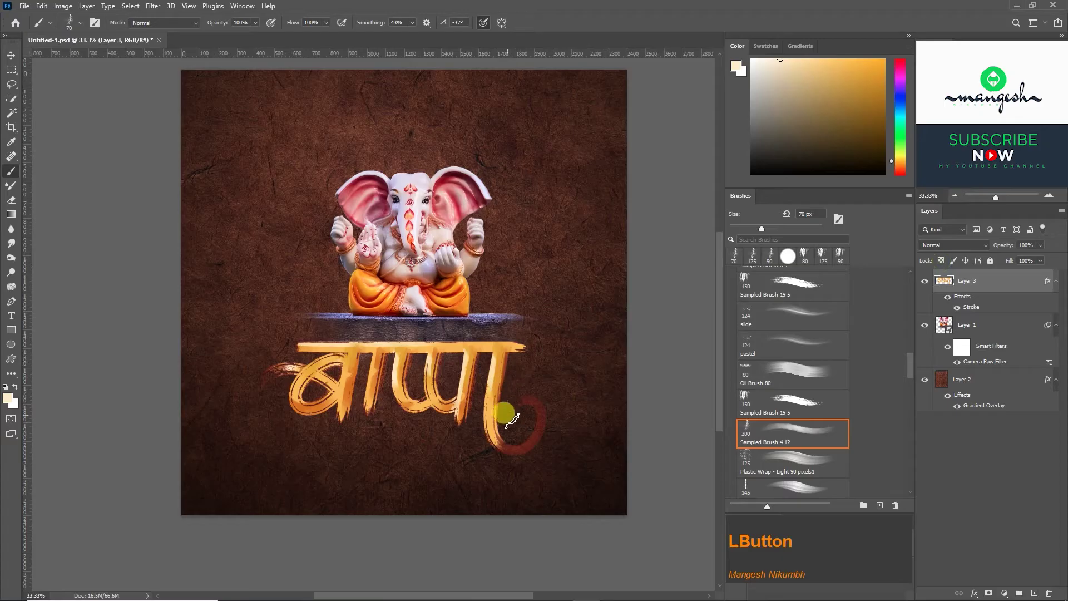
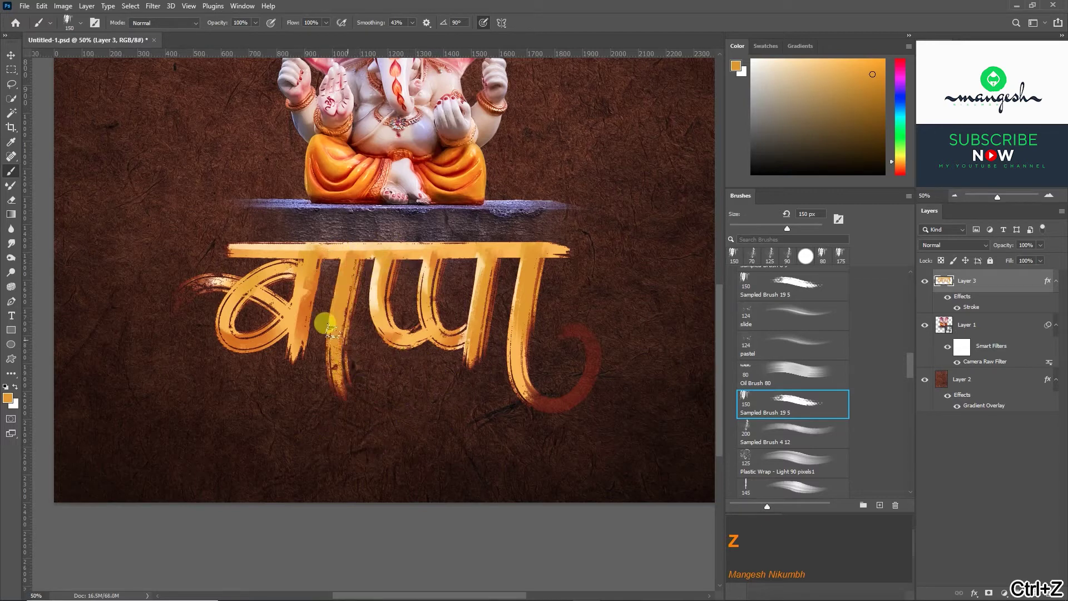
key("ctrl+z")
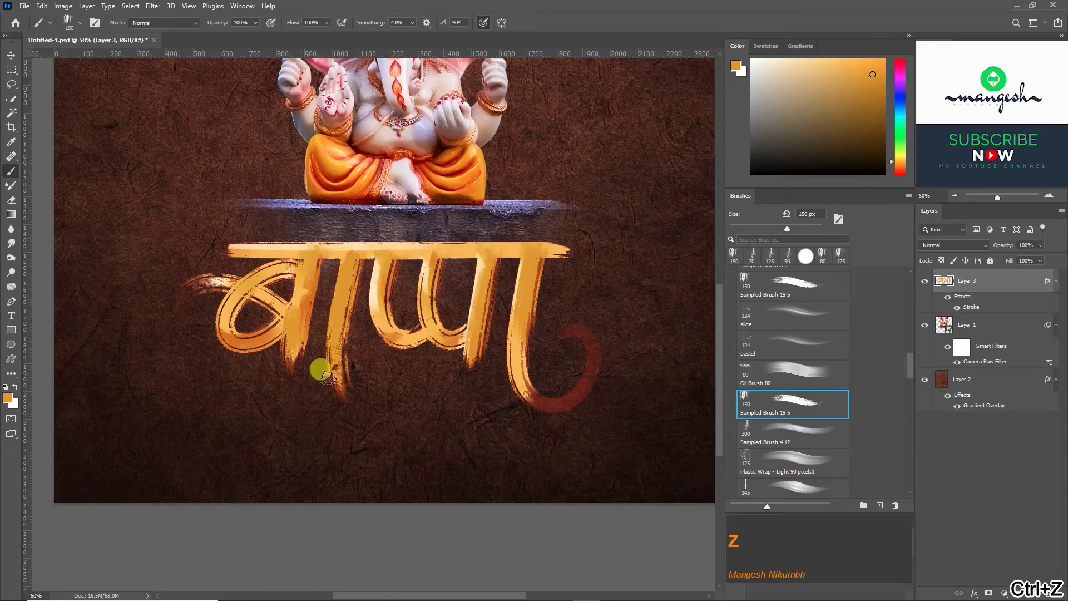
key("ctrl+z")
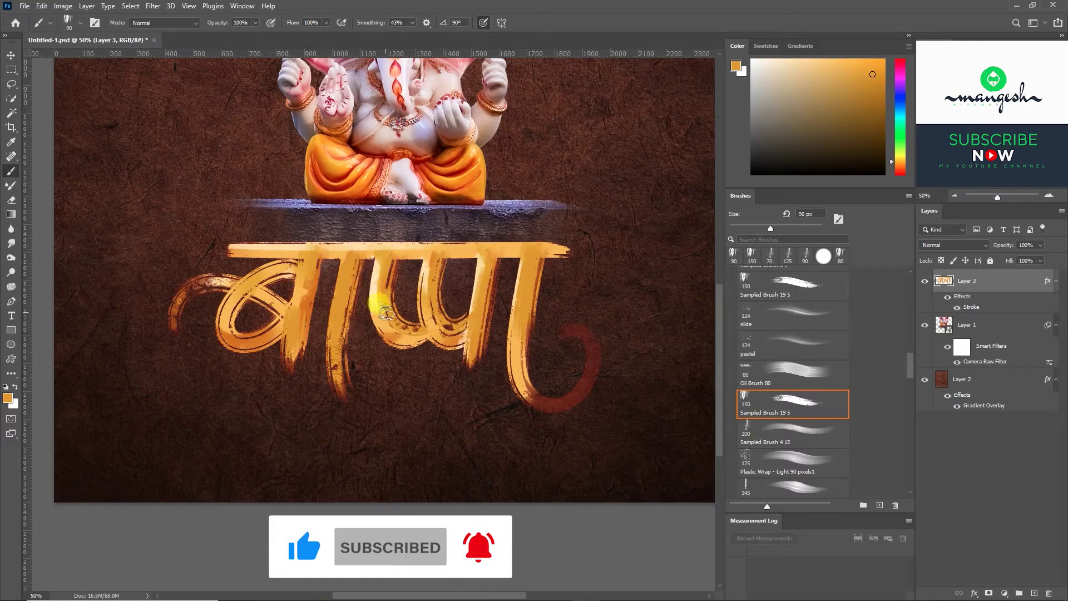
key("ctrl+z")
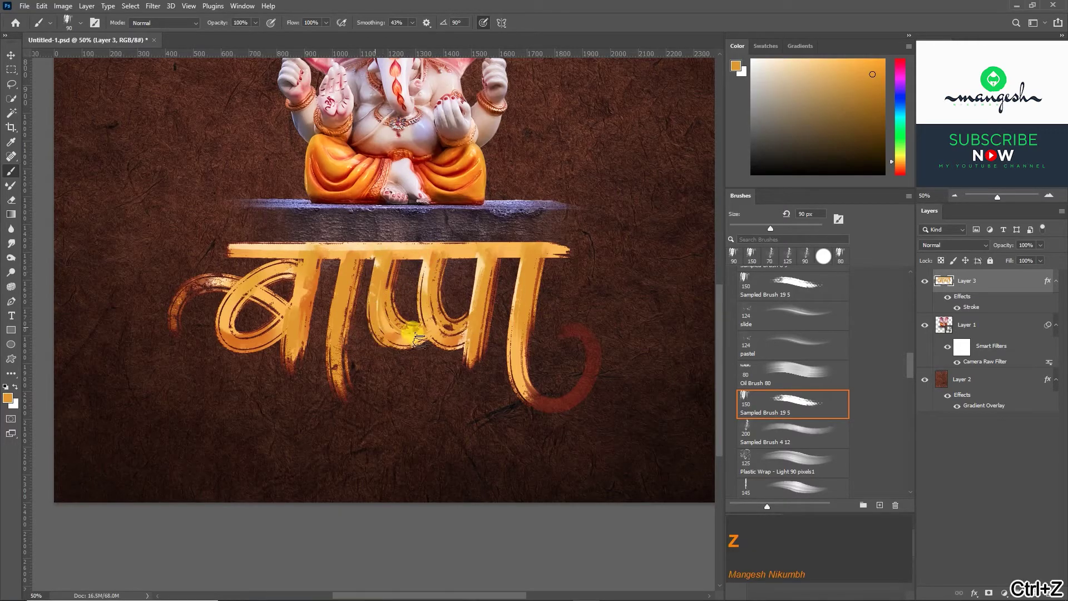
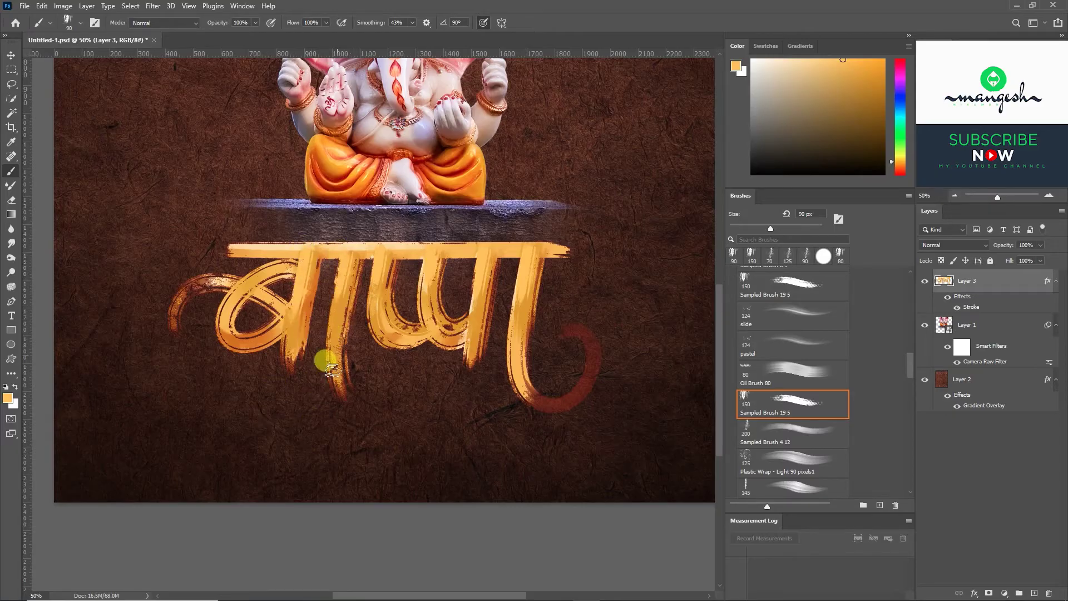
key("z")
key("z")
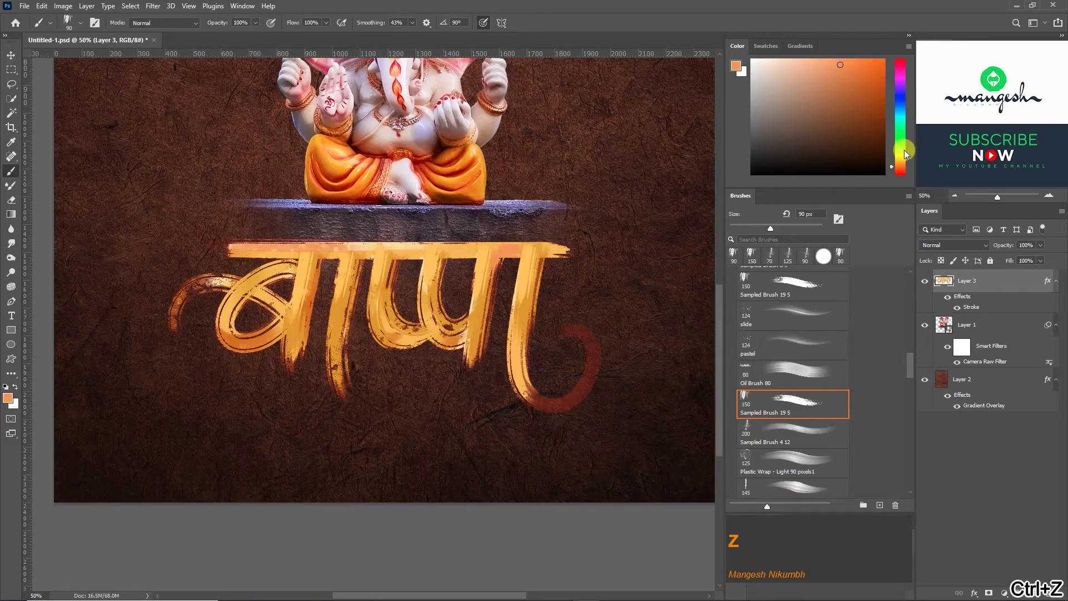
Paint a broad warm orange streak extending the lettering's top bar.
left_click(903, 169)
key("z")
key("ctrl+z")
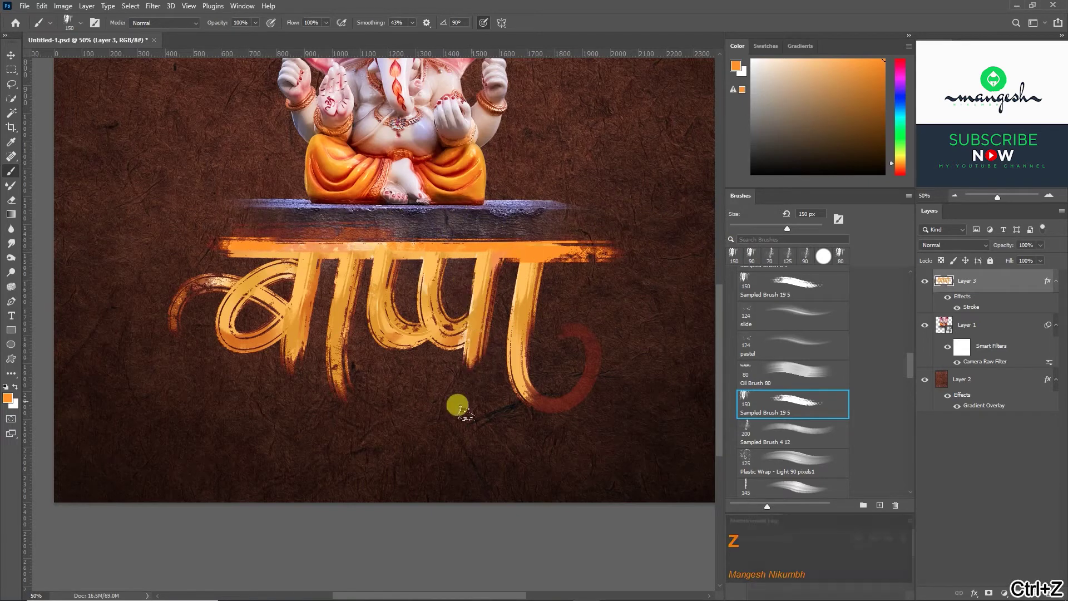
Paint red and orange colour clouds behind the idol on a new layer above Layer 2.
left_click(460, 378)
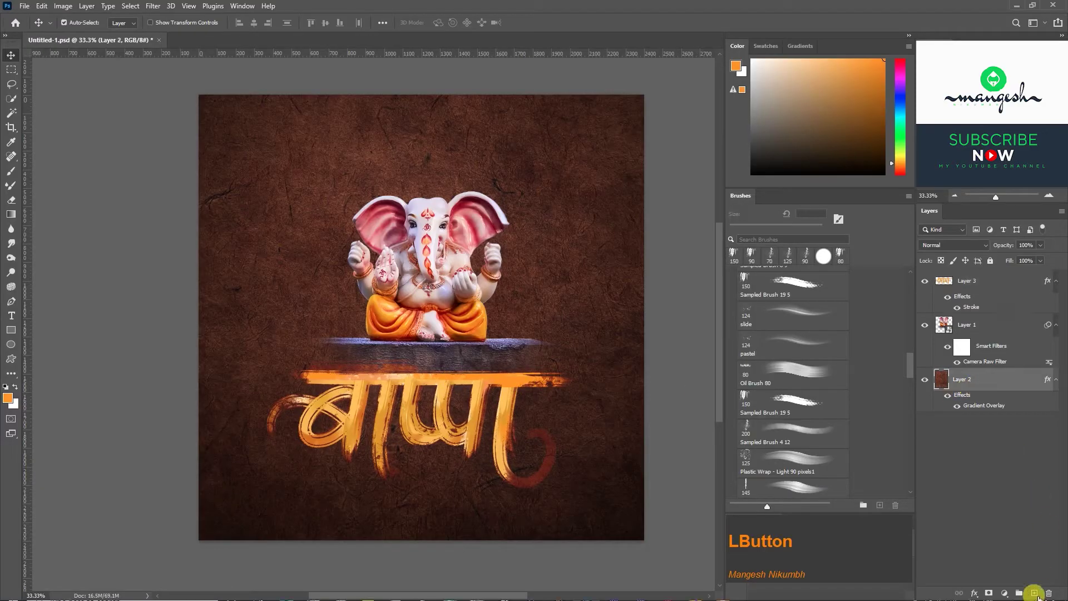
key("b")
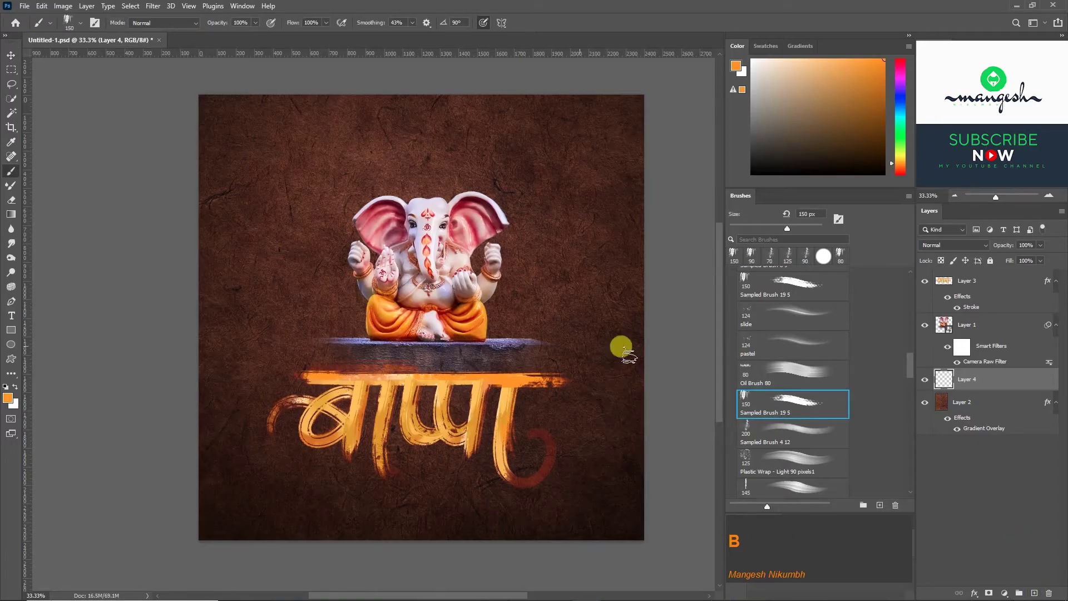
left_click(792, 405)
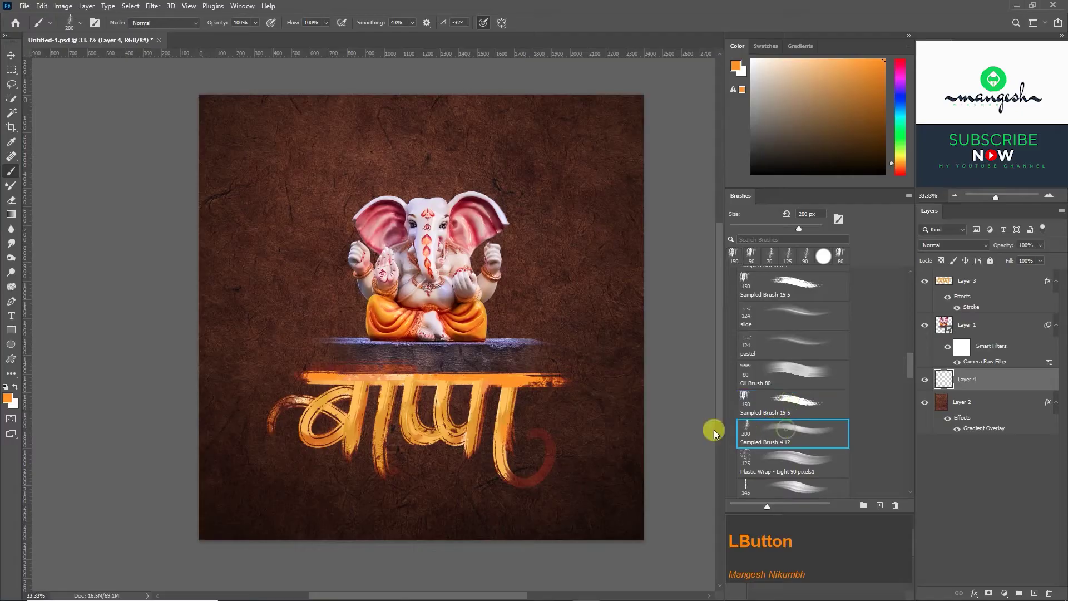
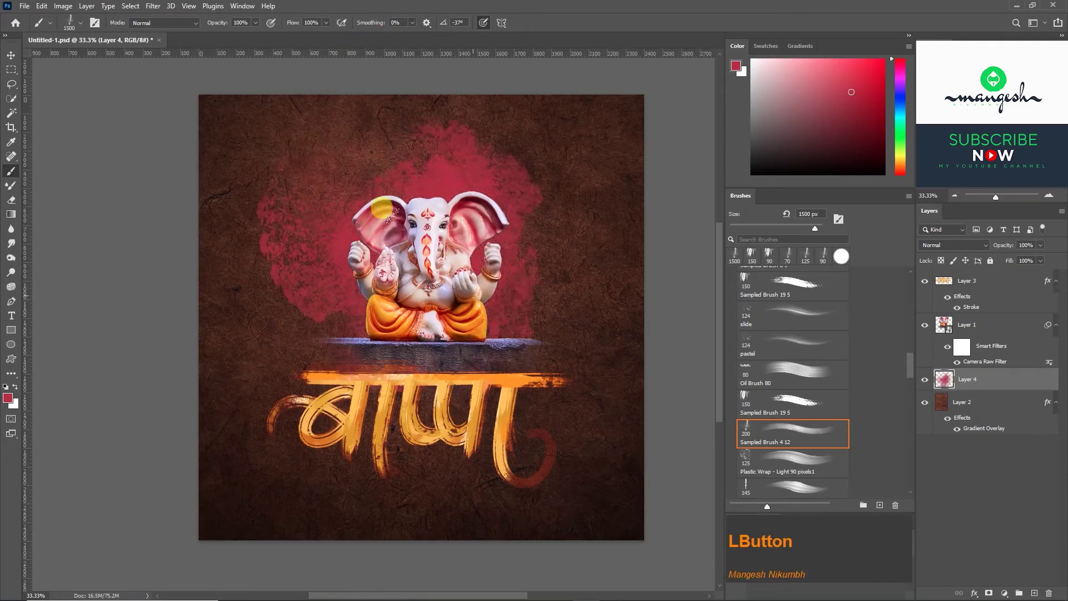
type("[[[[[")
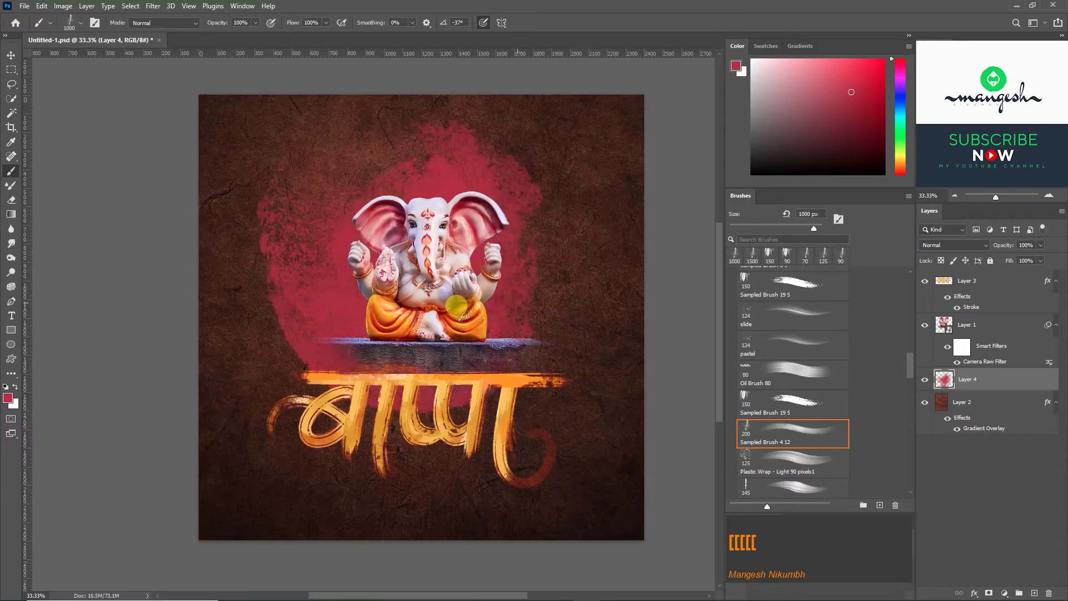
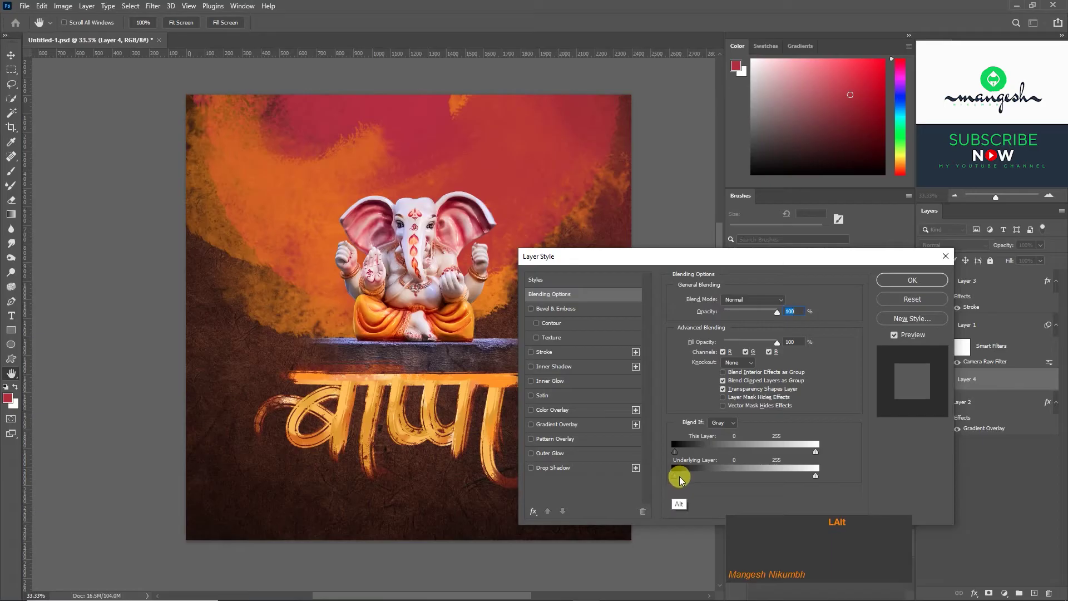
Change Layer 4's blending and add Angle Jitter to repaint the glow into the paper texture.
left_click(678, 458)
left_click(687, 457)
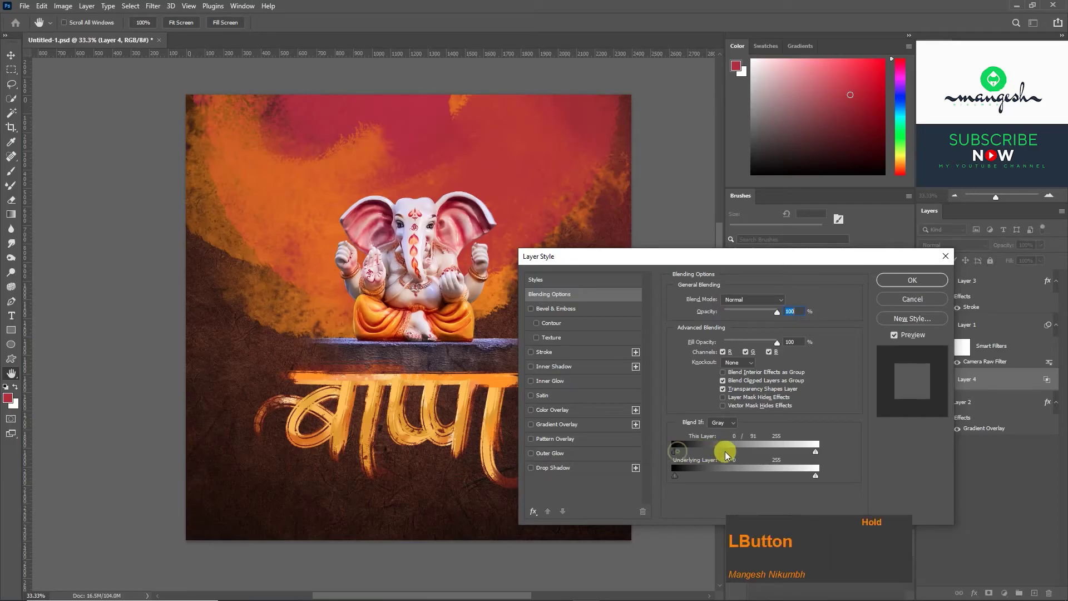
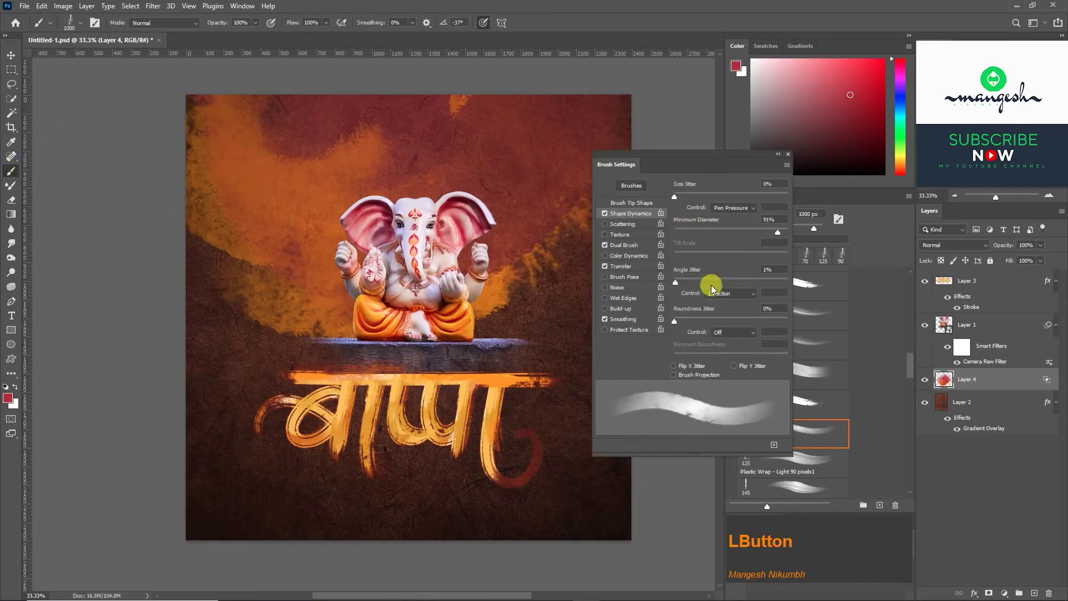
left_click(694, 286)
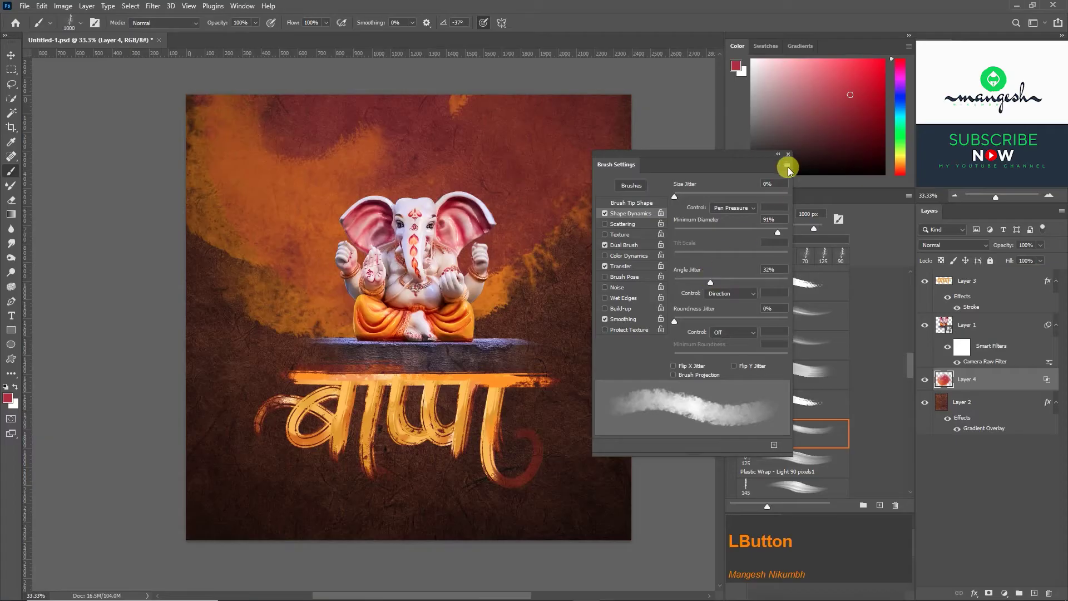
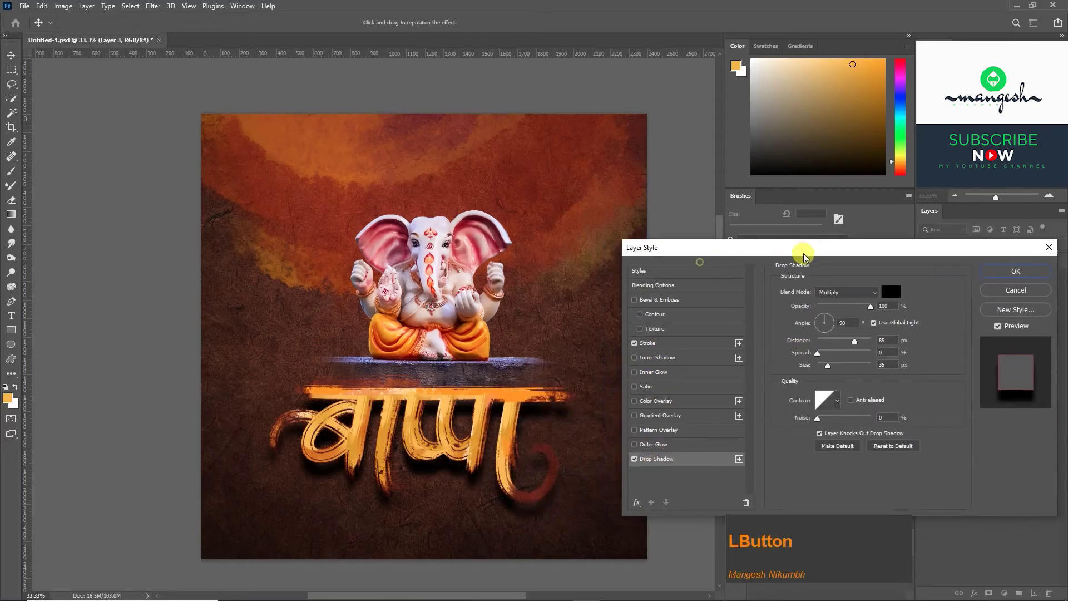
Apply a dark red Drop Shadow, distance about 21 px, to the बाप्पा lettering.
key("Return")
left_click(824, 368)
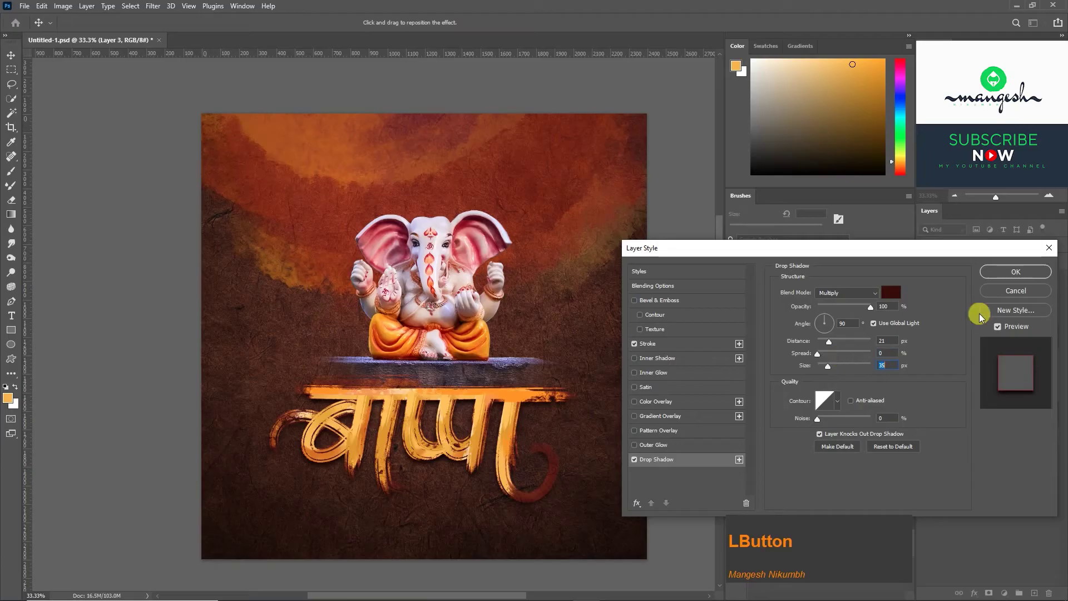
left_click(986, 399)
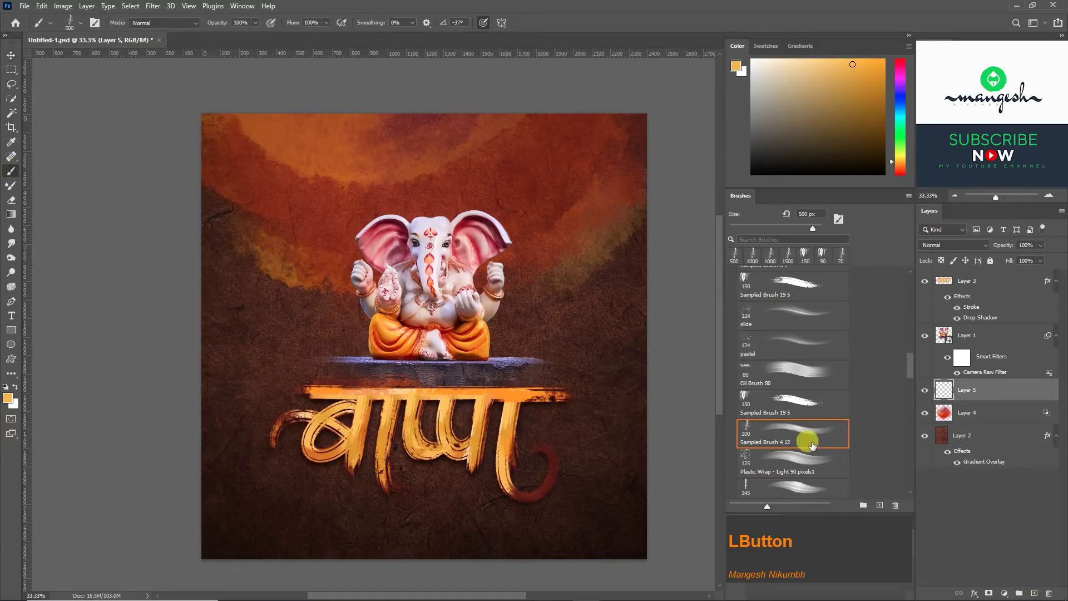
Paint thin light arcs around the idol on a new layer set to Overlay.
type("[[[[[[[[[[")
key("z")
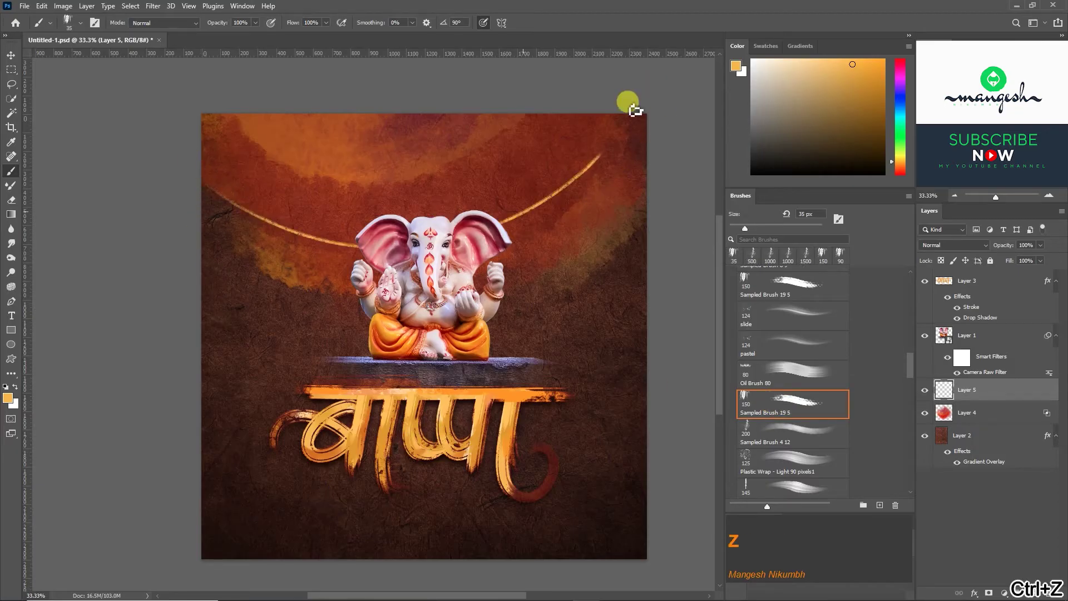
left_click(959, 252)
key("Return")
key("z")
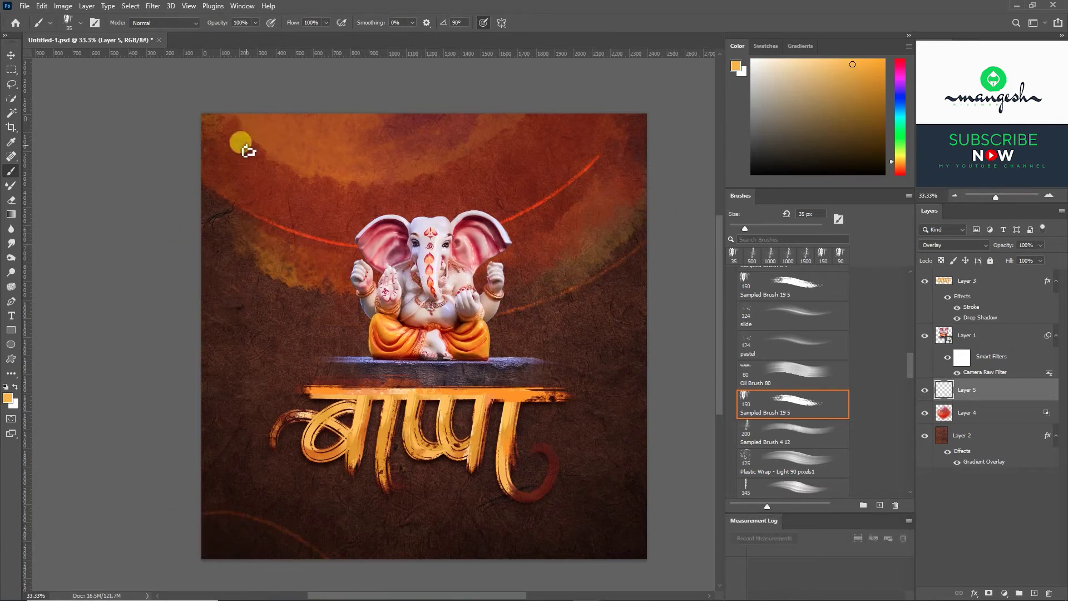
key("z")
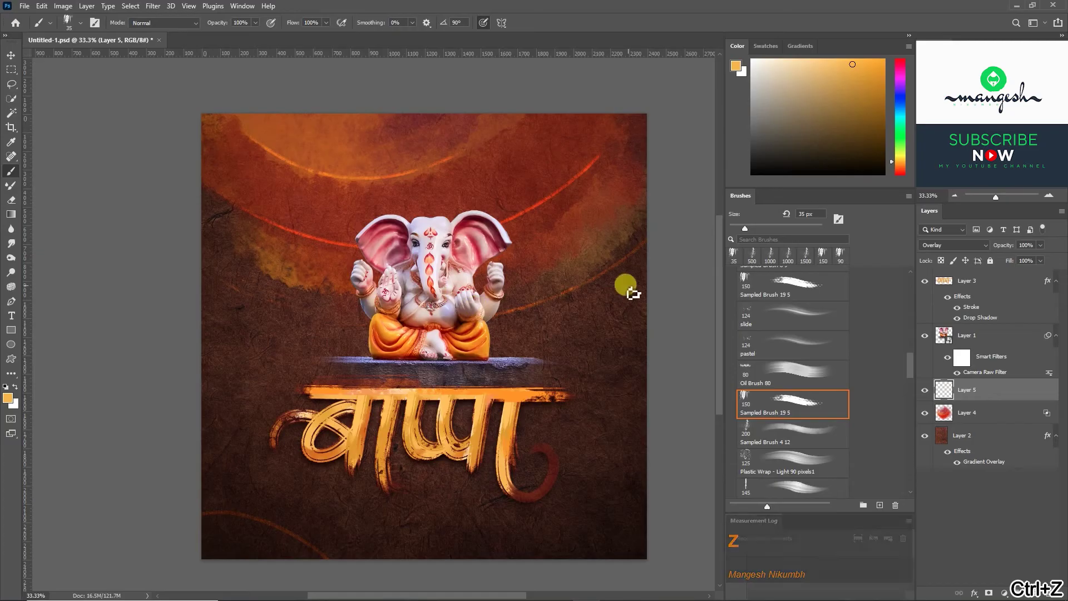
Paint a green stroke below the lettering and reposition it with Free Transform.
key("space")
left_click(622, 454)
key("space")
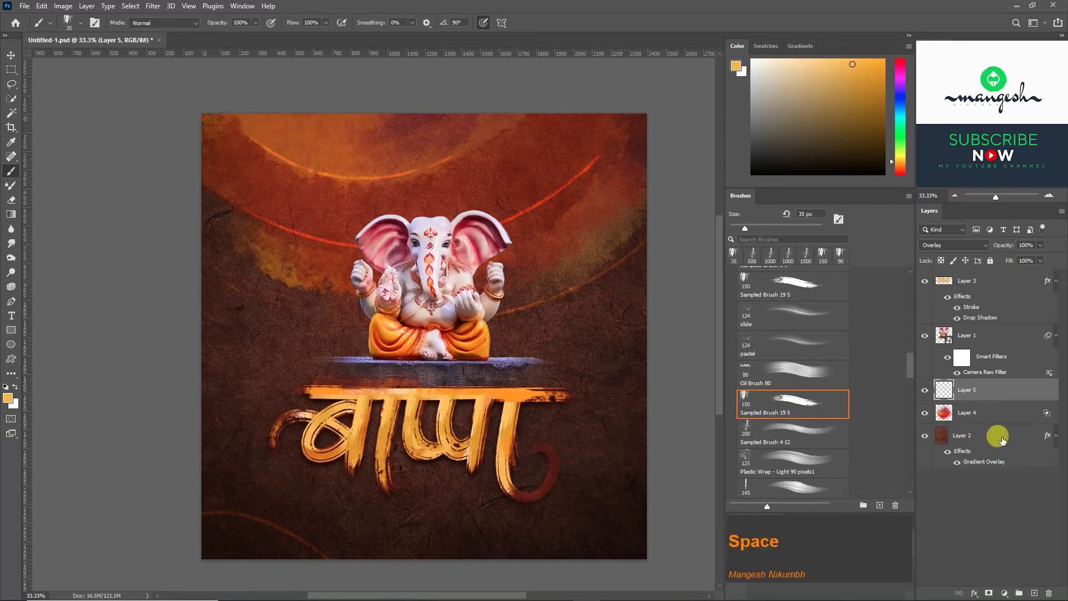
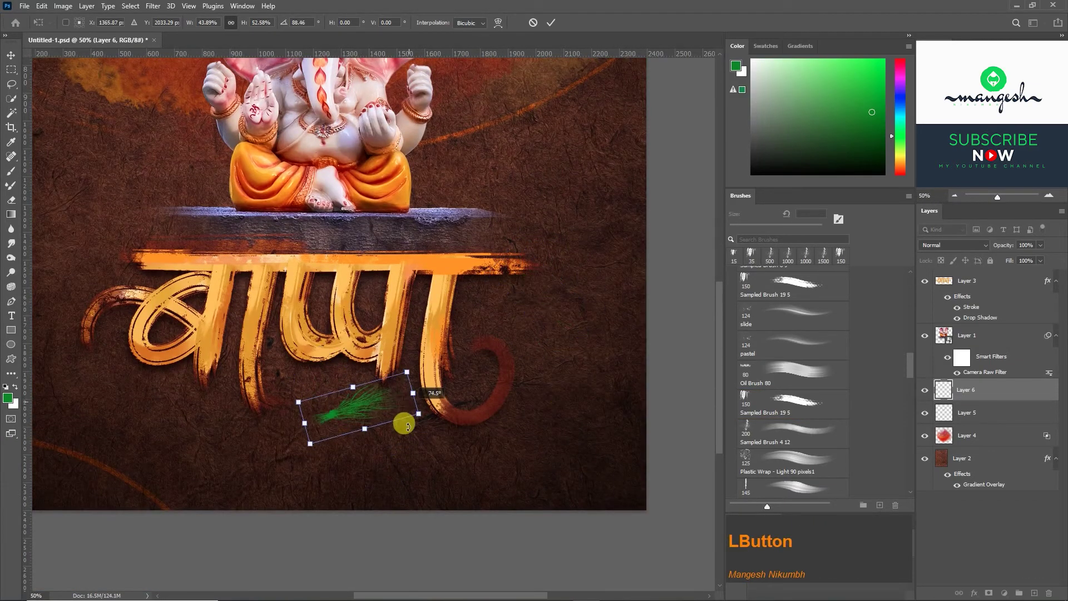
key("Return")
Add website, tagline and credit text layers around the poster and group them.
key("ctrl+space")
left_click(391, 382)
key("ctrl+space")
key("ctrl+t")
left_click(322, 133)
key("ctrl+t")
key("ctrl+g")
left_click(926, 284)
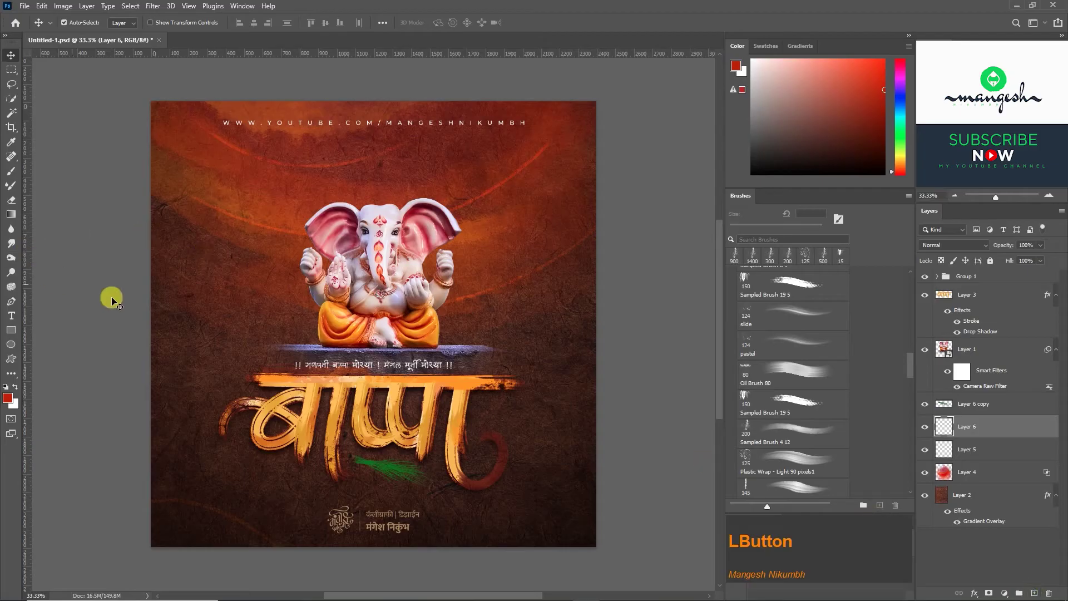
Brush a large orange Om symbol on its own layer behind the idol, undoing misplaced strokes.
double_click(757, 425)
key("z")
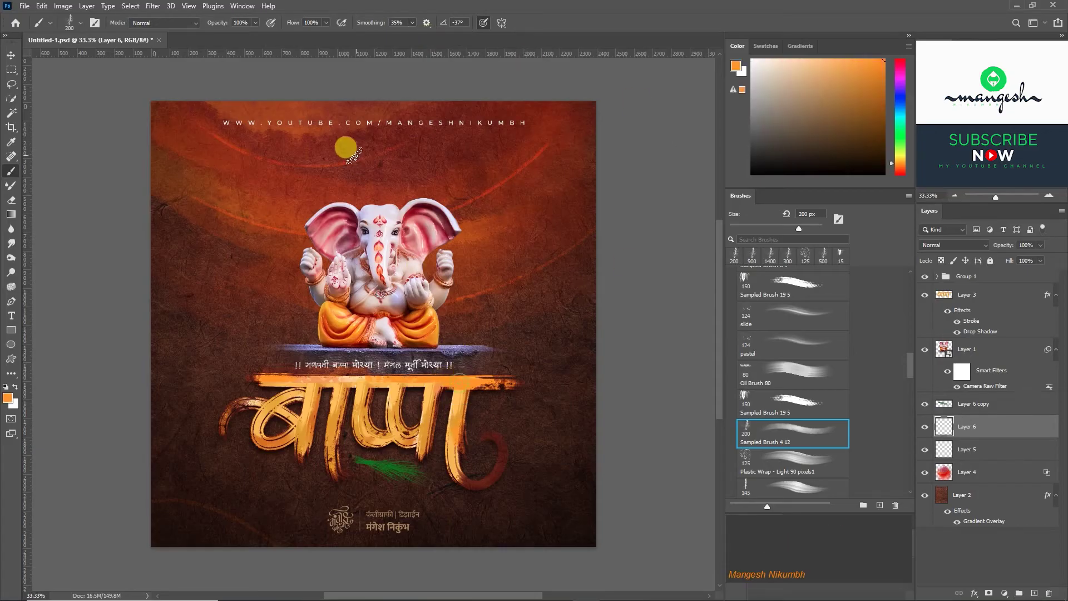
key("z")
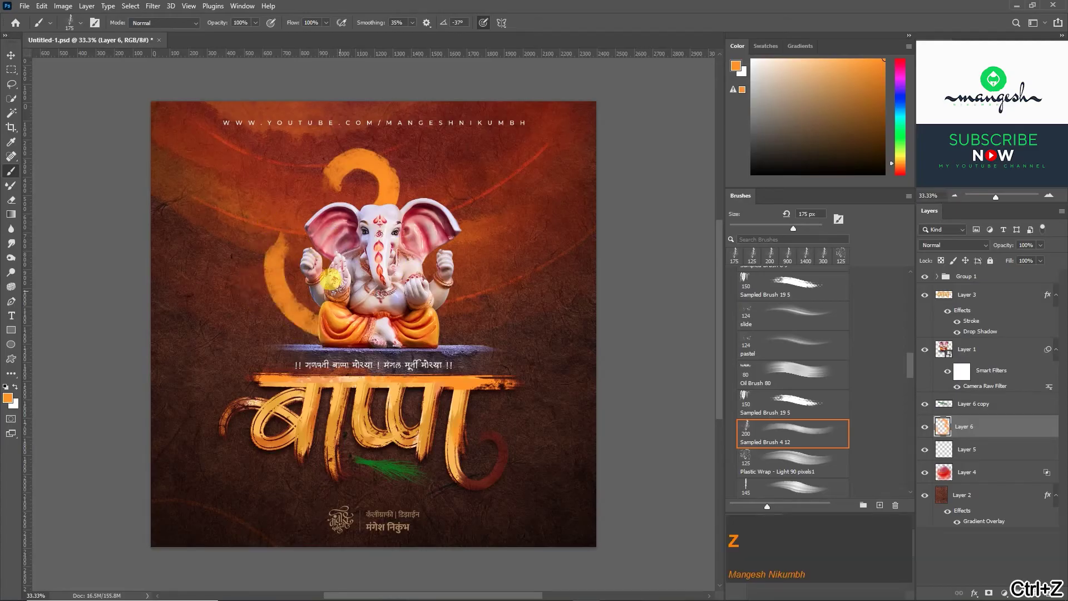
key("z")
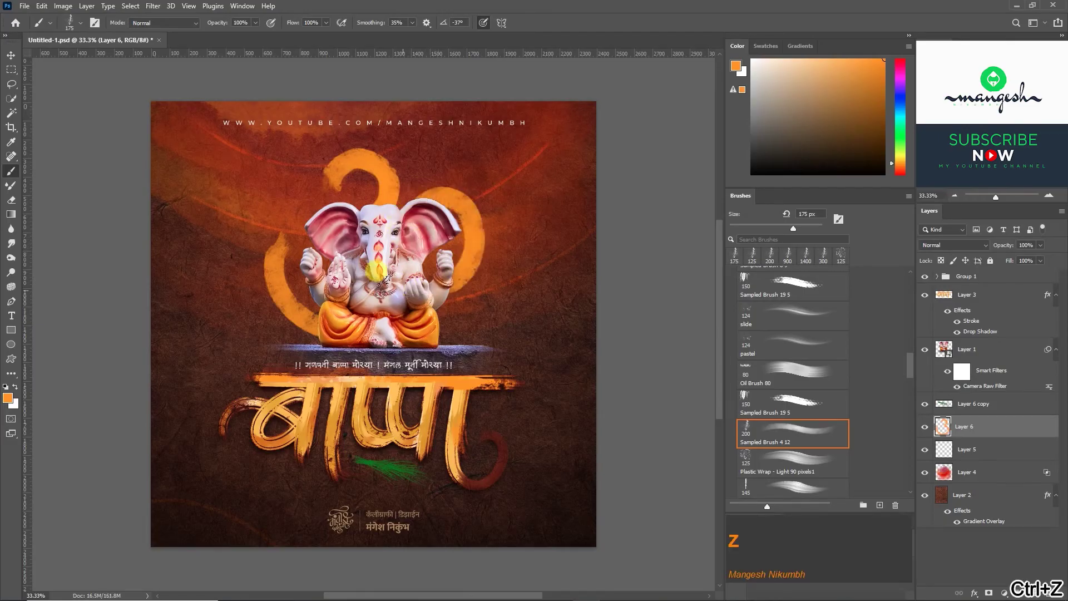
type("z")
key("ctrl+z")
type("z")
key("ctrl+z")
type("[[[[[")
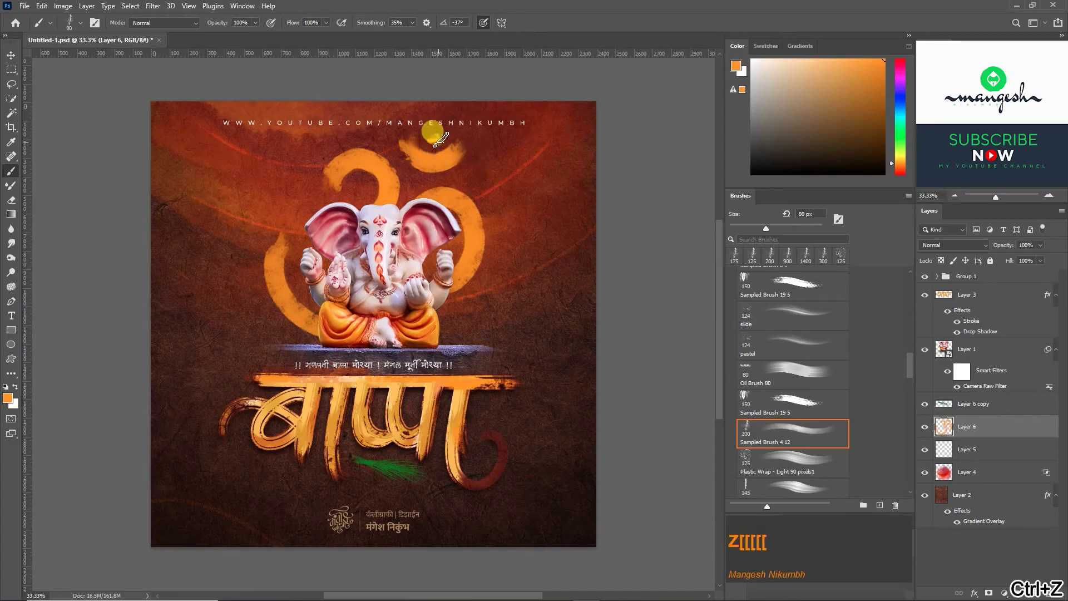
Enable Bevel & Emboss with a deeper, larger bevel and Contour on the Om layer.
key("z")
left_click(1023, 429)
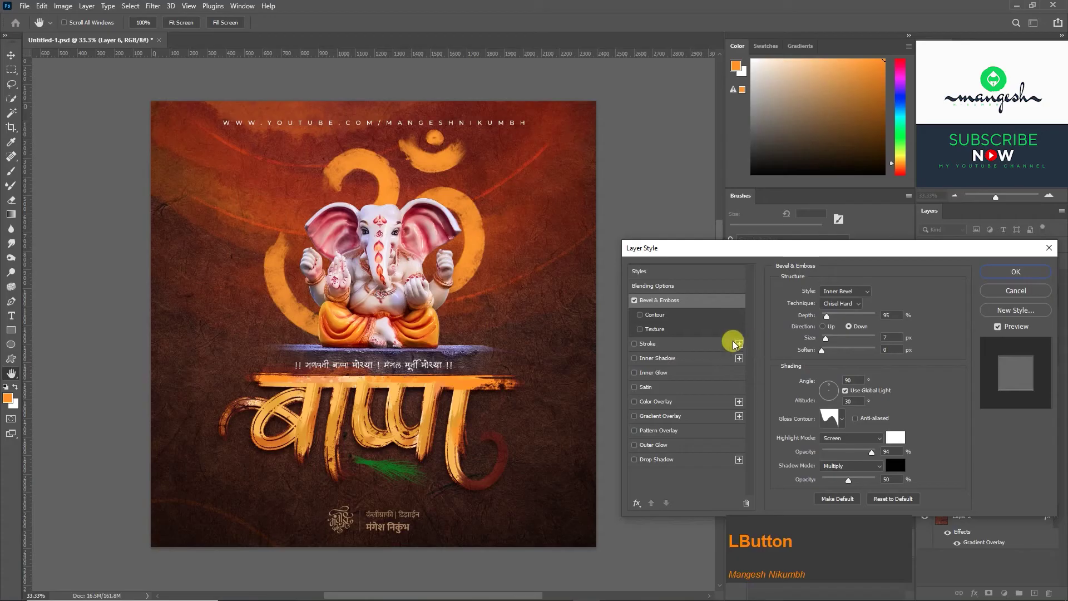
left_click(845, 344)
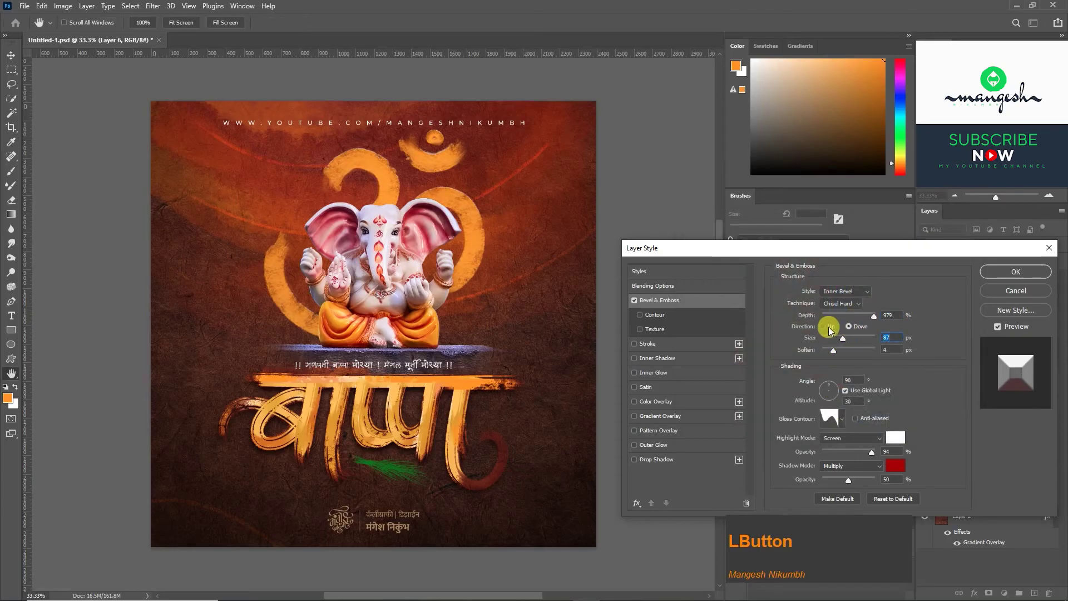
left_click(859, 358)
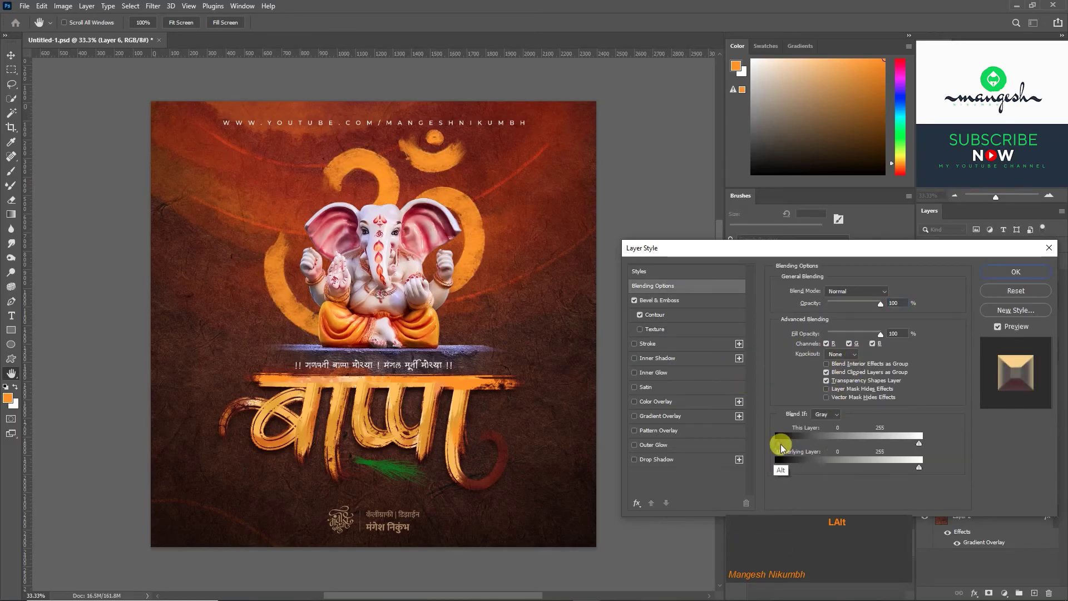
Adjust the remaining emboss options and apply the style to the Om.
left_click(782, 450)
left_click(795, 449)
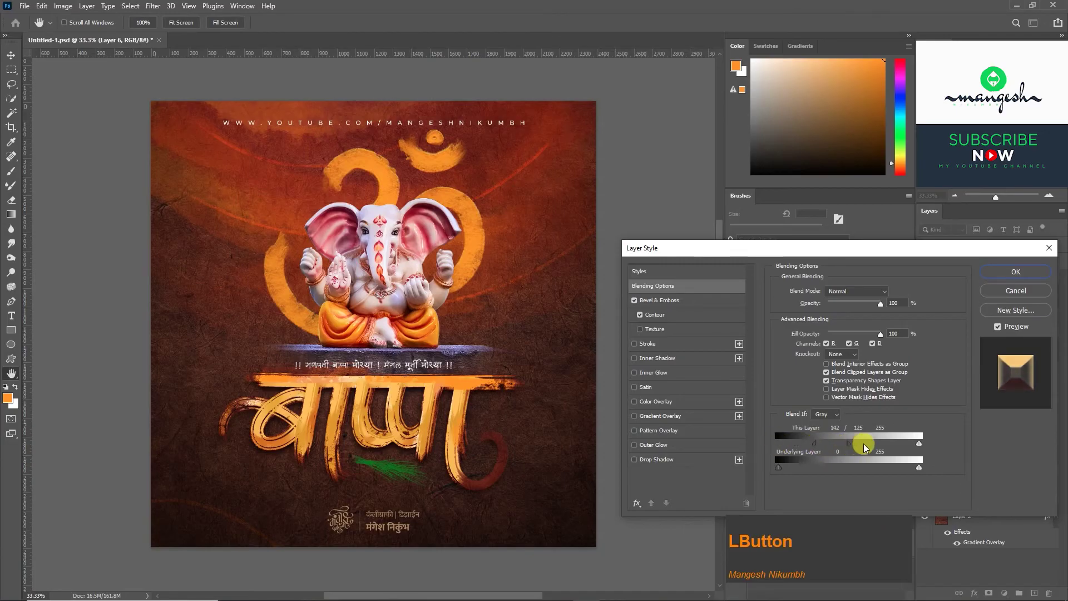
left_click(885, 449)
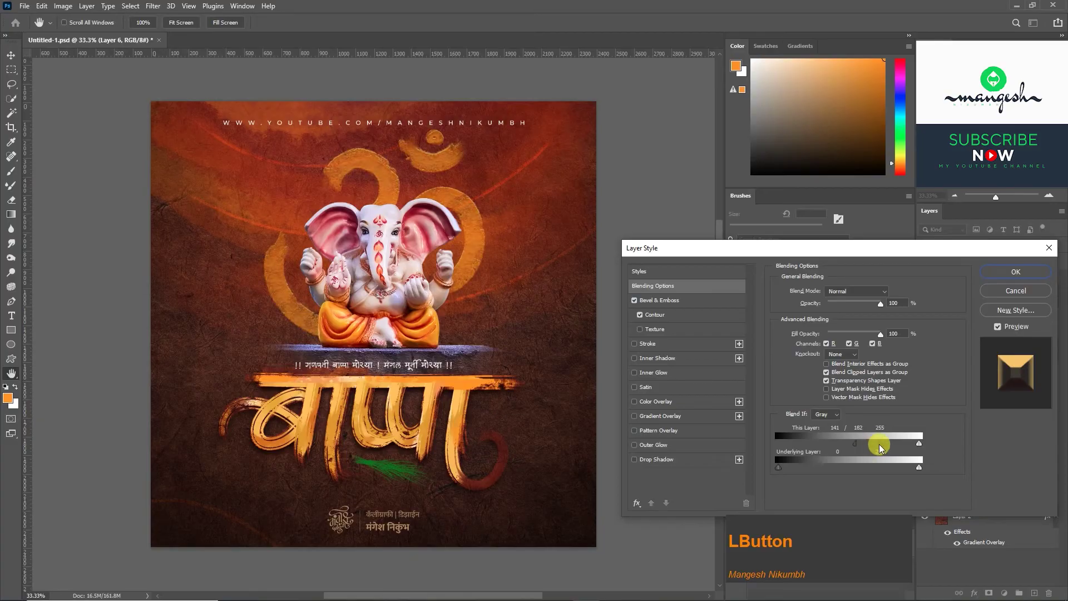
left_click(919, 450)
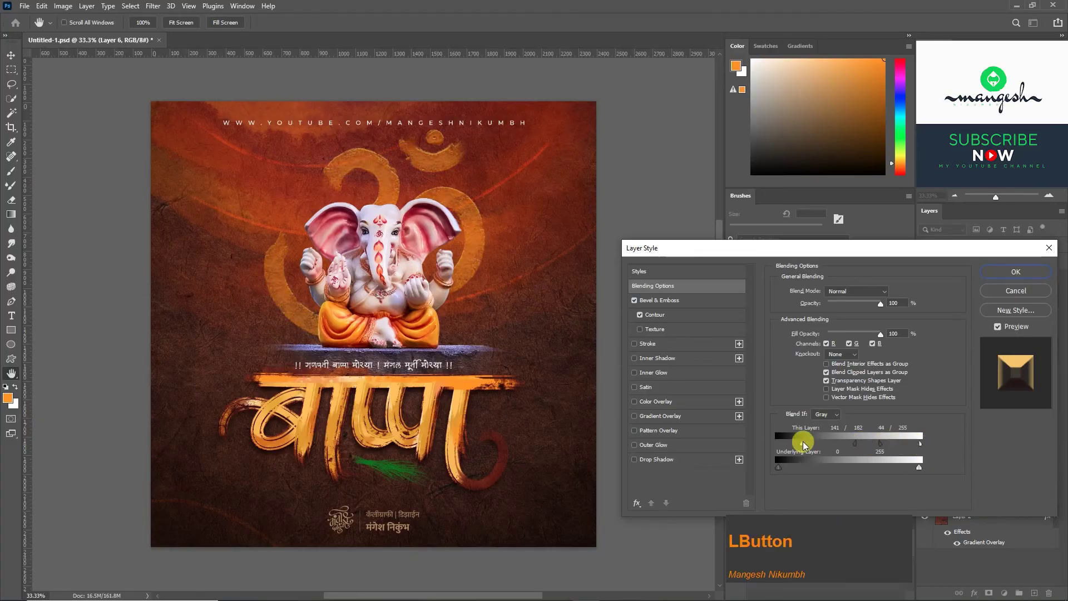
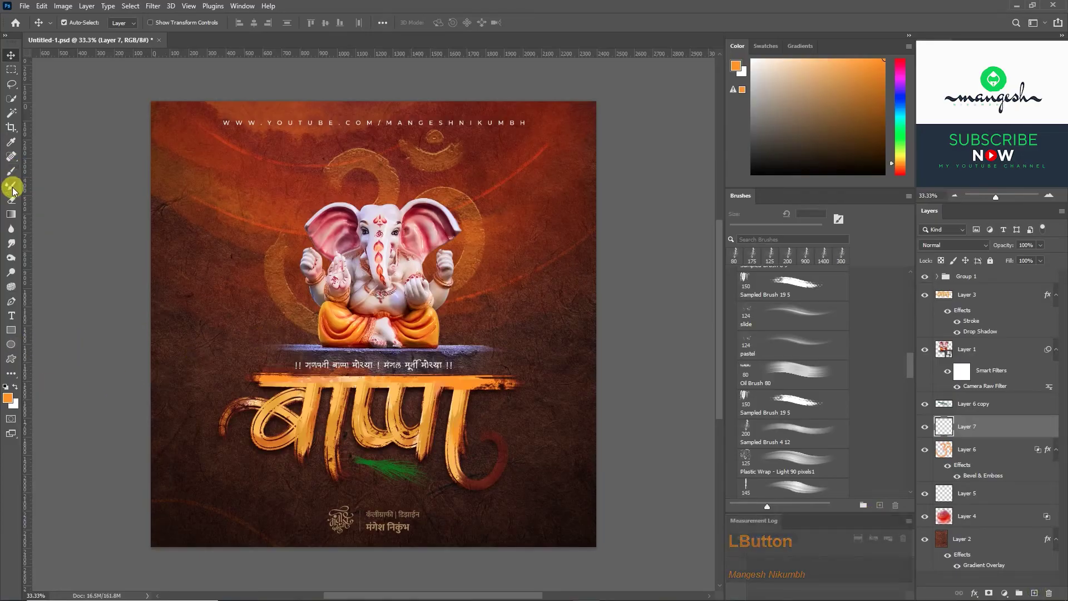
Paint red vertical tilak strokes with the Brush beside the golden lettering, undoing stray marks.
left_click(12, 179)
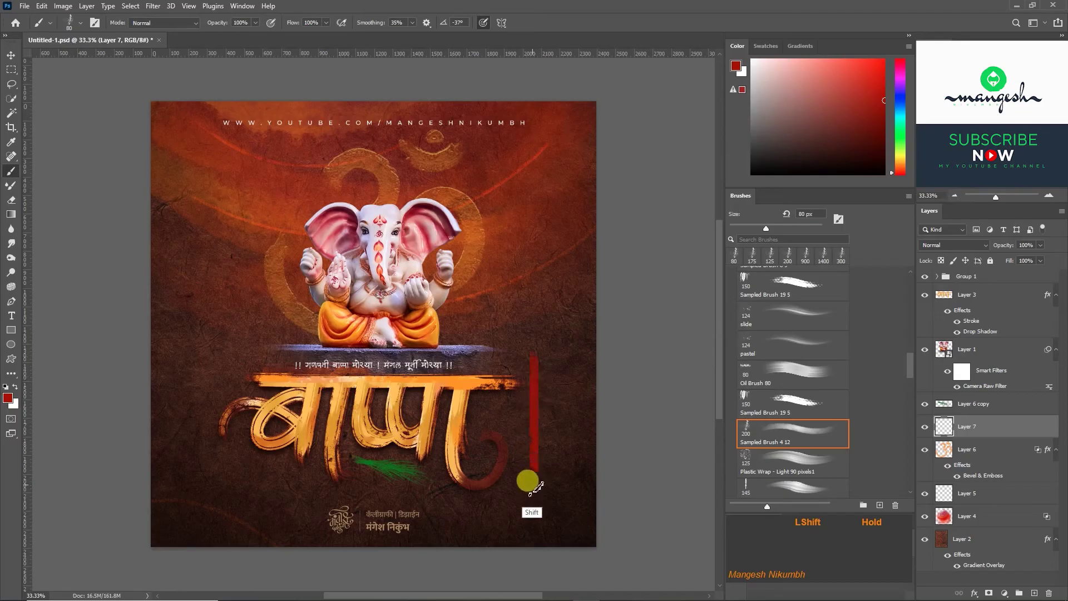
key("ctrl+z")
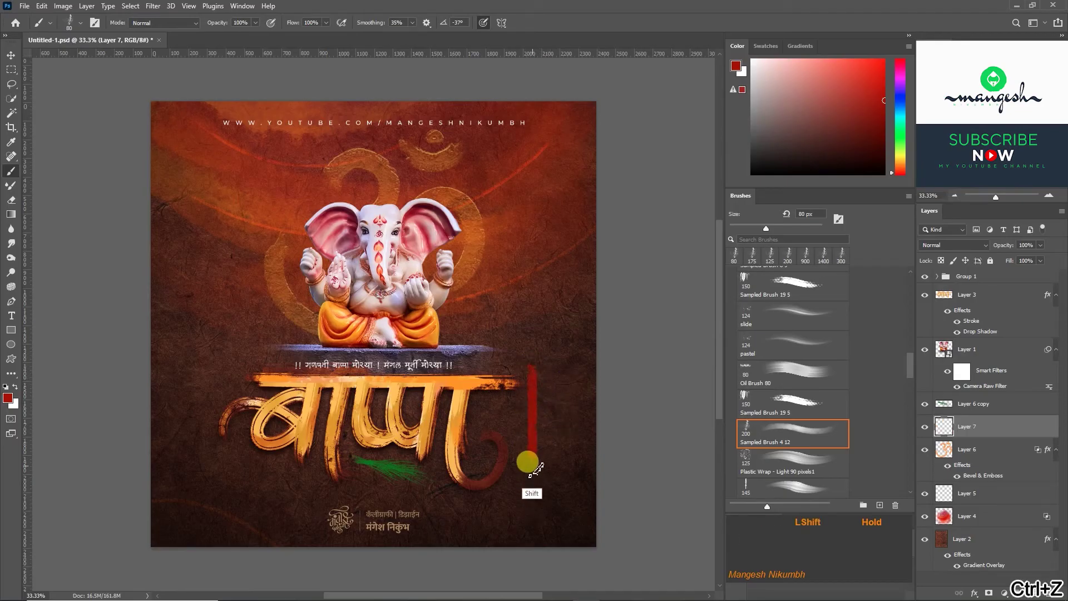
key("ctrl+z")
key("z")
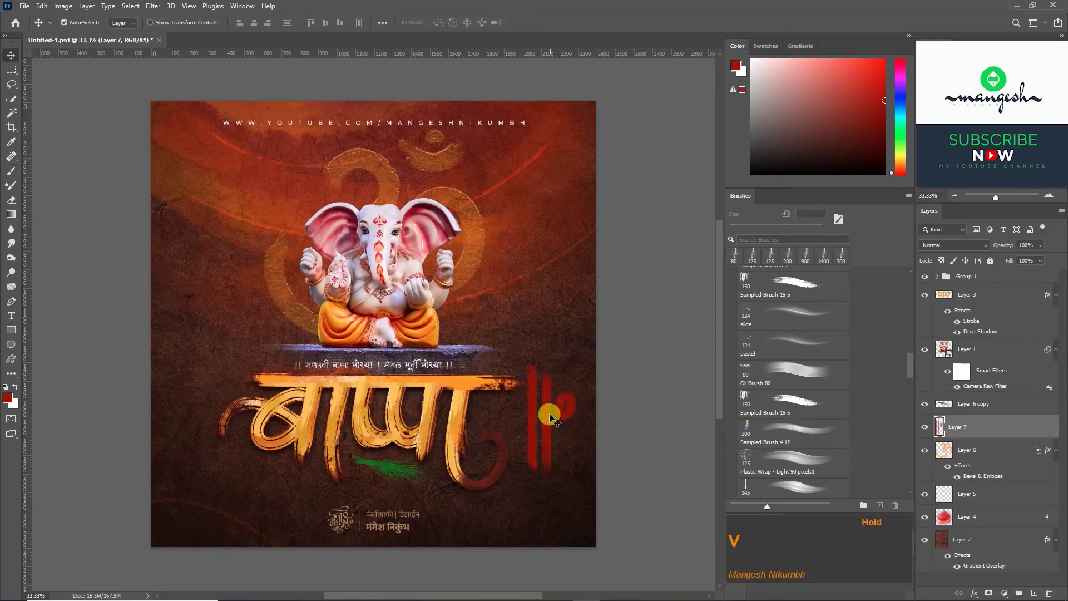
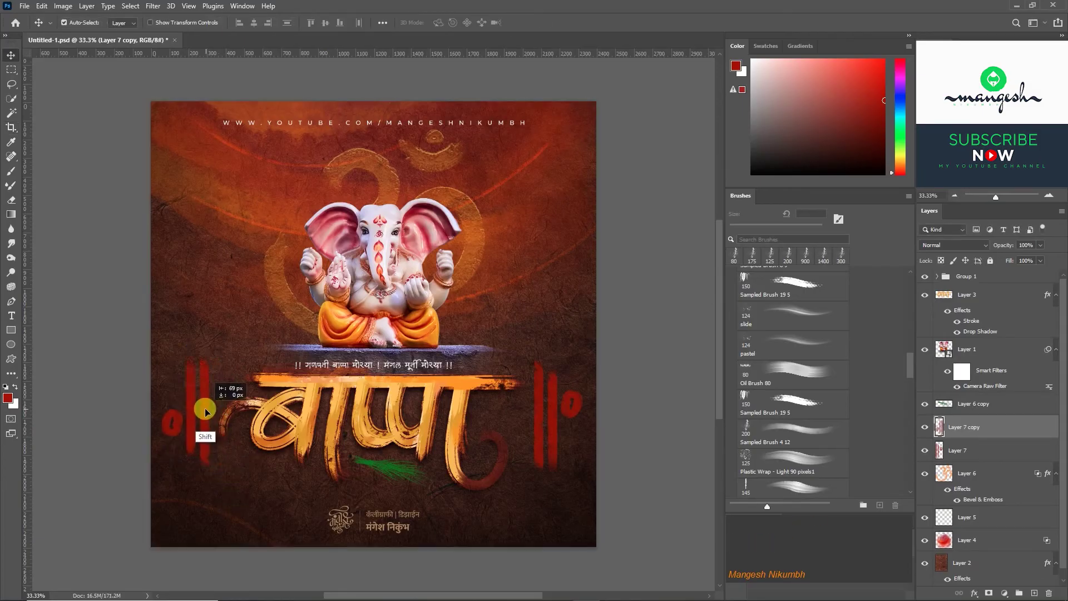
Duplicate the tilak marks to the other side of the lettering and select both tilak layers.
left_click(559, 413)
right_click(984, 437)
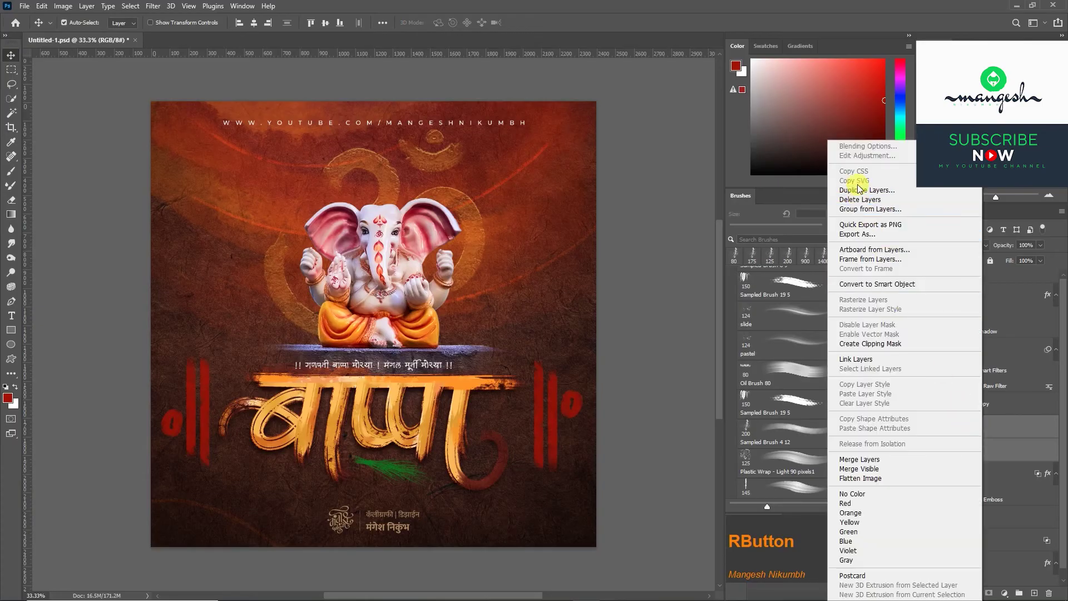
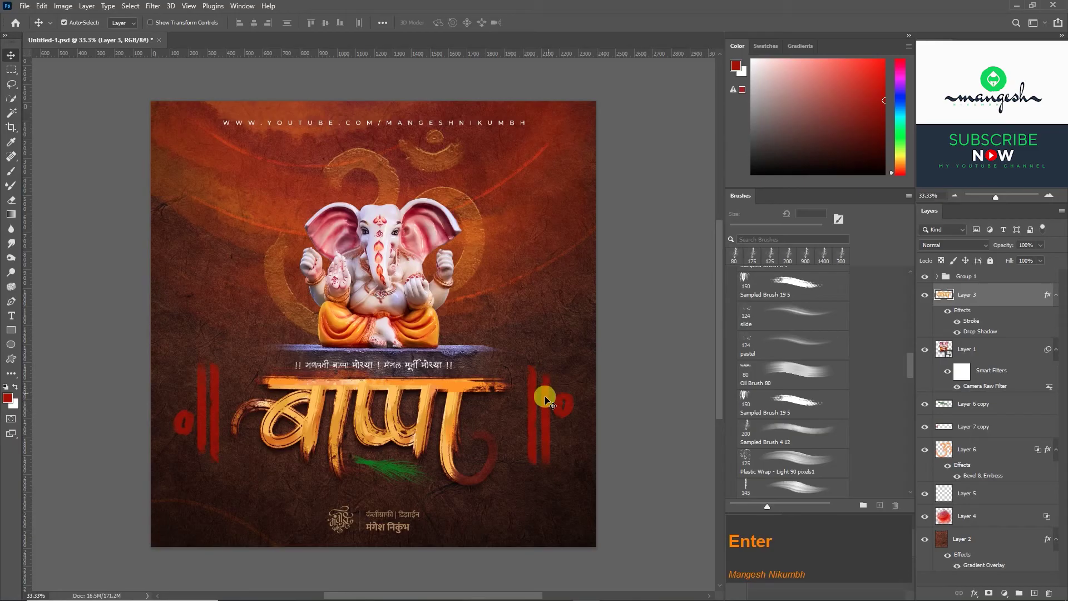
Lower the tilak layer's opacity so the red marks look fainter, then select the top poster group.
left_click(559, 408)
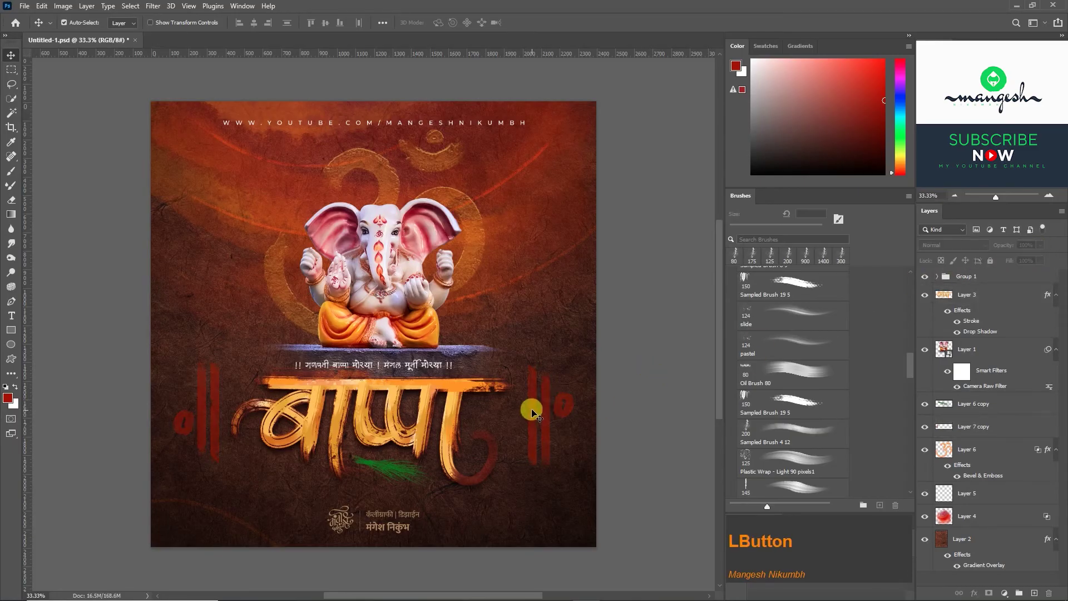
left_click(537, 441)
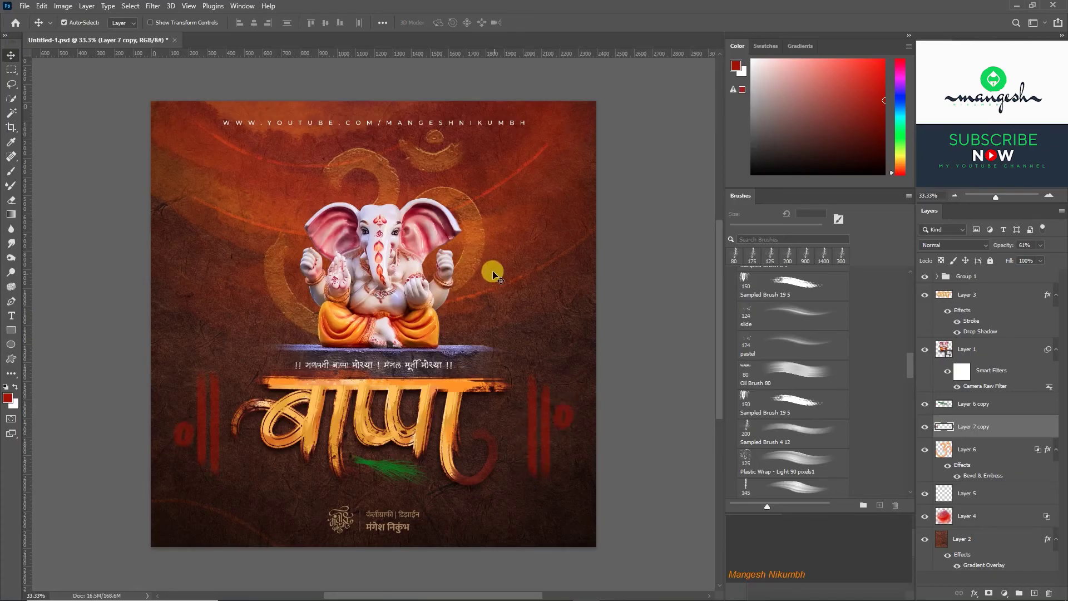
left_click(474, 259)
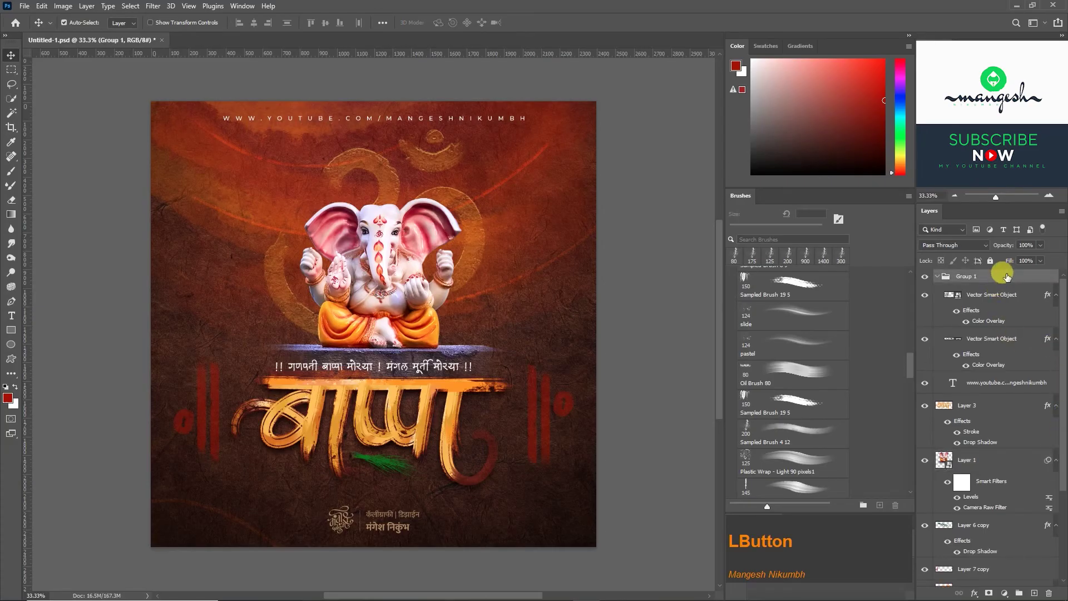
right_click(1013, 281)
left_click(1025, 289)
Stamp a merged copy of all visible layers on top and convert it to a Smart Object.
key("ctrl+alt+e")
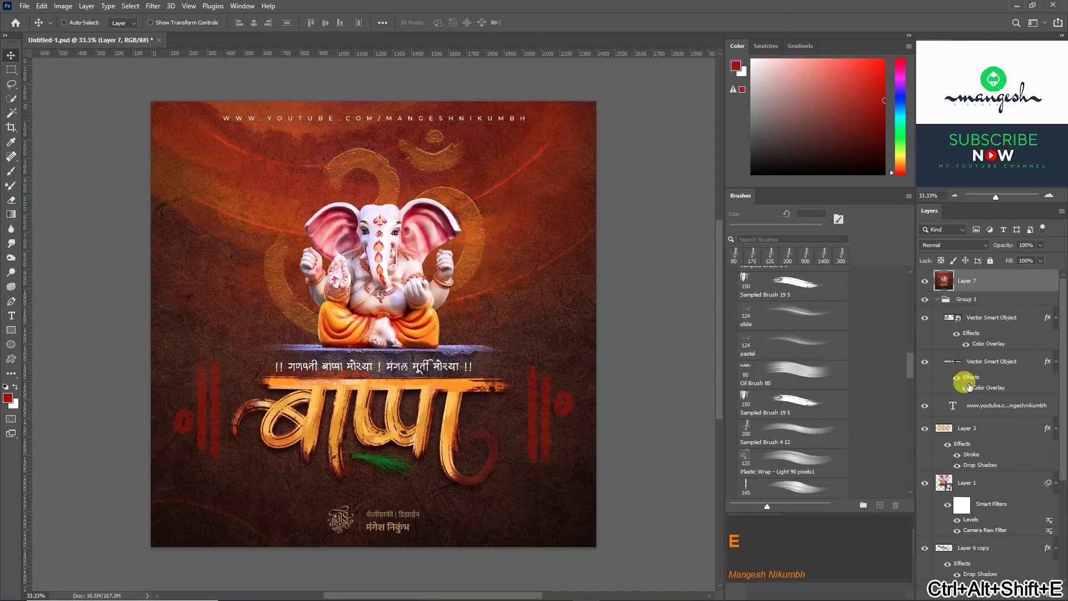
left_click(930, 285)
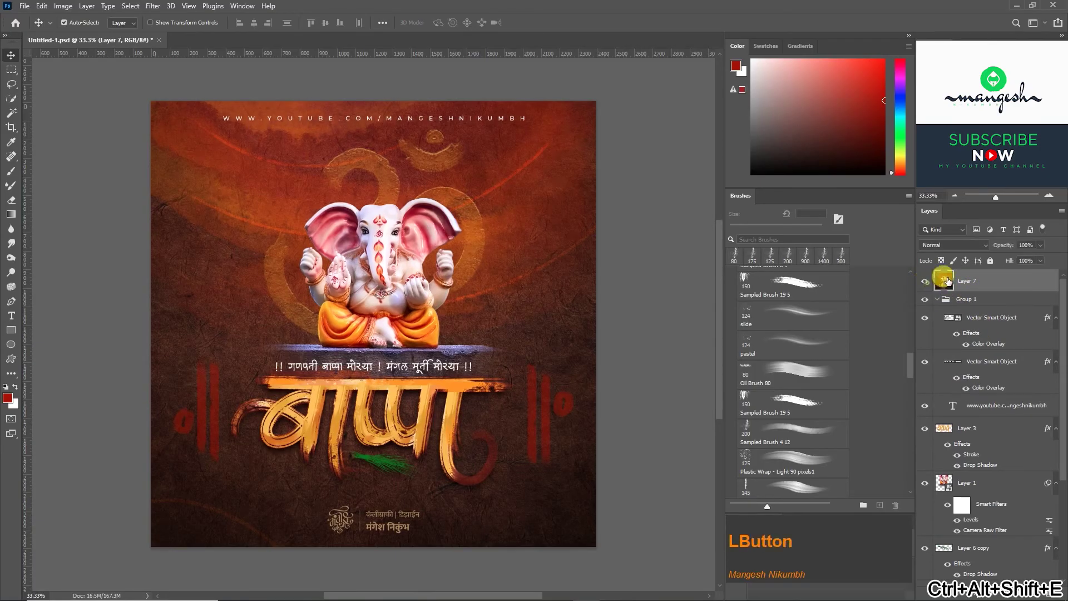
right_click(996, 284)
left_click(926, 290)
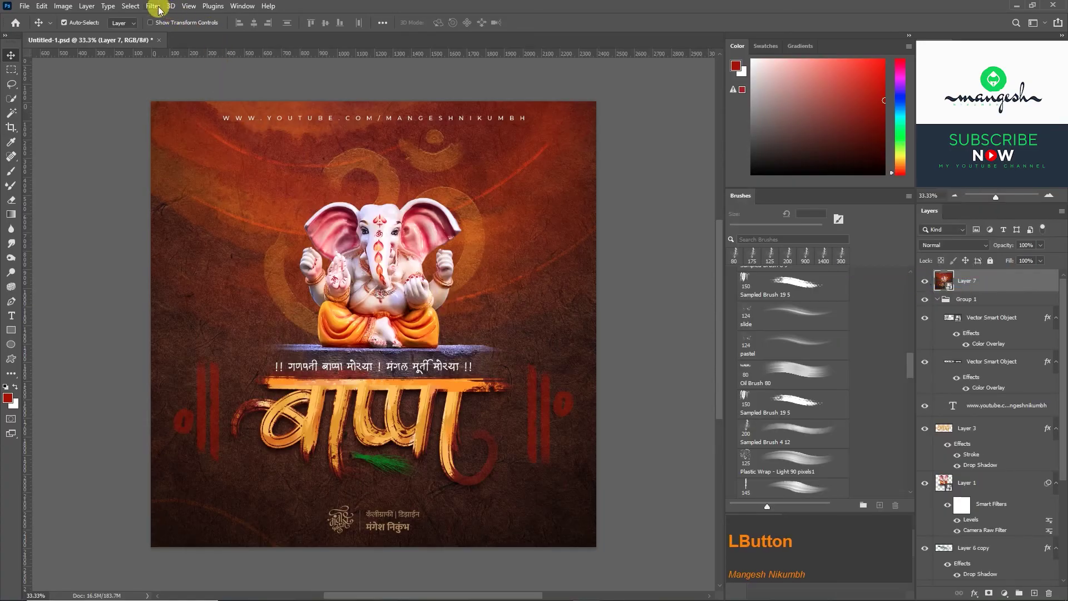
Apply the Oil Paint filter to the merged poster, tuning Stylization and Cleanliness while previewing.
left_click(158, 17)
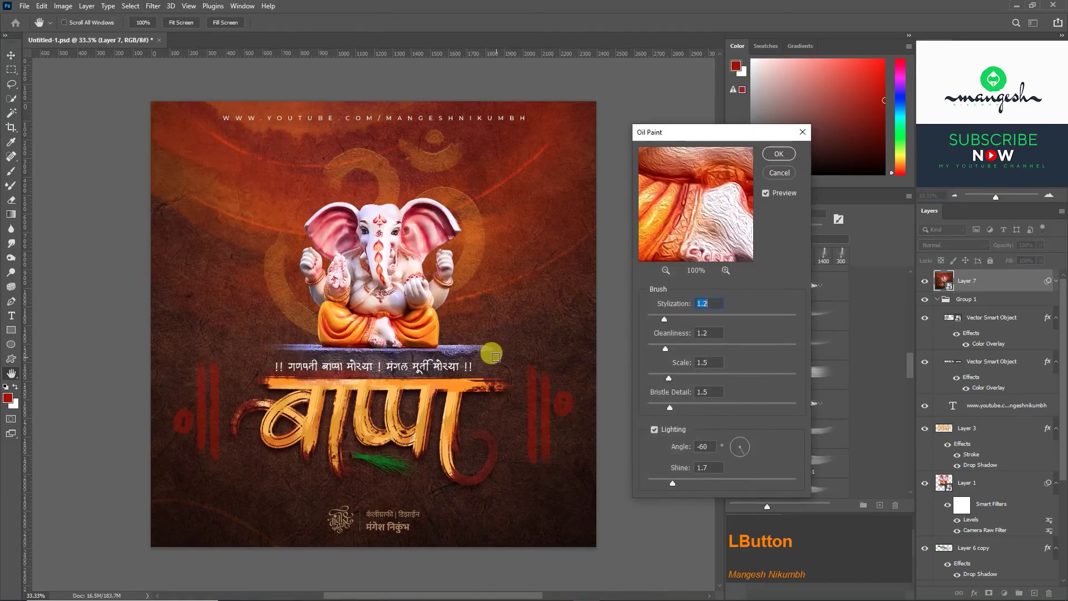
key("ctrl+=")
key("=")
left_click(656, 435)
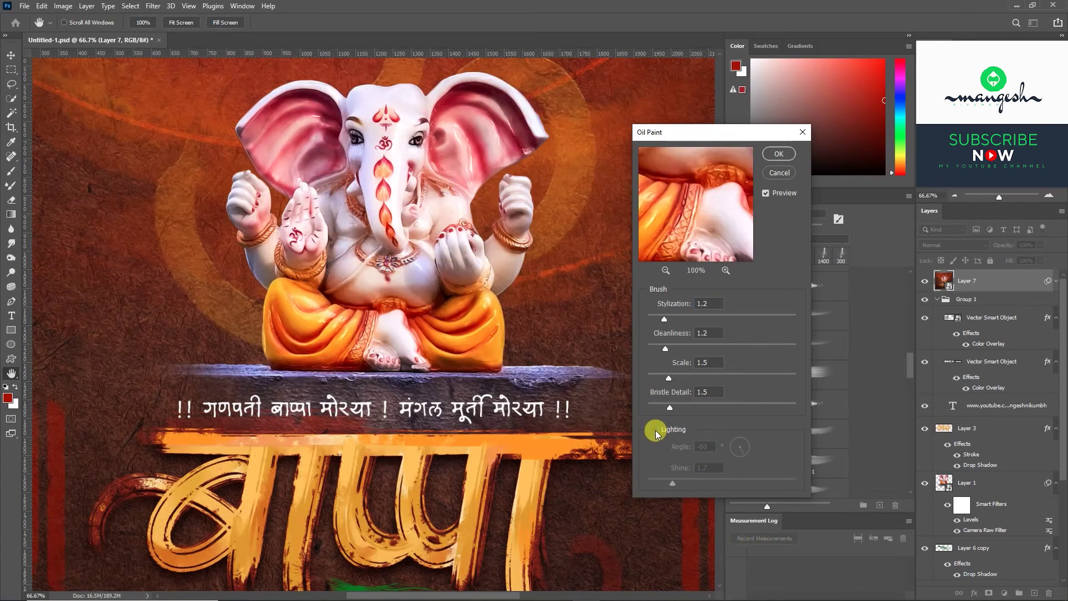
left_click(657, 433)
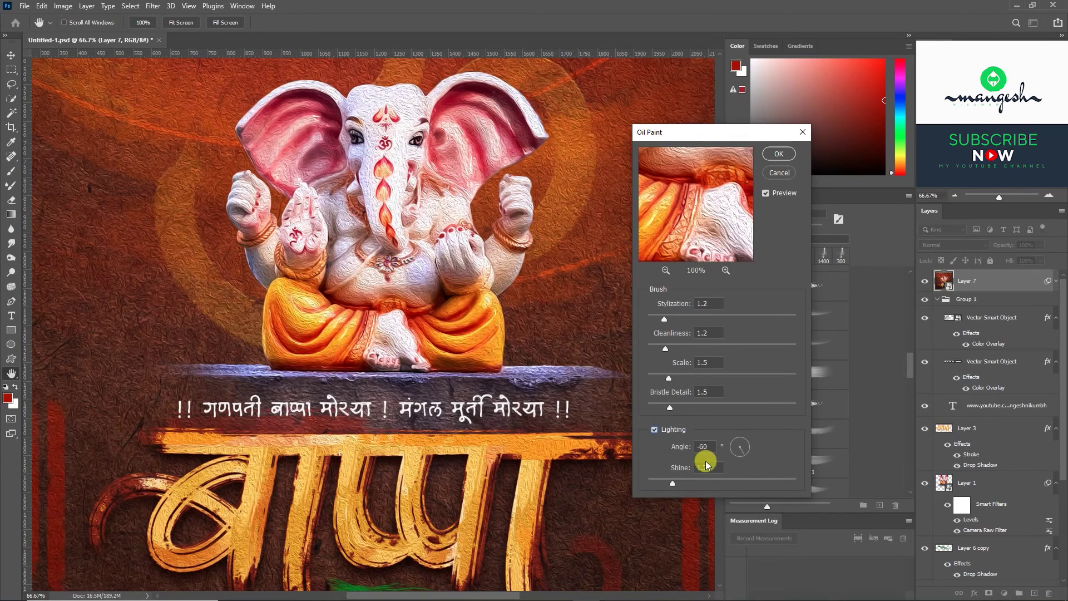
left_click(663, 486)
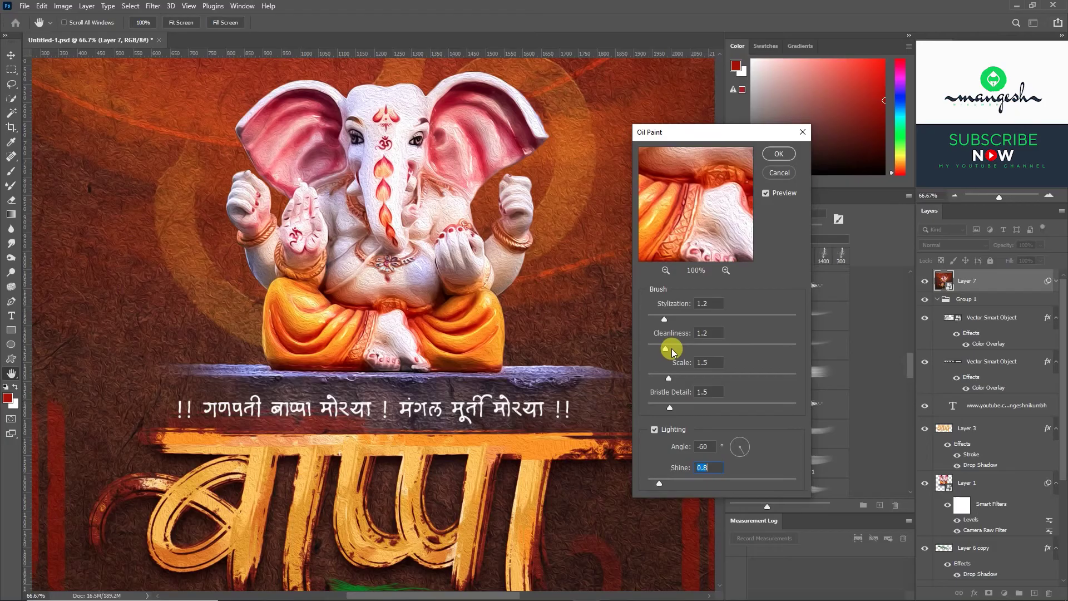
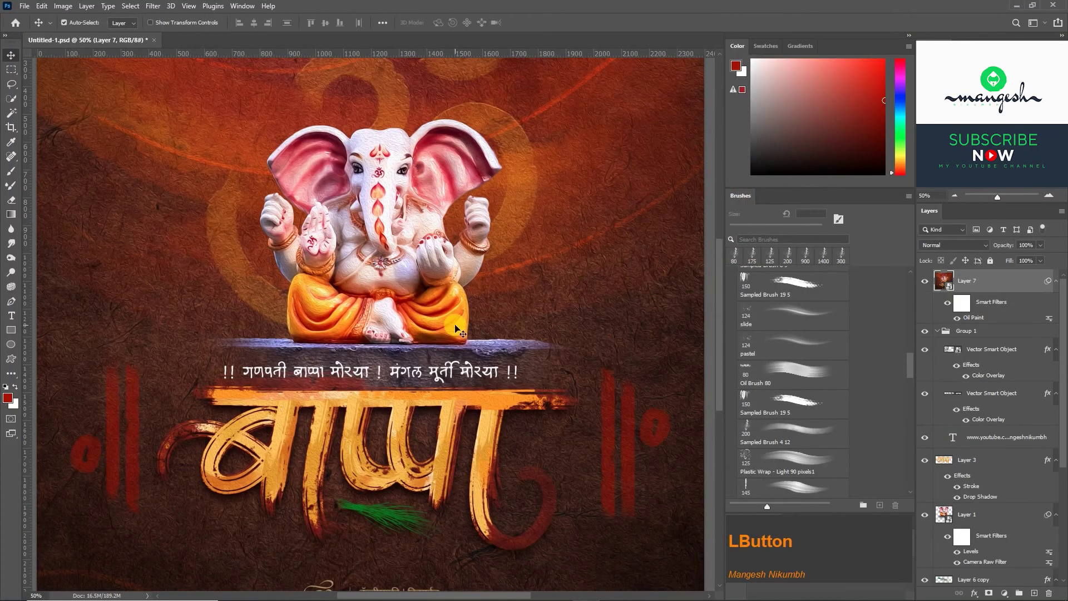
Fit the whole poster back in view to check the painterly finish.
key("ctrl+KP_0")
key("ctrl+Insert")
key("ctrl+0")
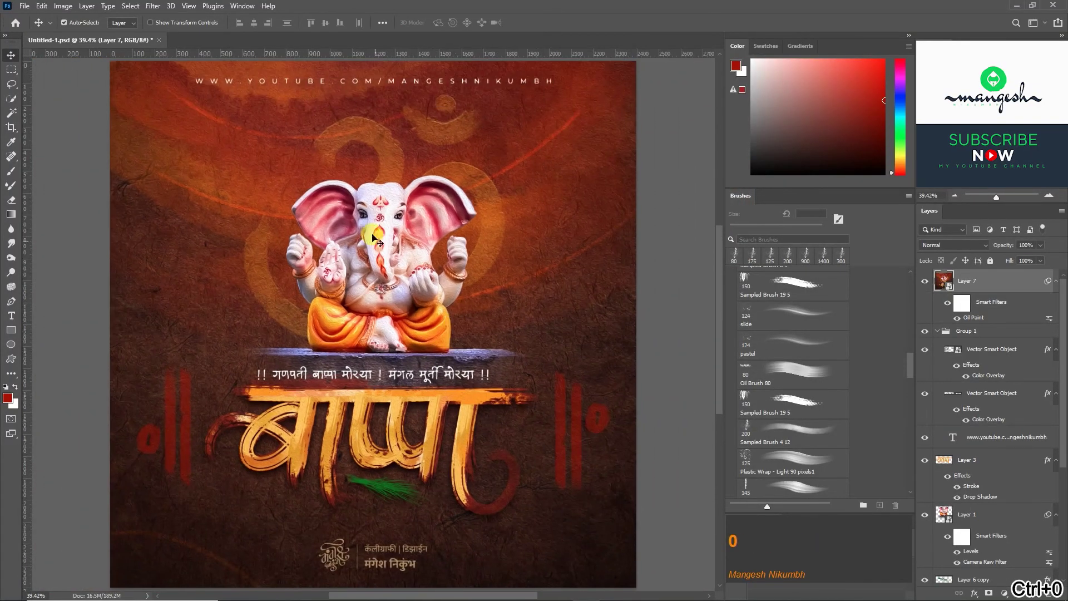
Apply a Camera Raw filter with slightly warmer temperature and tint to the merged poster.
left_click(170, 27)
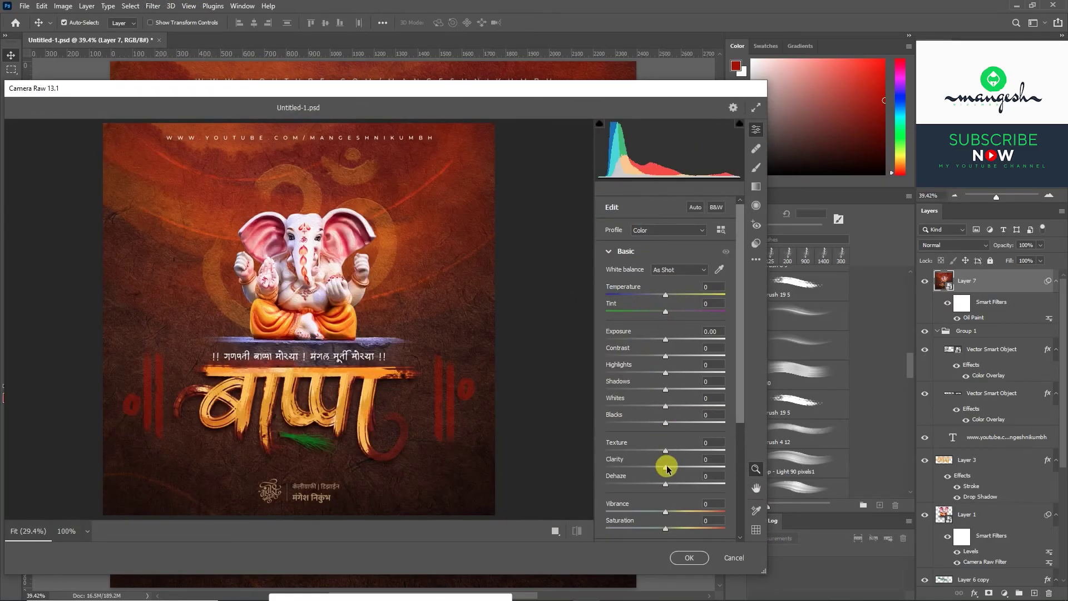
left_click(684, 470)
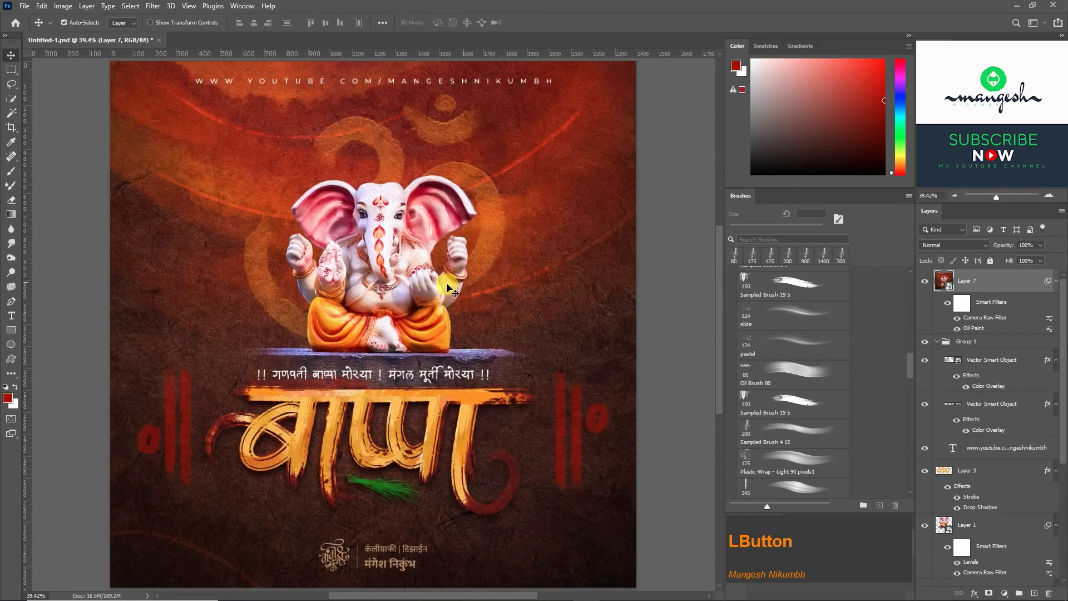
key("ctrl+-")
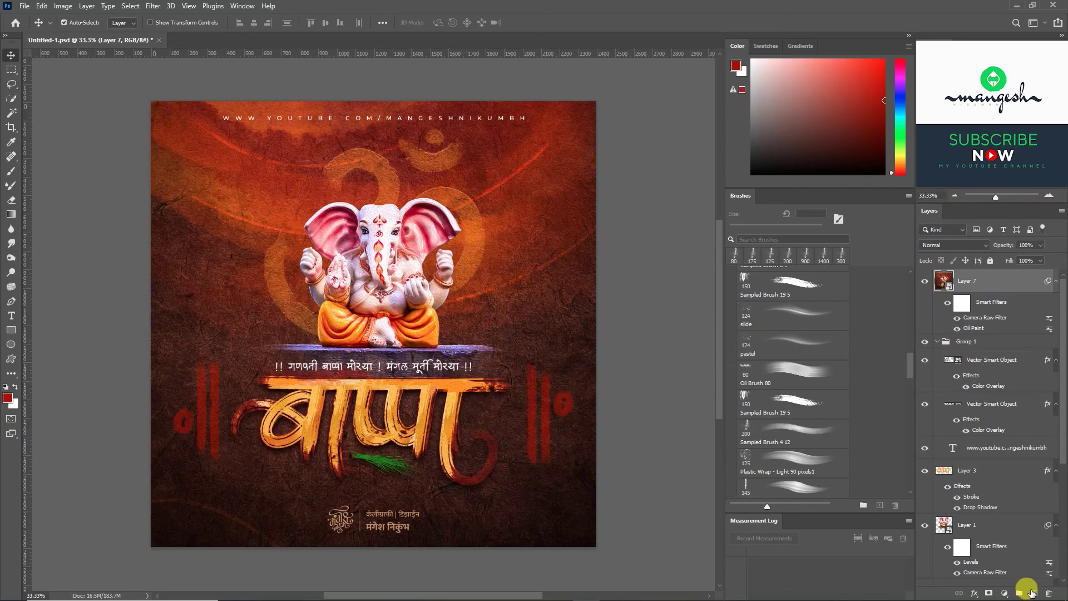
Add a new glow layer and set up a soft round yellow brush enlarged to about 1600 px.
left_click(1024, 569)
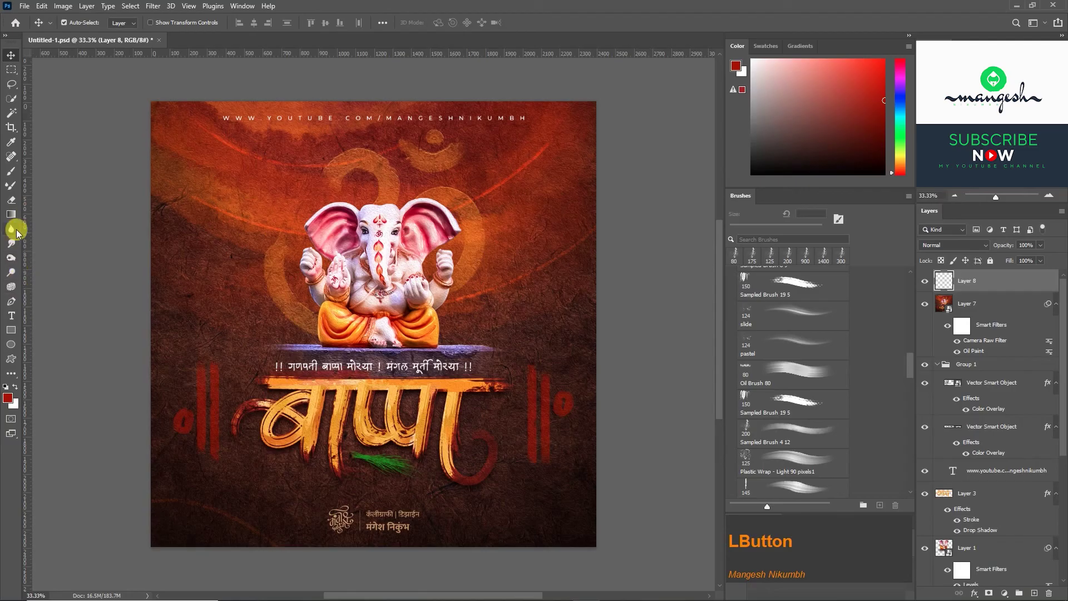
key("Escape")
left_click(914, 362)
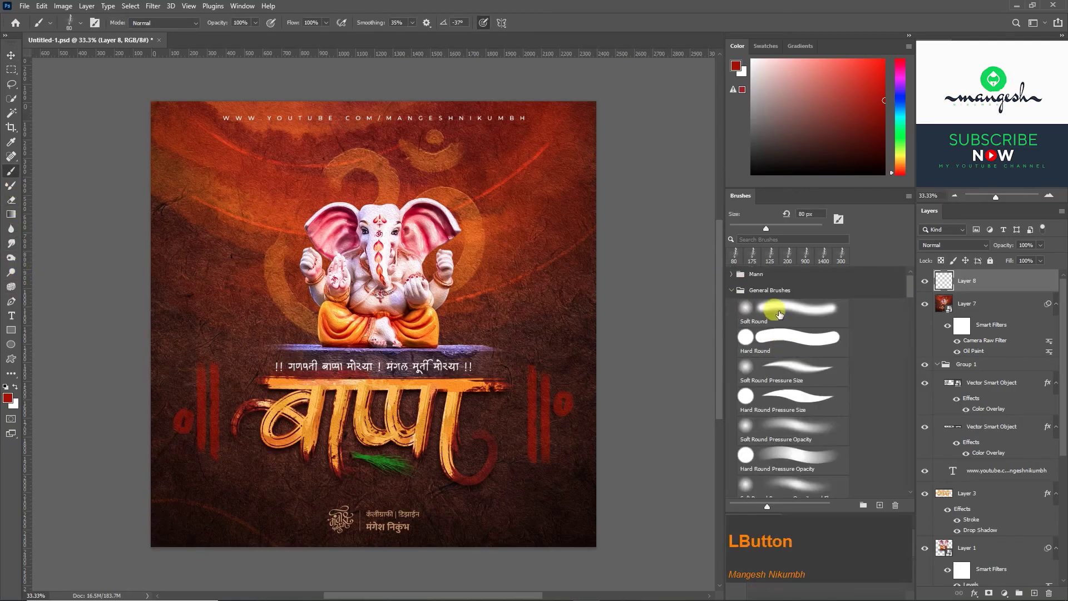
key("Return")
left_click(904, 165)
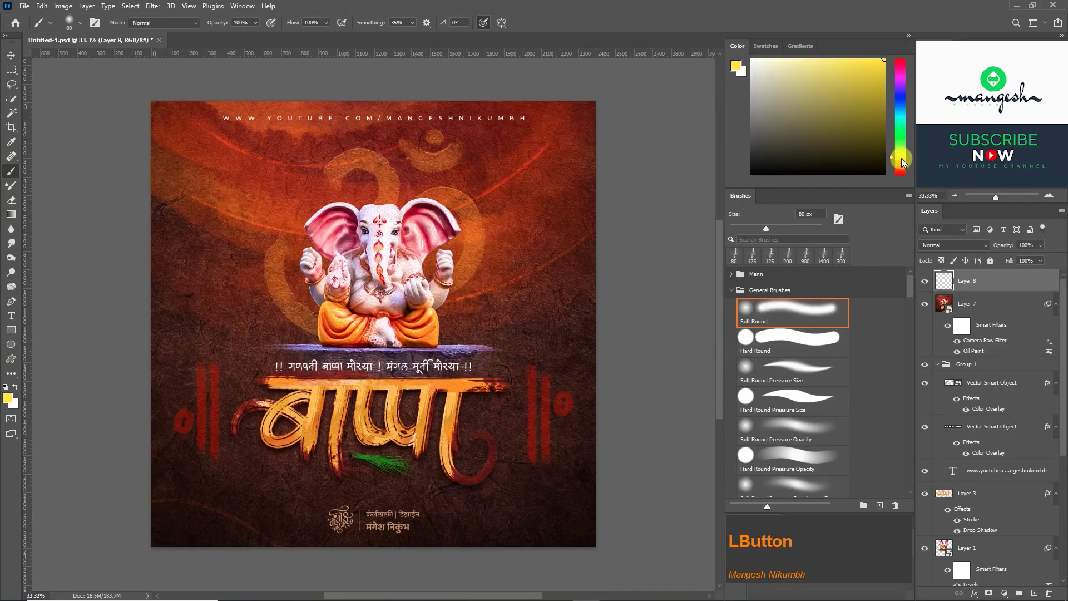
key("Return")
type("]]]]]]")
Paint a warm yellow glow over the idol in Overlay mode and group the glow layers.
left_click(484, 25)
type("]]]")
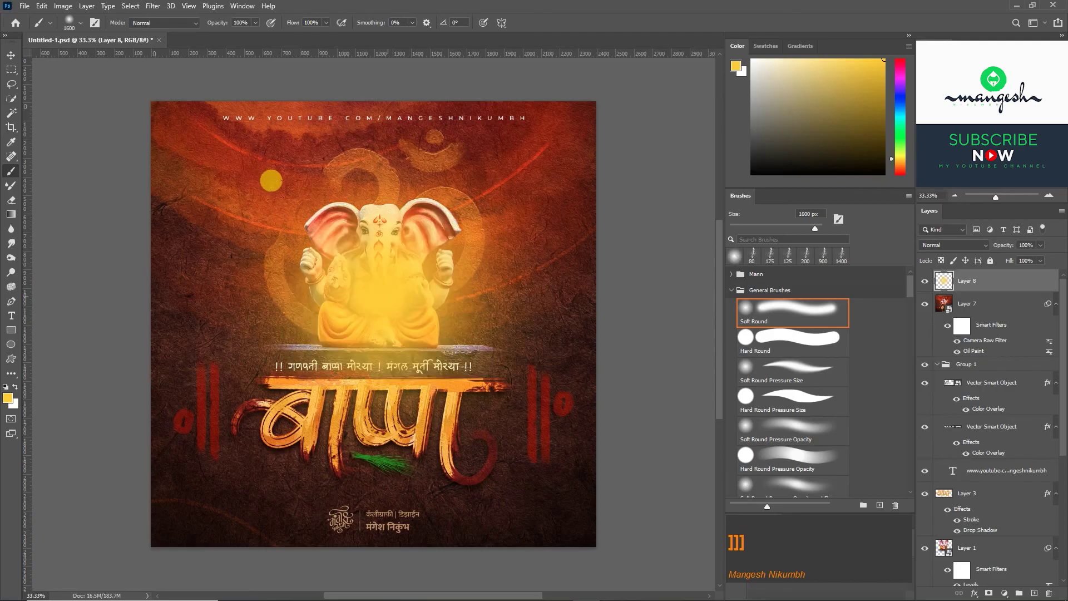
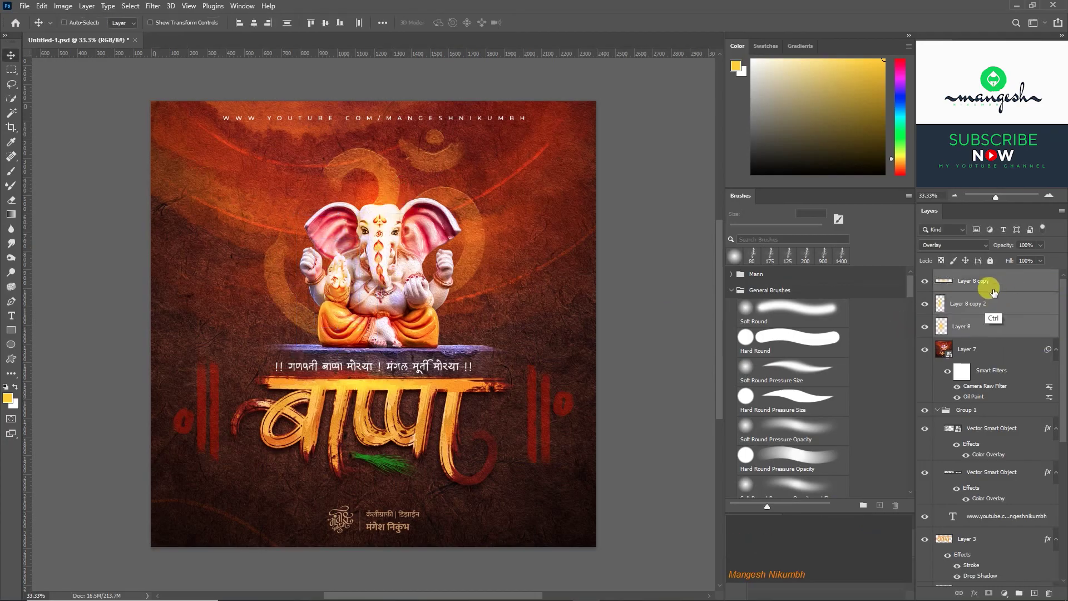
key("g")
left_click(928, 281)
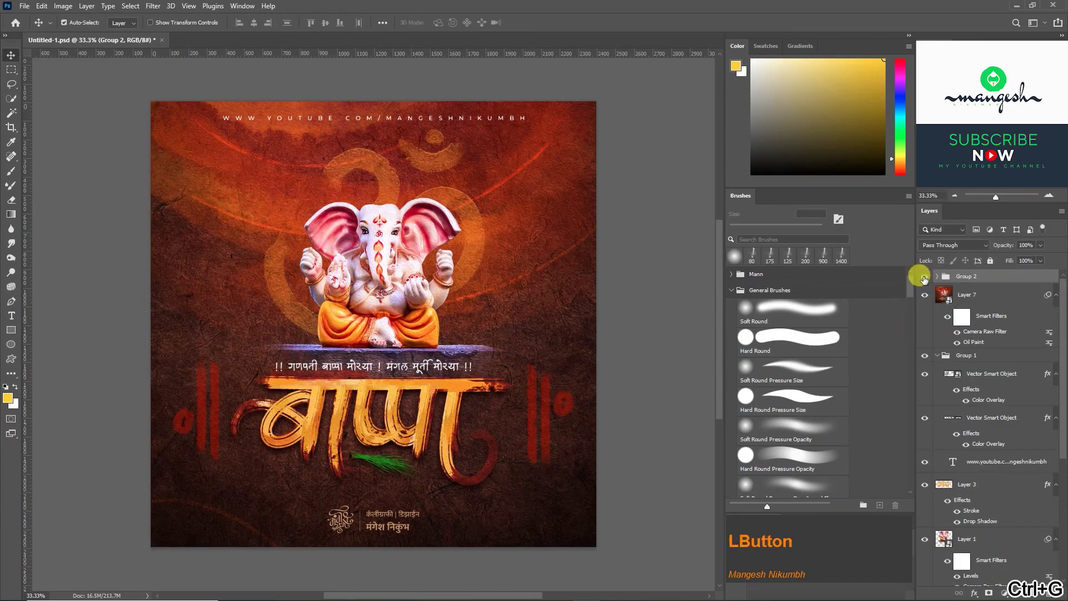
key("=")
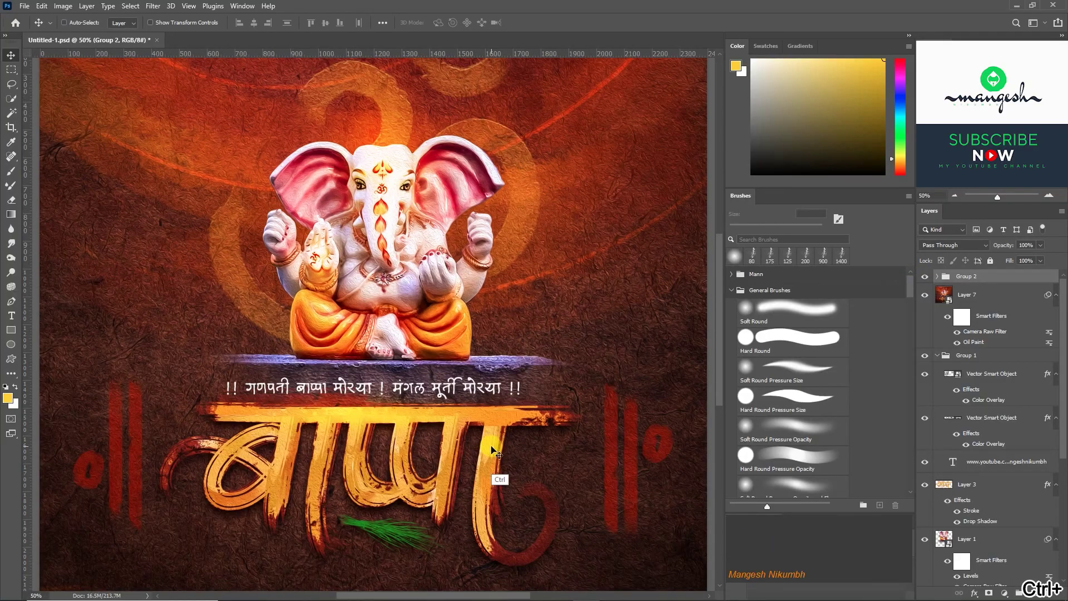